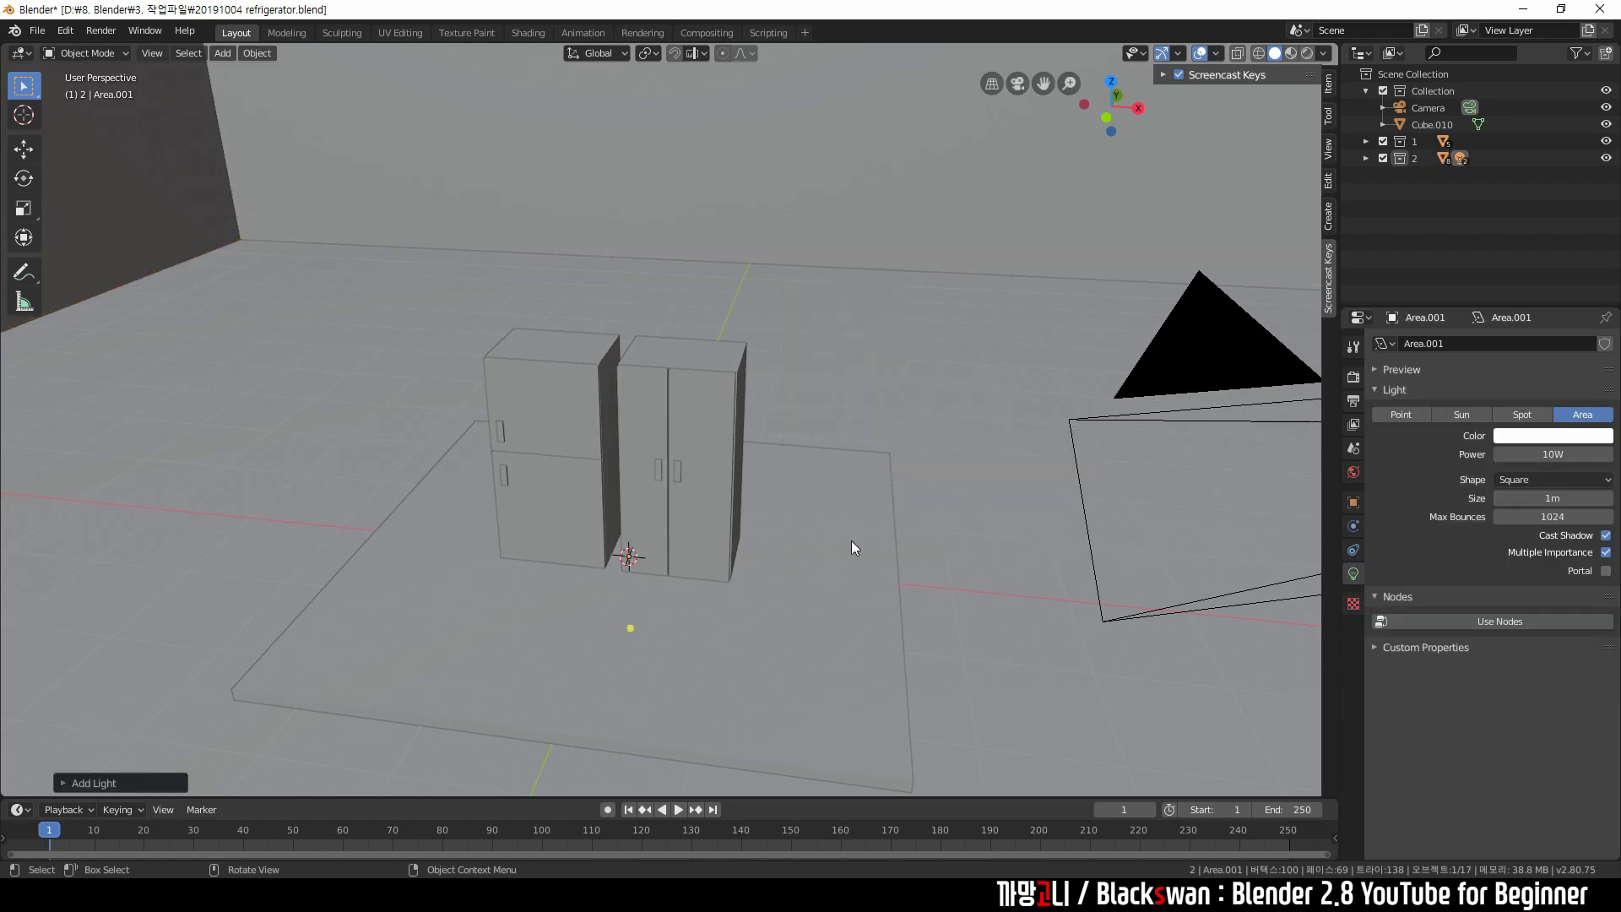
# Lift the area light straight up along Z, high above the floor.
pyautogui.press('g')
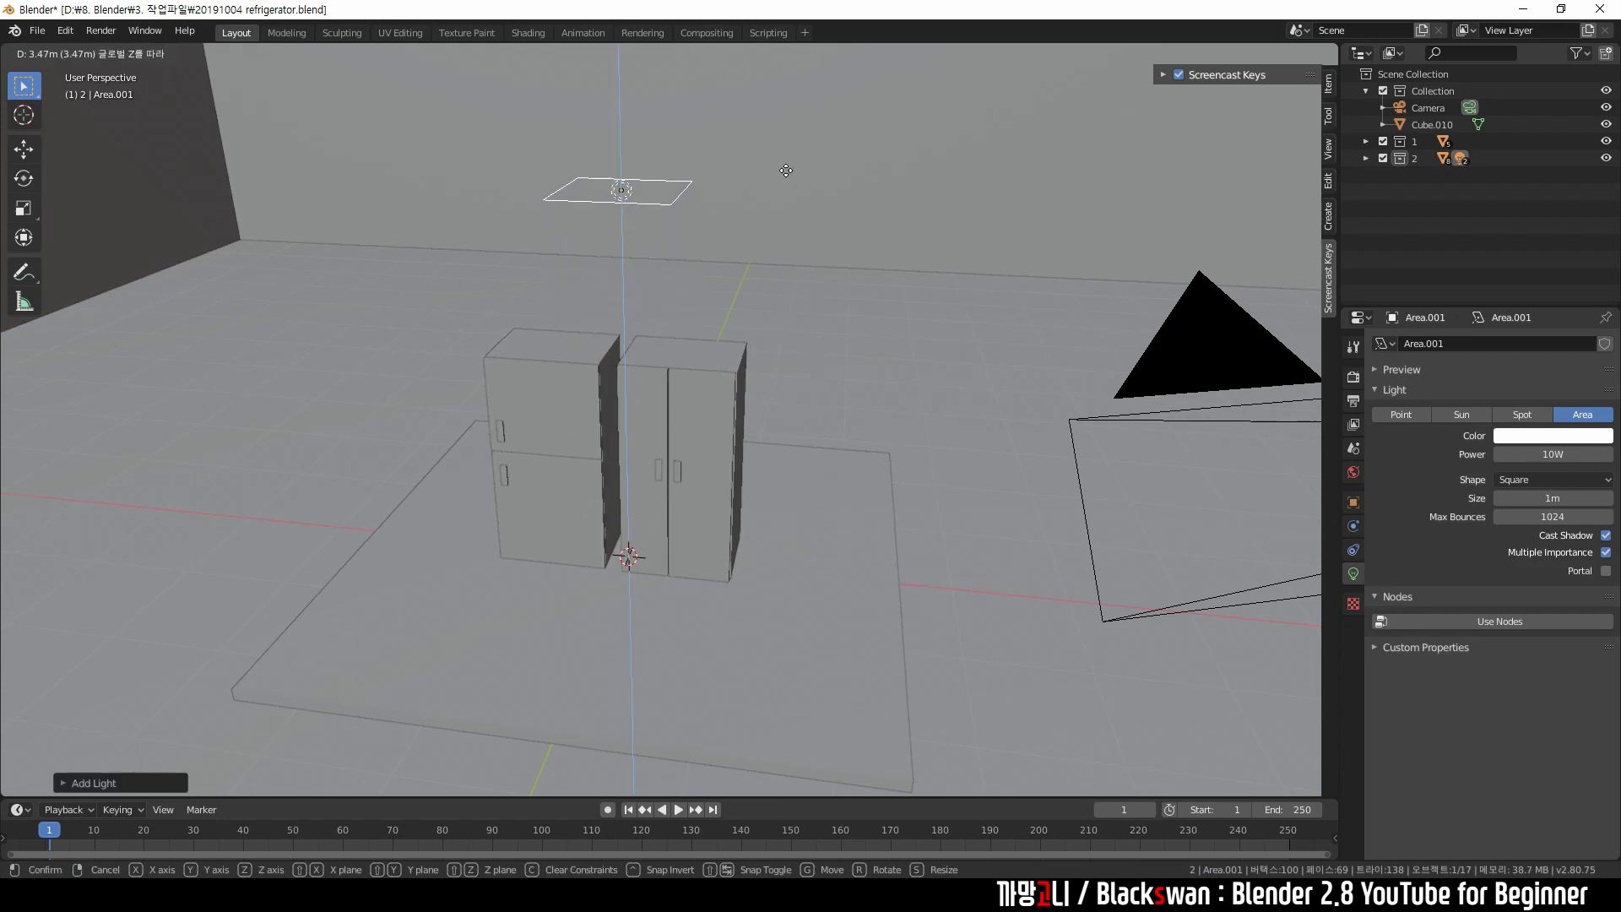
pyautogui.middleClick(714, 433)
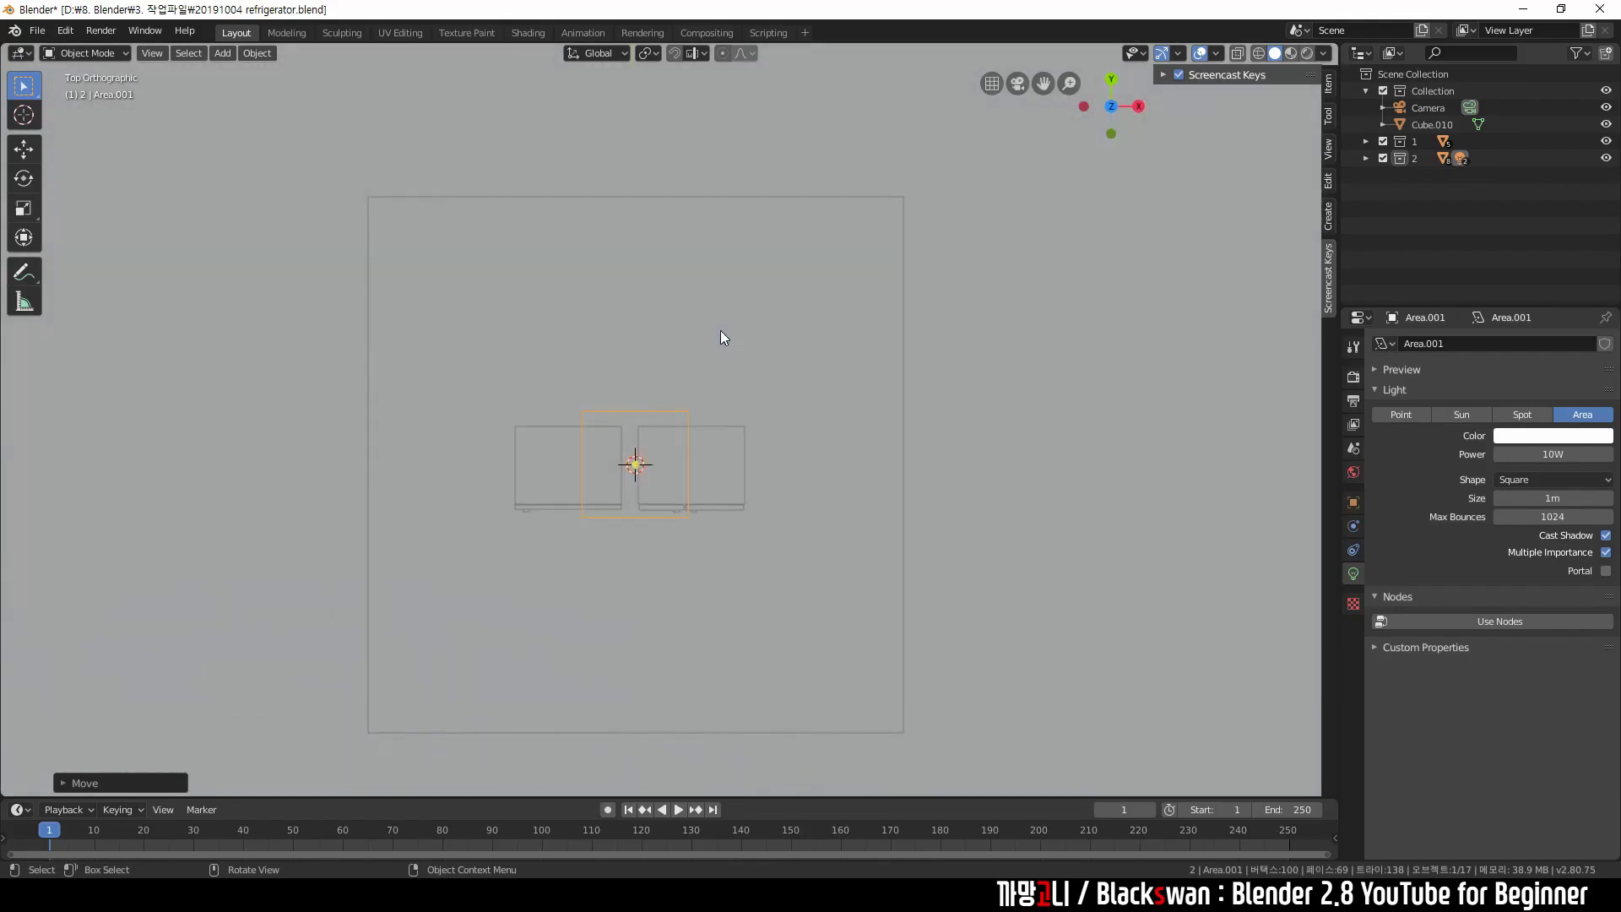
pyautogui.scroll(-3)
pyautogui.scroll(-3)
# From top view, move the light over the refrigerator cabinets and confirm its position.
pyautogui.press('g')
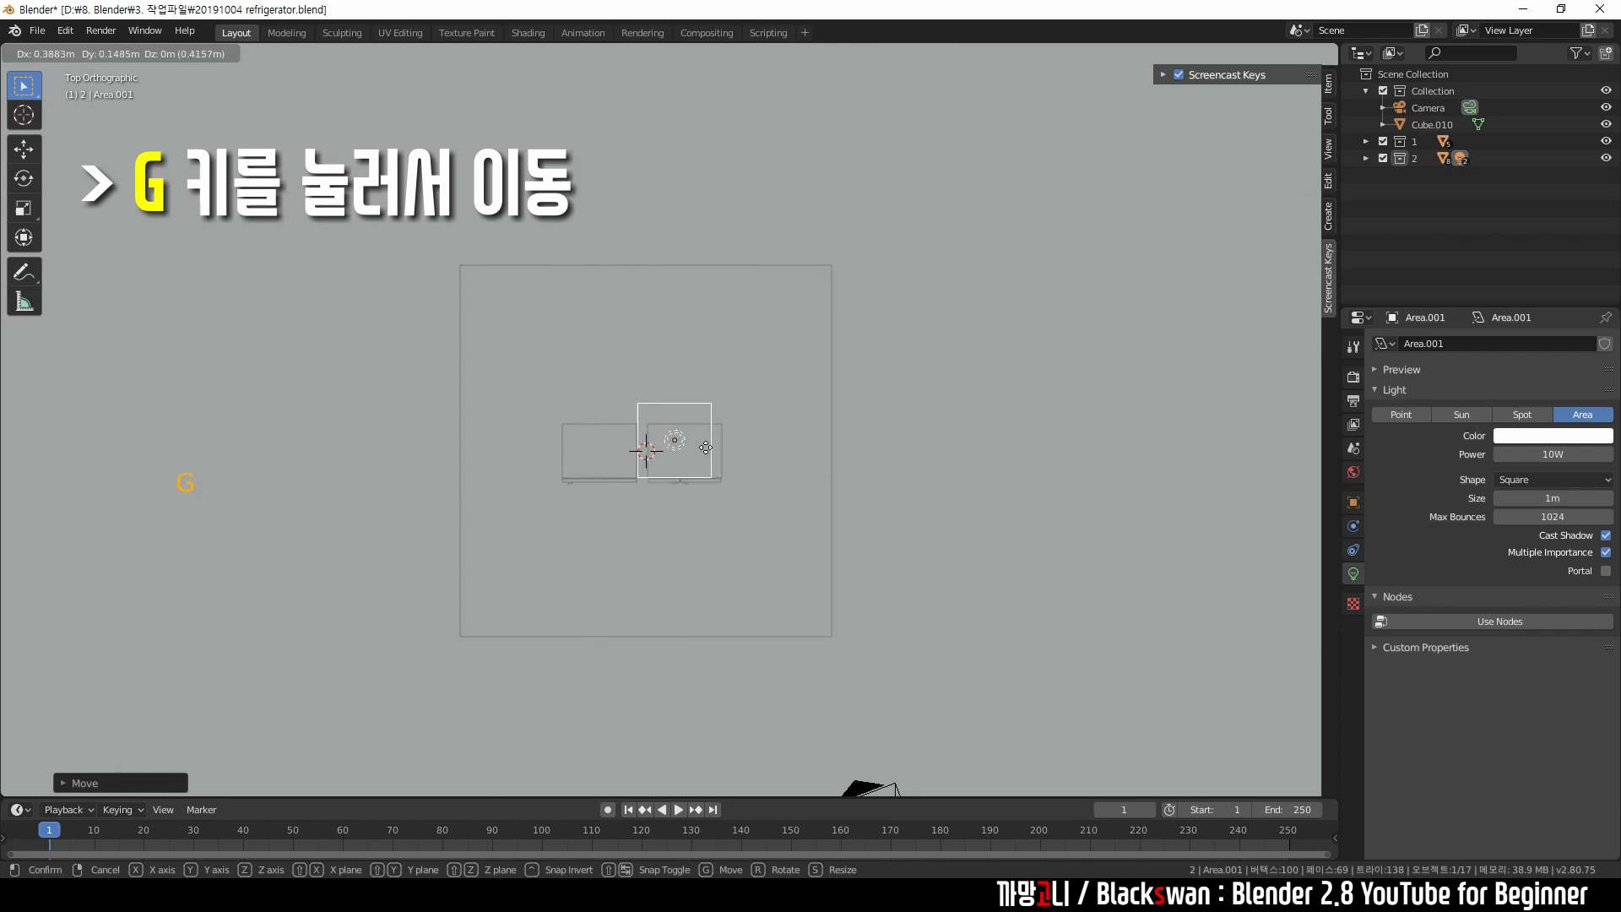
pyautogui.middleClick(809, 399)
pyautogui.click(874, 333)
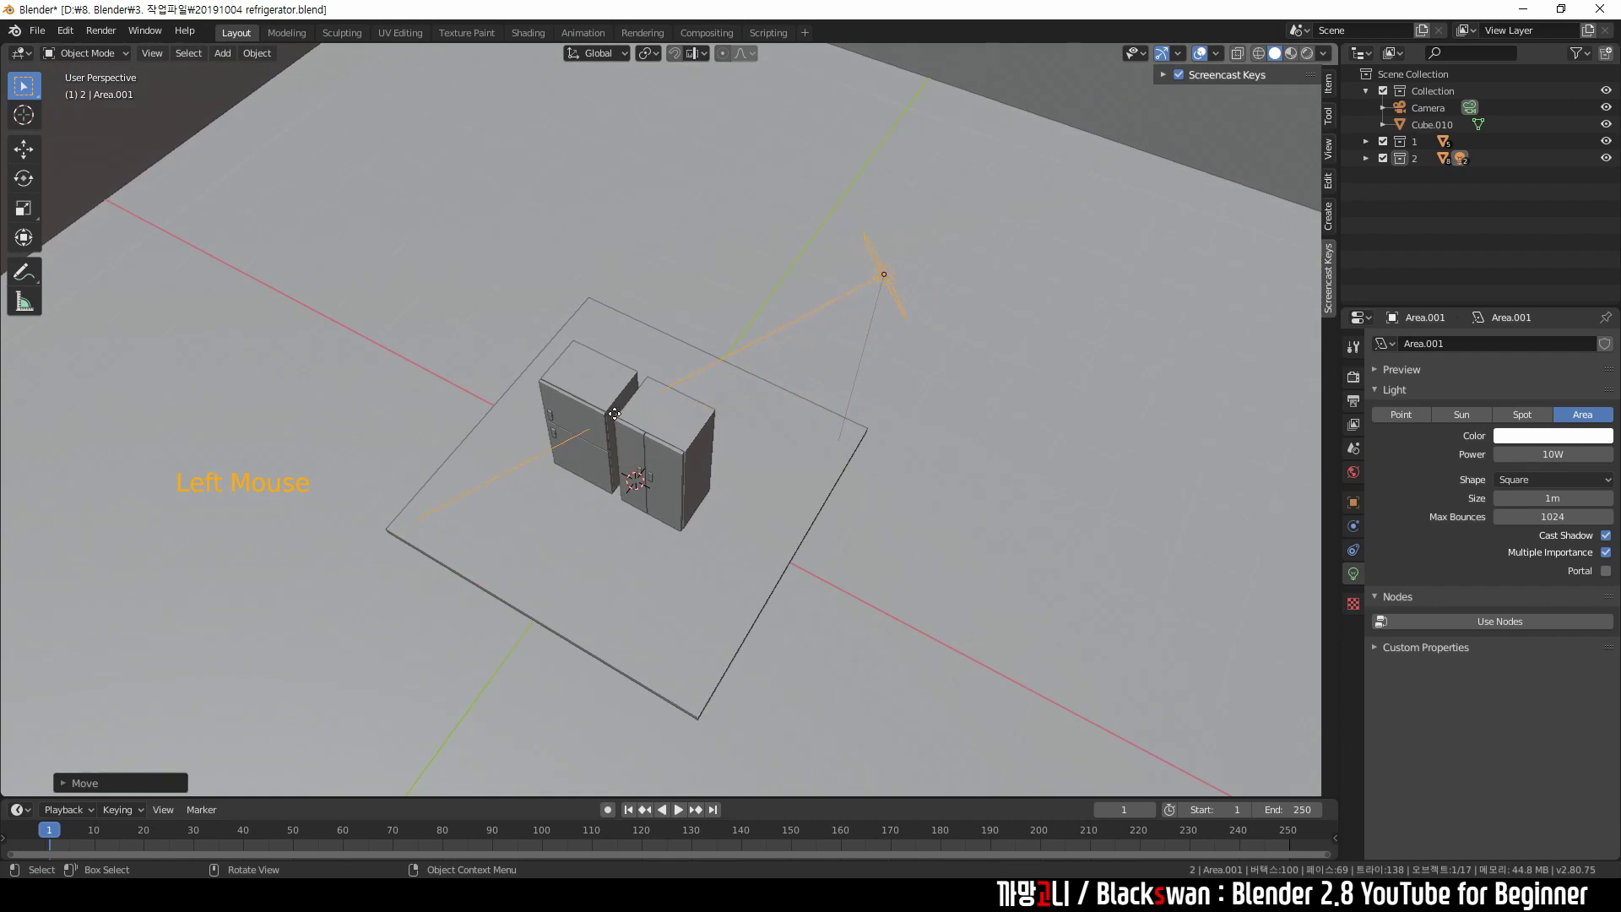
pyautogui.middleClick(715, 418)
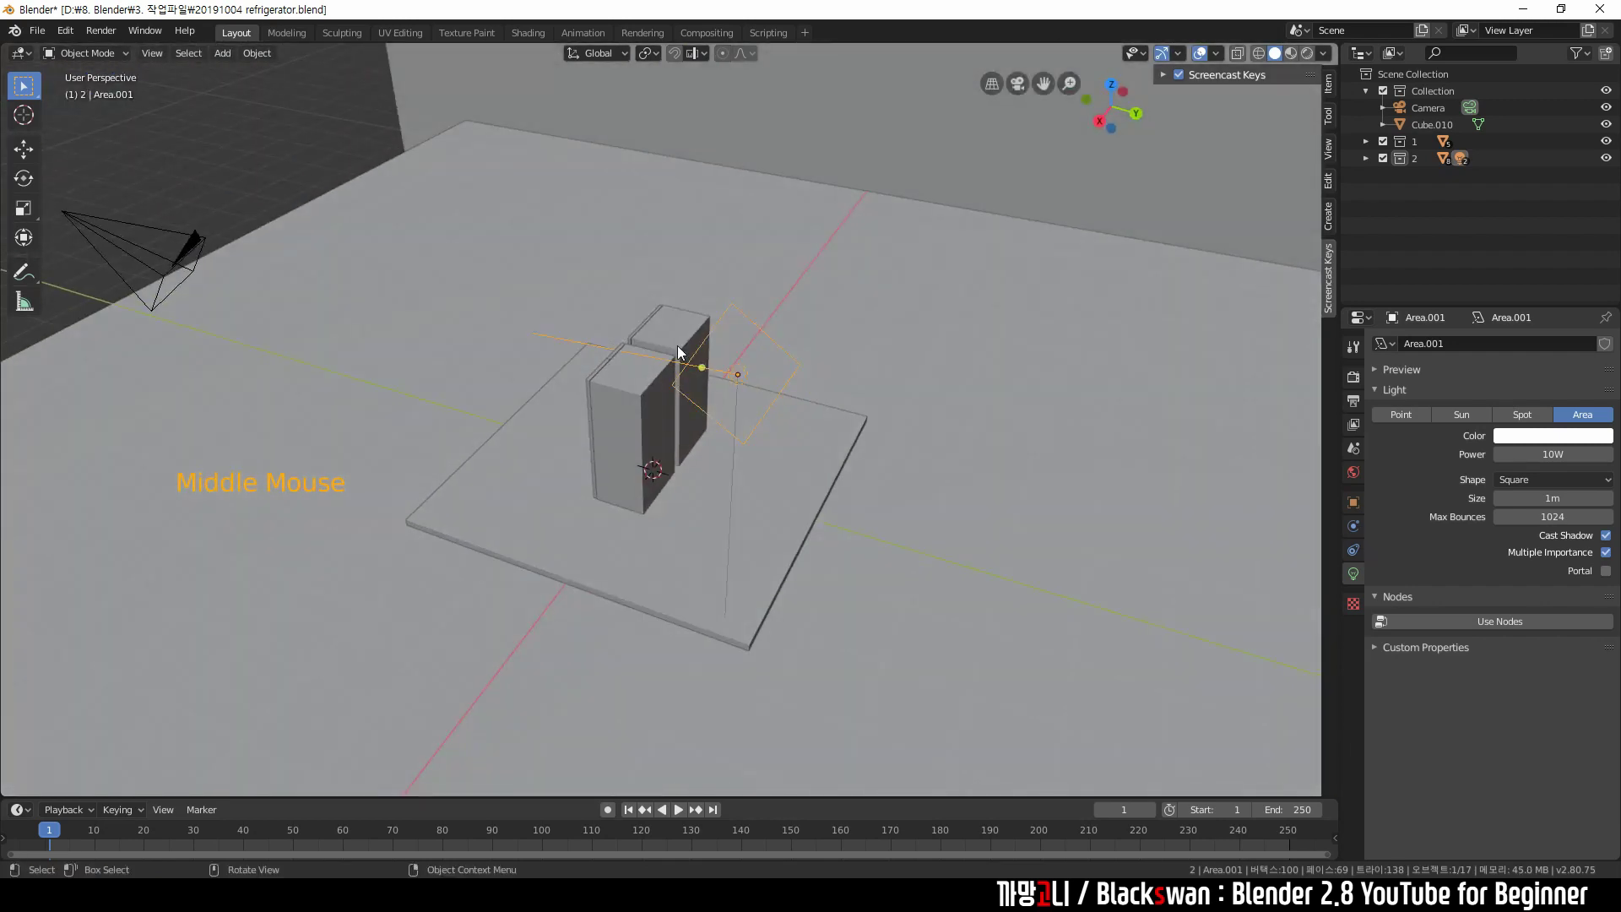
# Name the light 'Light', Power 200 W, Rectangle 0.1 m, rotated -45 degrees on Z toward the fridge.
pyautogui.click(697, 381)
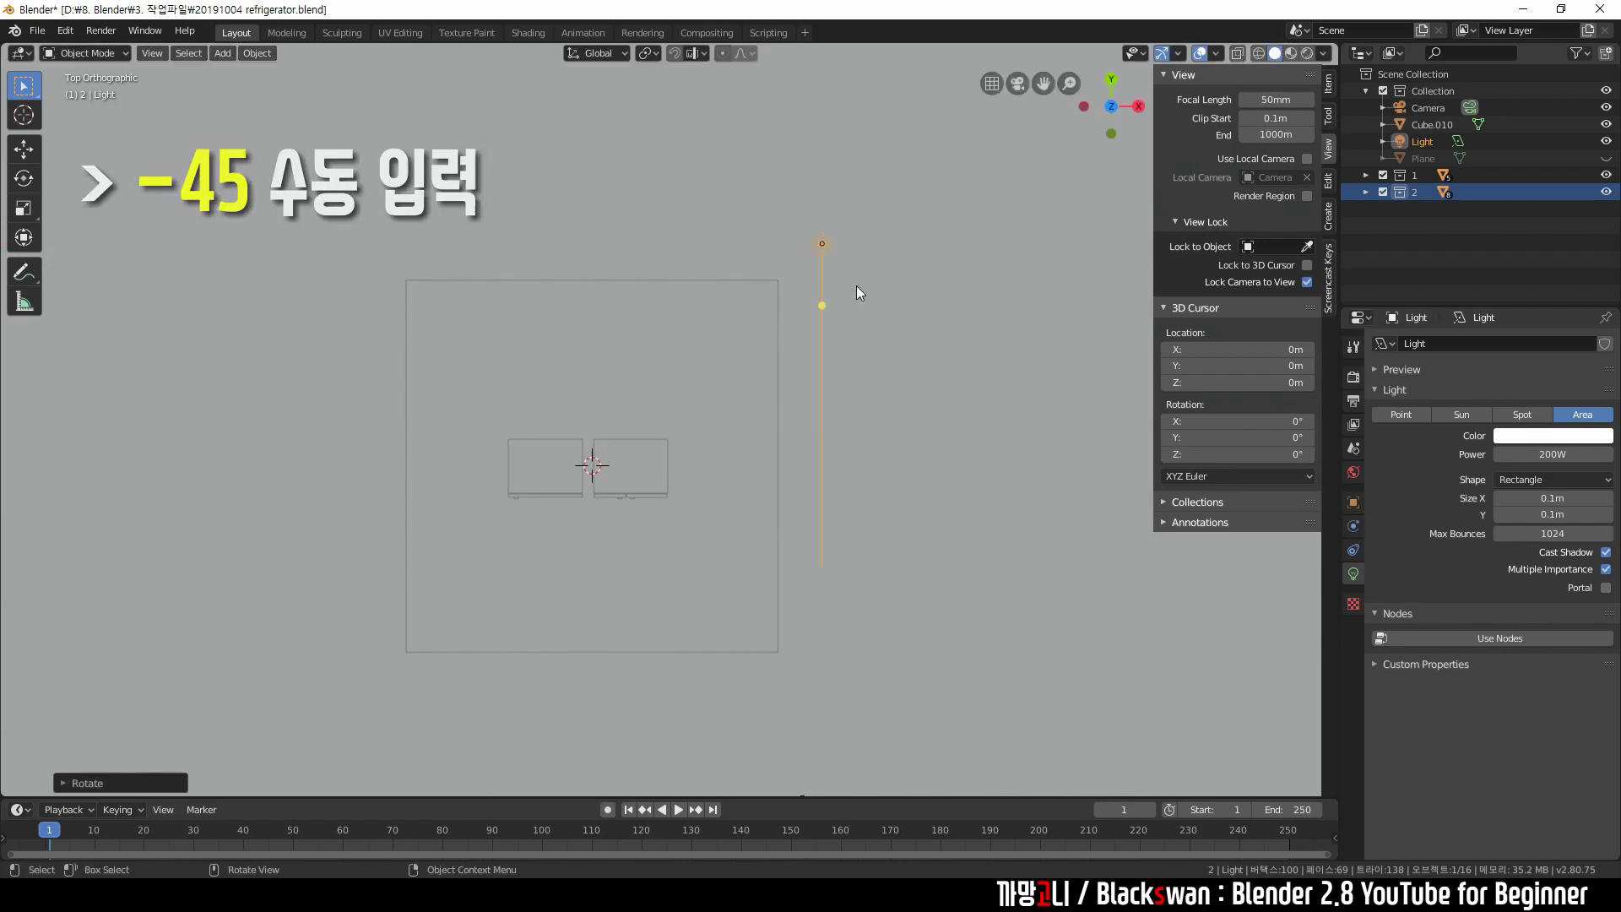
pyautogui.scroll(-3)
pyautogui.middleClick(854, 397)
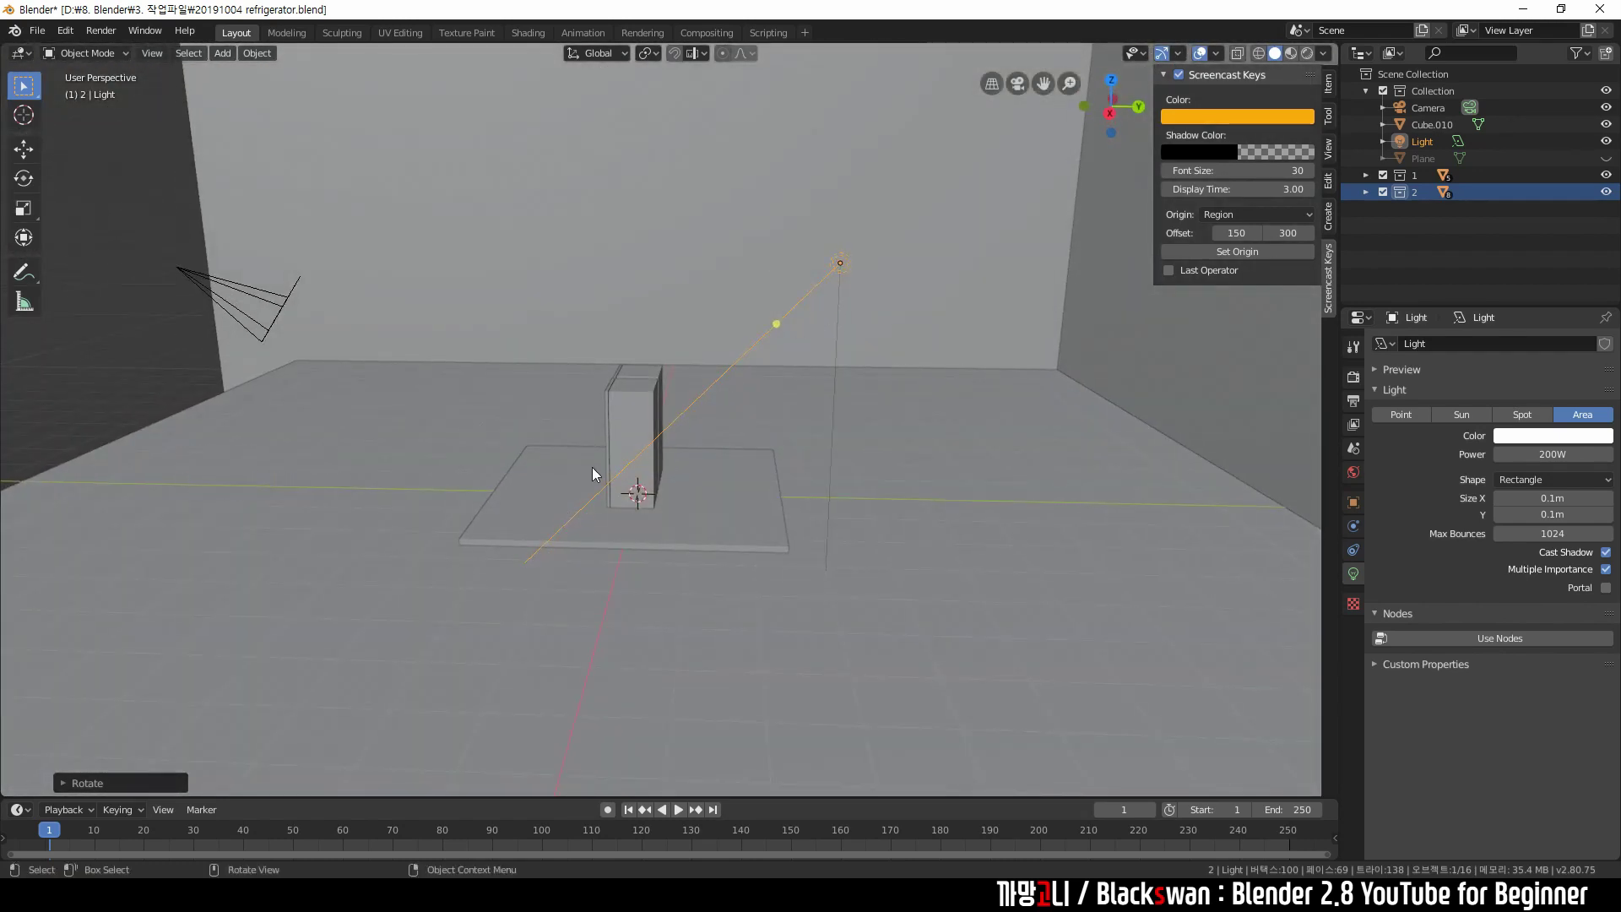
pyautogui.middleClick(677, 496)
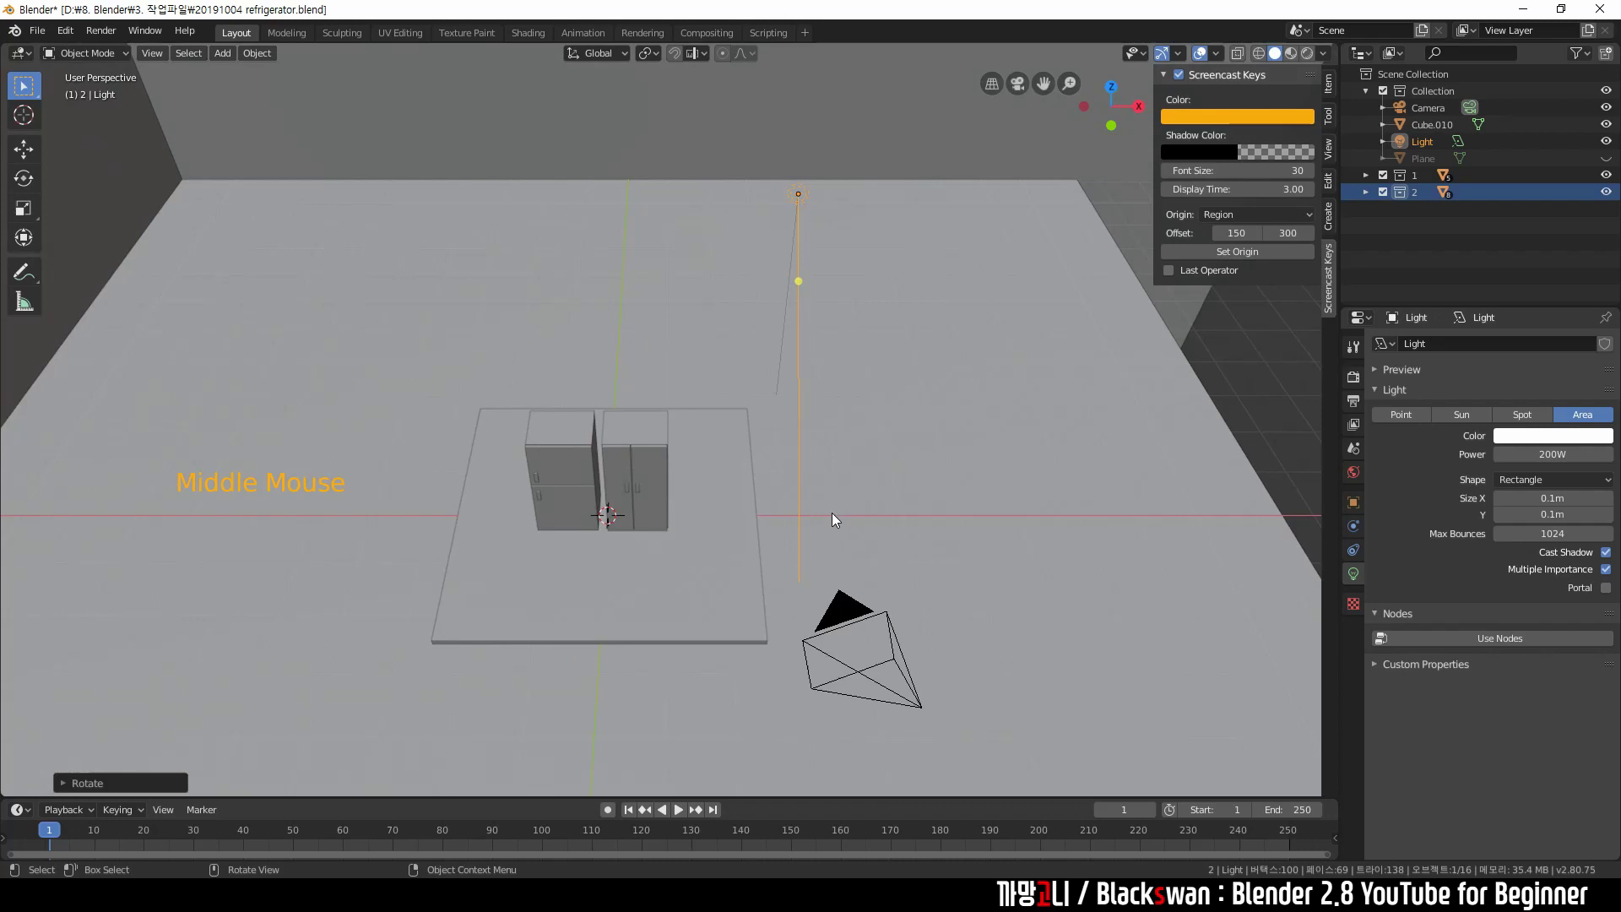
pyautogui.press('r')
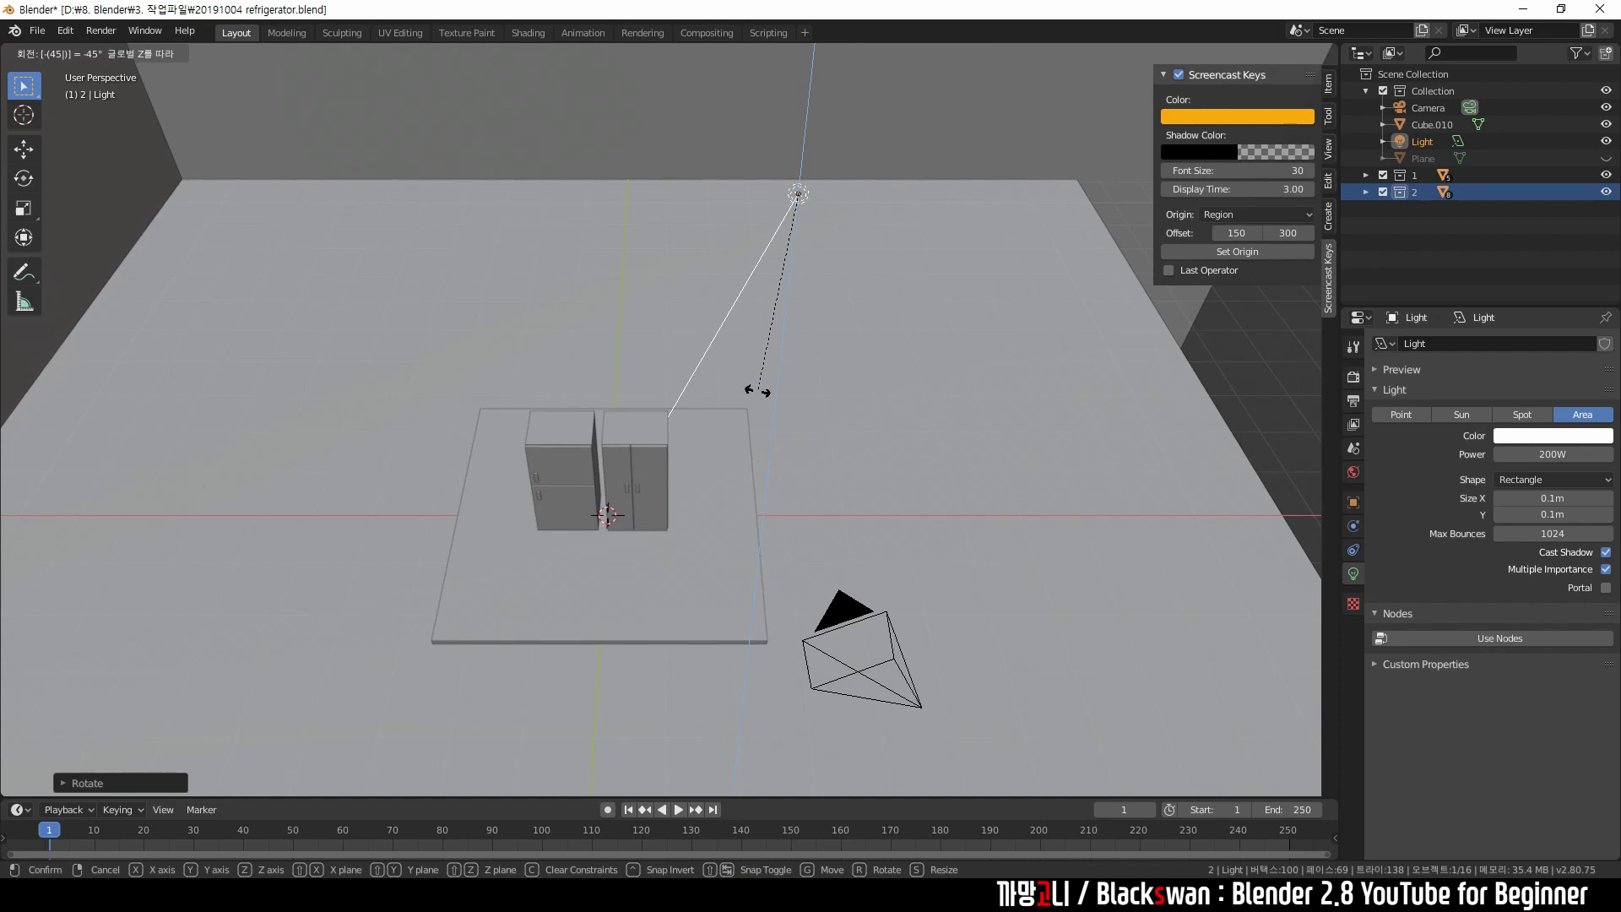
pyautogui.middleClick(816, 341)
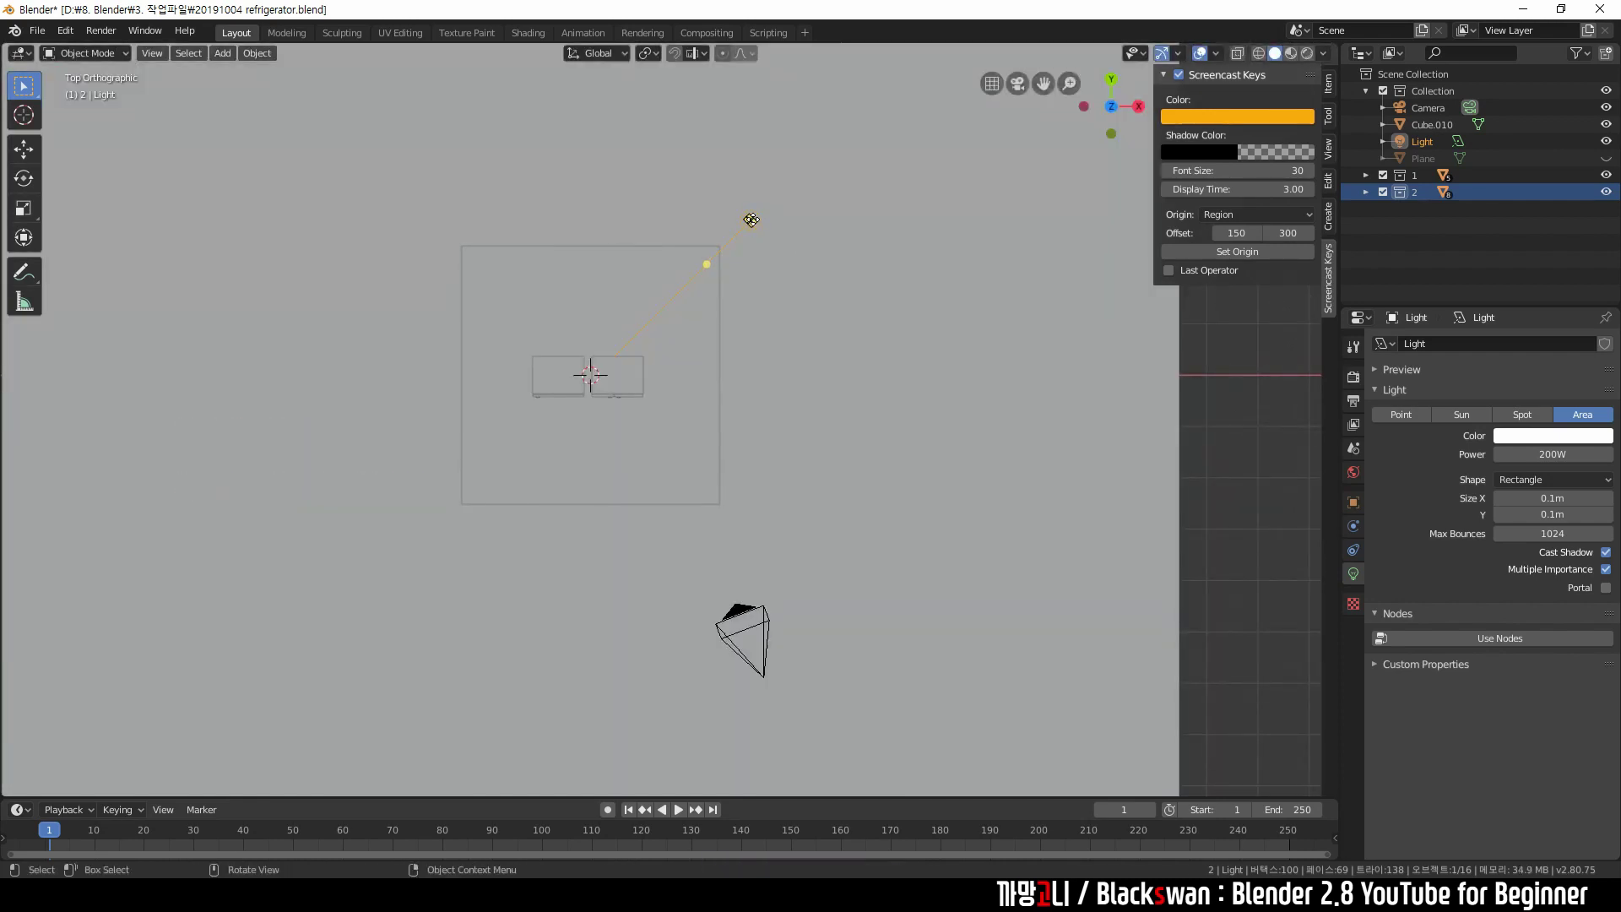
# Duplicate the light to the other side of the fridge and rotate it 90 degrees toward the cabinets.
pyautogui.press('shift+d')
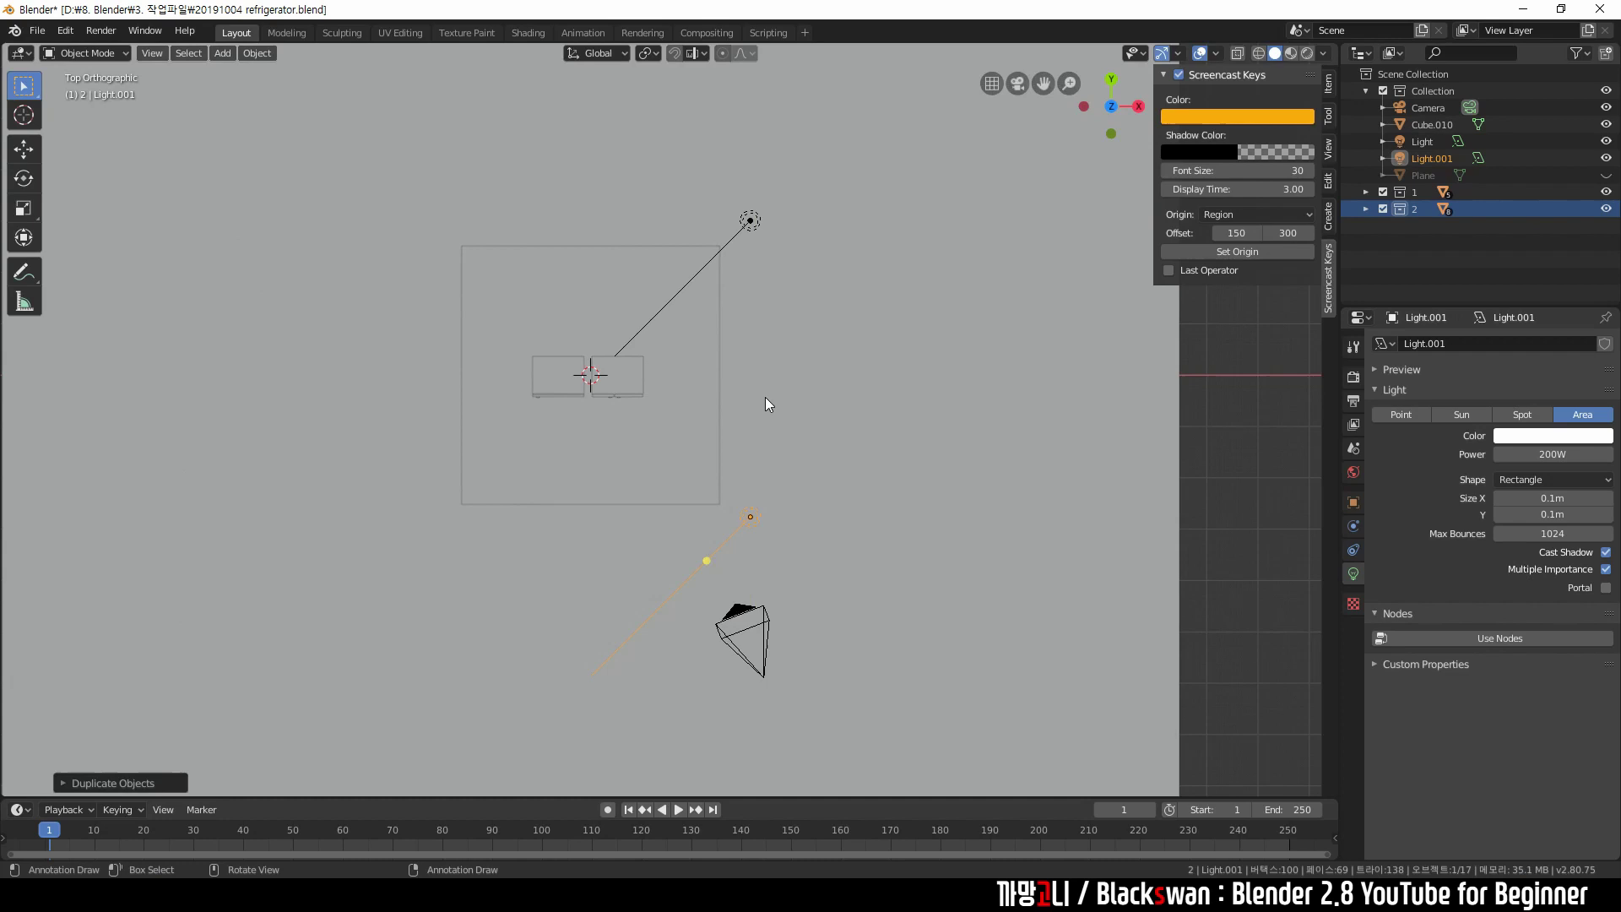
pyautogui.press('r')
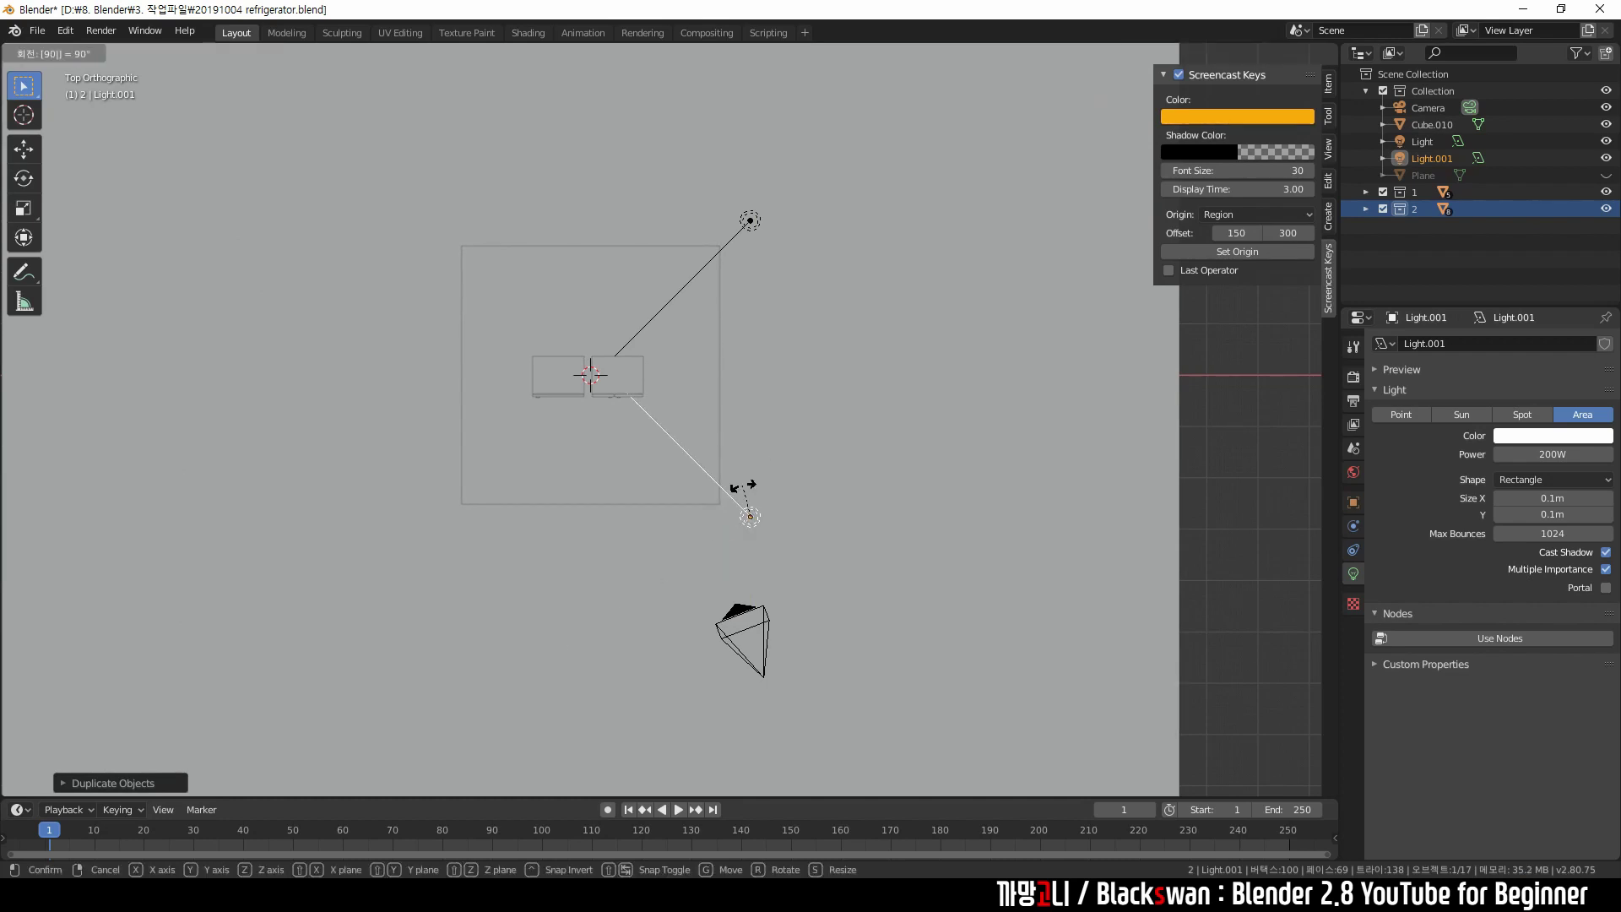
pyautogui.middleClick(648, 423)
pyautogui.middleClick(781, 522)
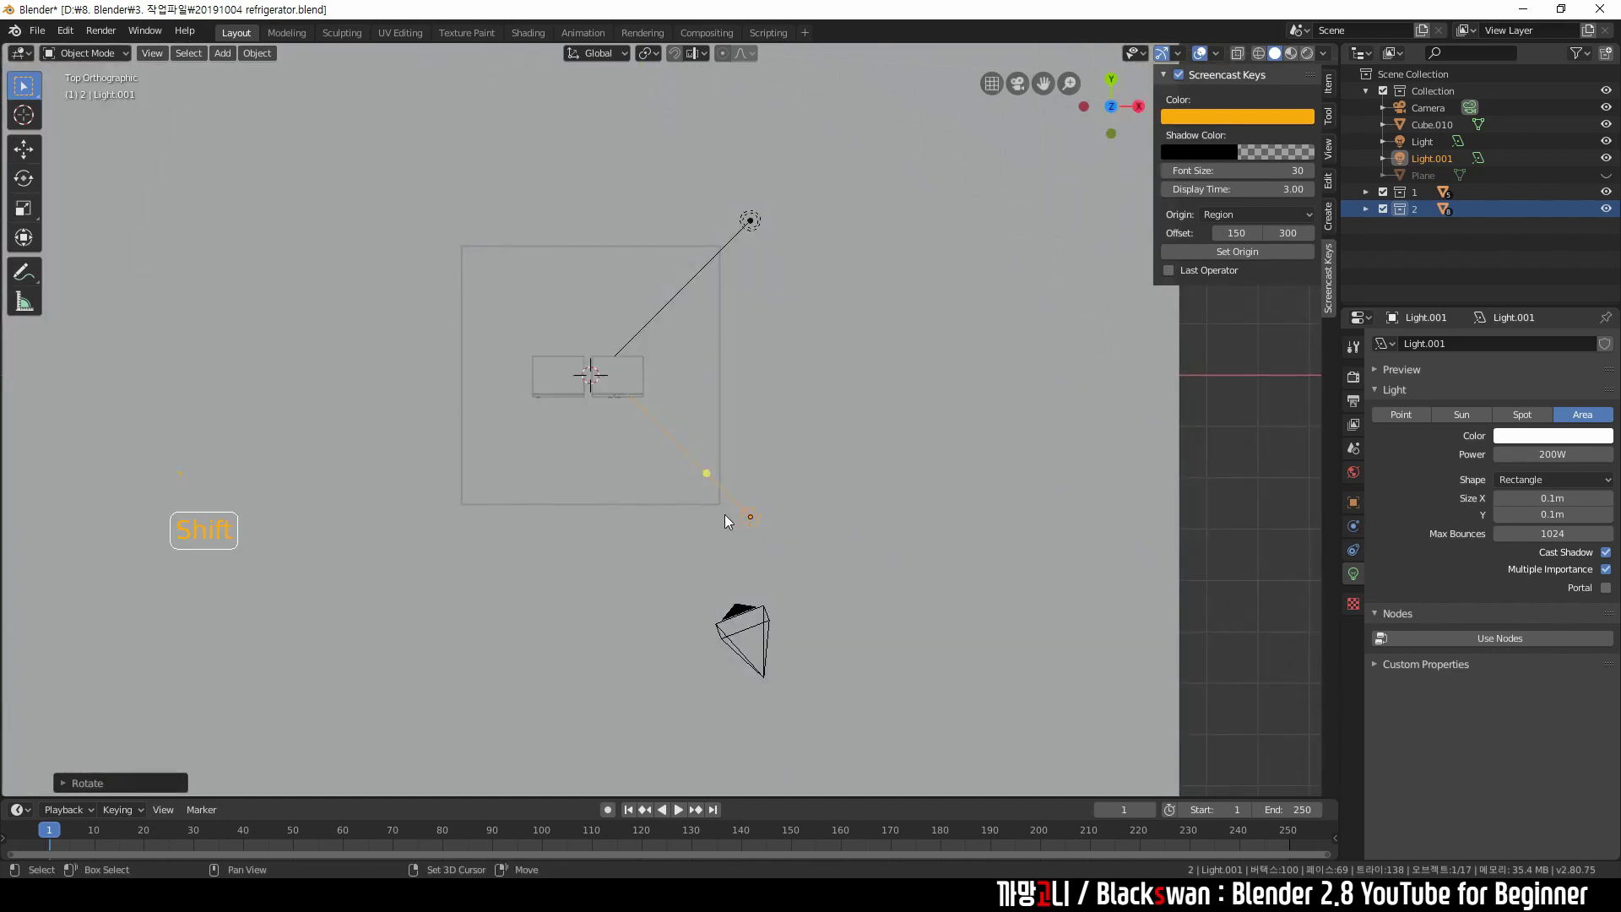
# Make a third copy of the light along X and aim it at the cabinets.
pyautogui.press('shift+d')
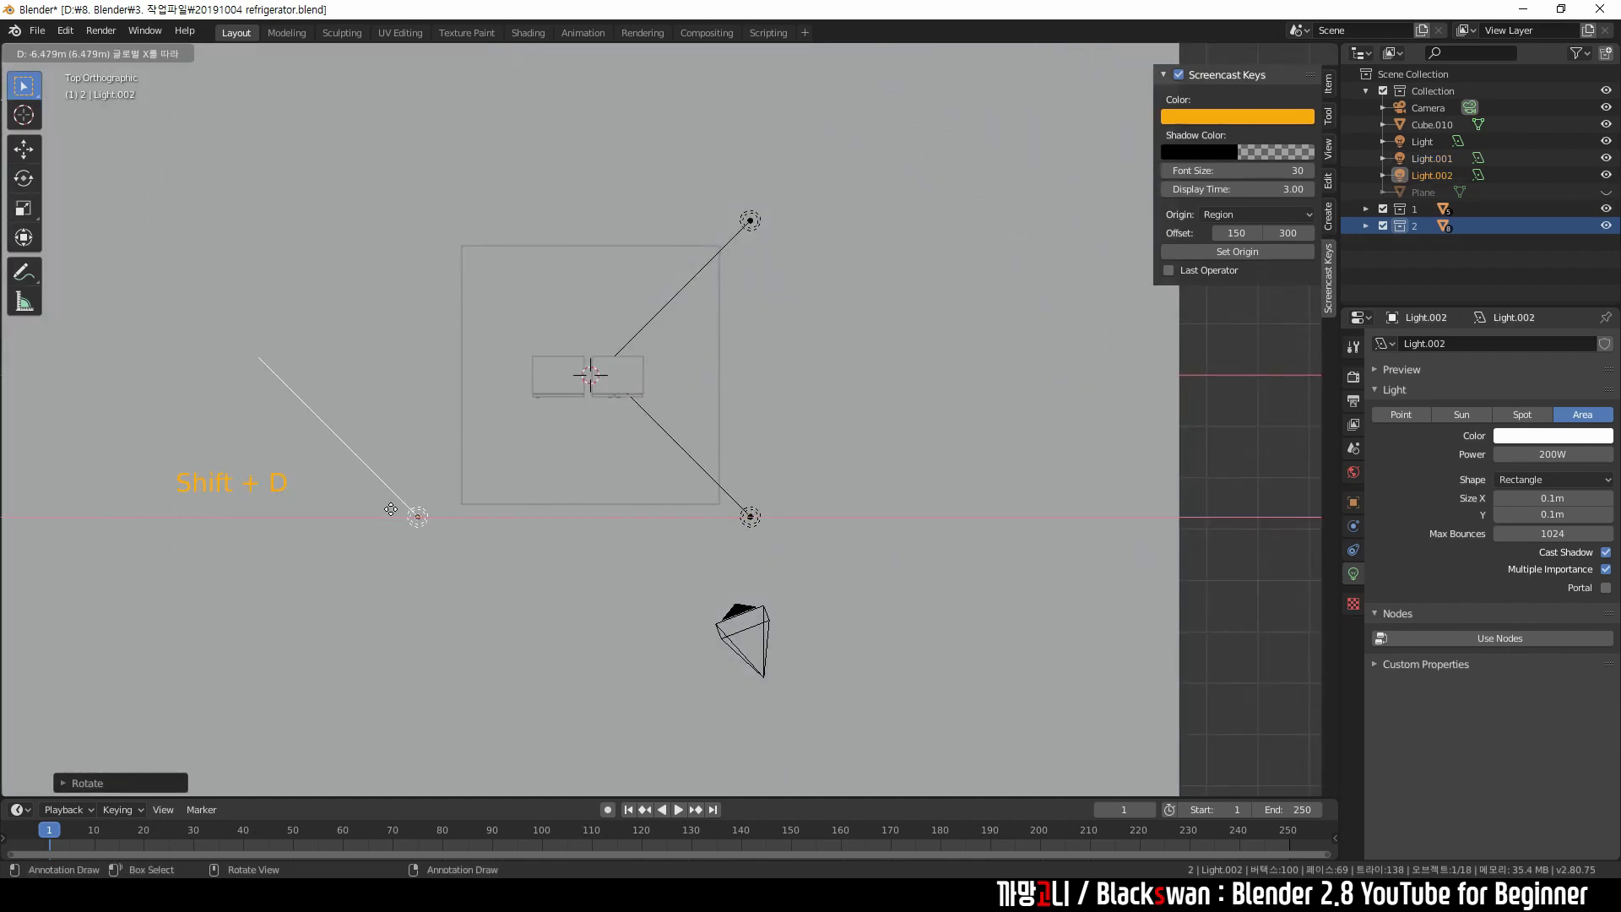
pyautogui.press('r')
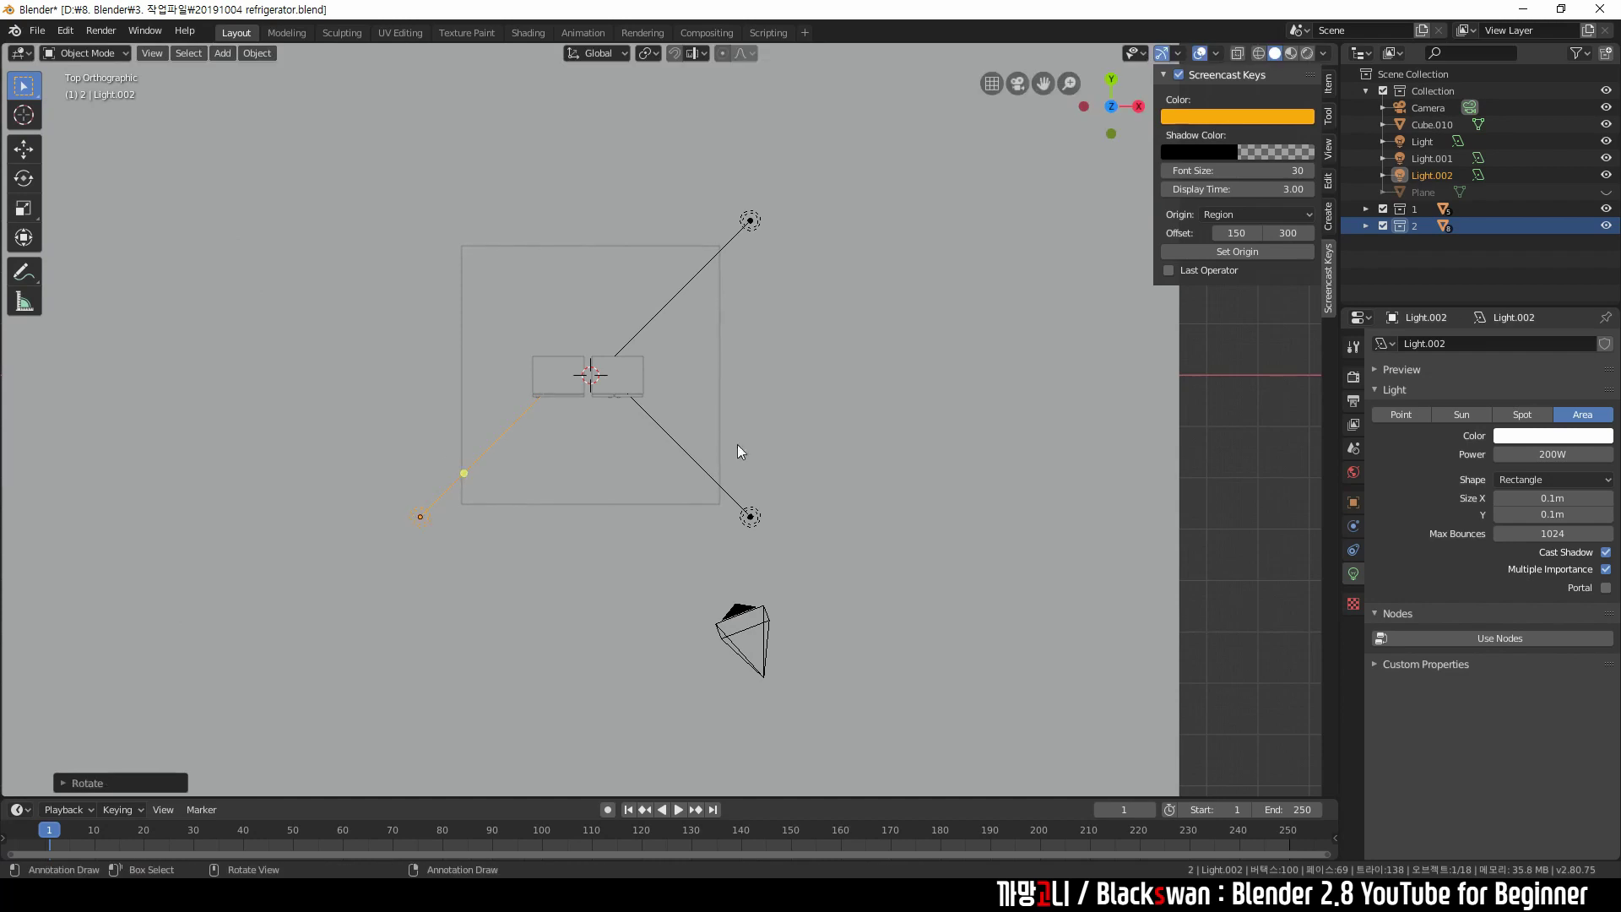
pyautogui.click(976, 394)
pyautogui.middleClick(772, 480)
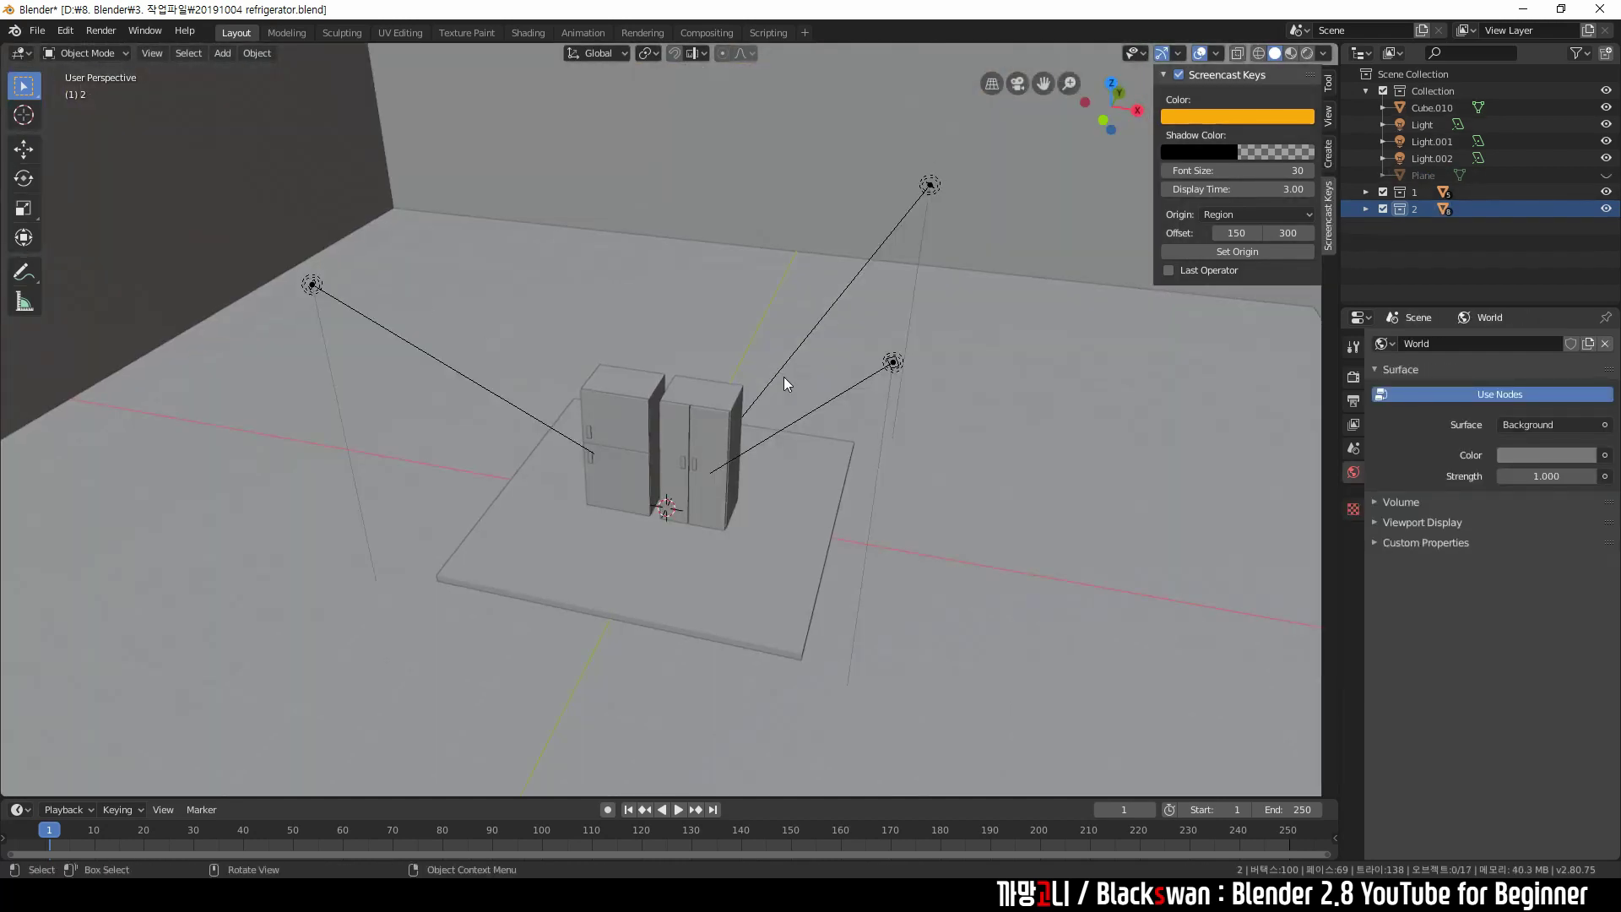
# Add a Camera at the 3D cursor with Shift+A.
pyautogui.rightClick(830, 452)
pyautogui.middleClick(830, 452)
pyautogui.scroll(3)
pyautogui.middleClick(831, 470)
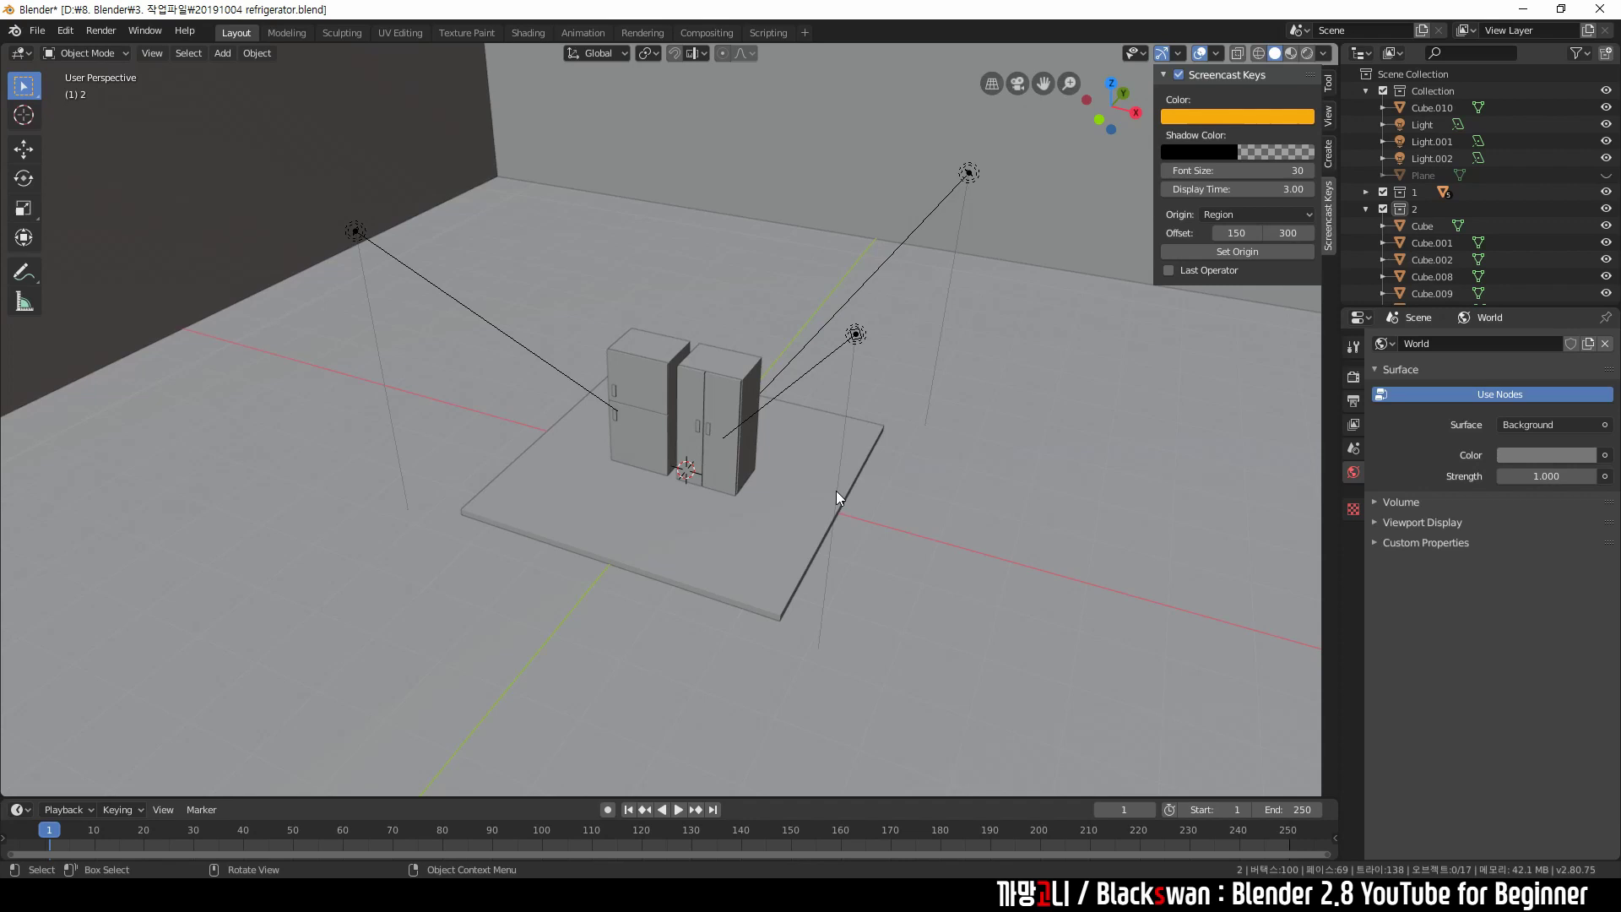
pyautogui.press('shift+a')
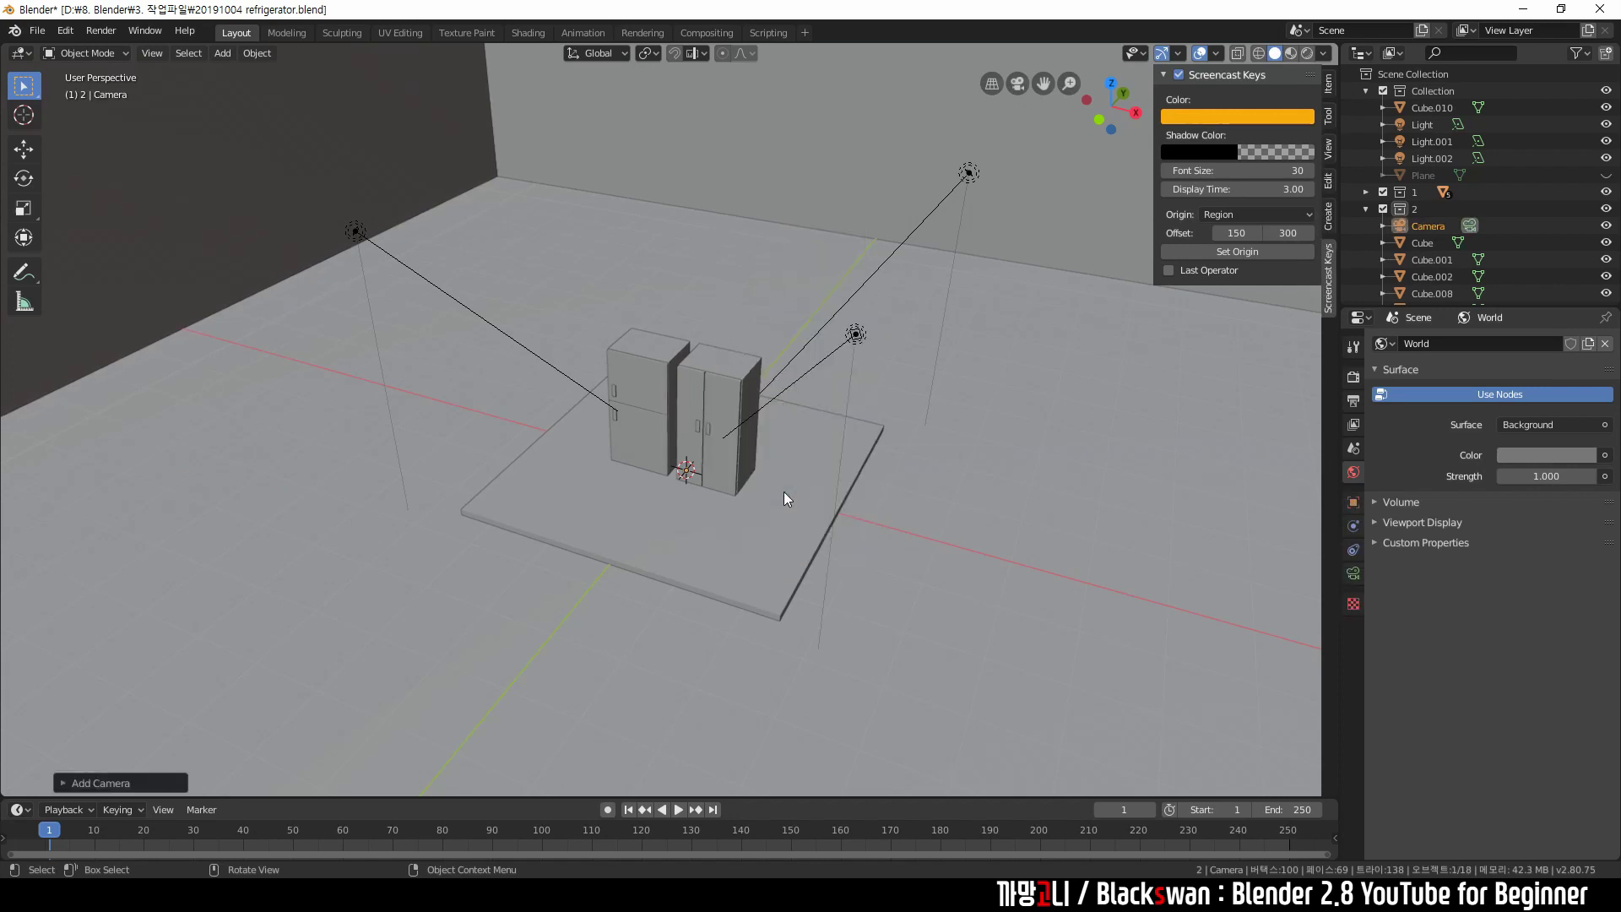
# Locate the new camera and look through it with numpad 0.
pyautogui.middleClick(778, 521)
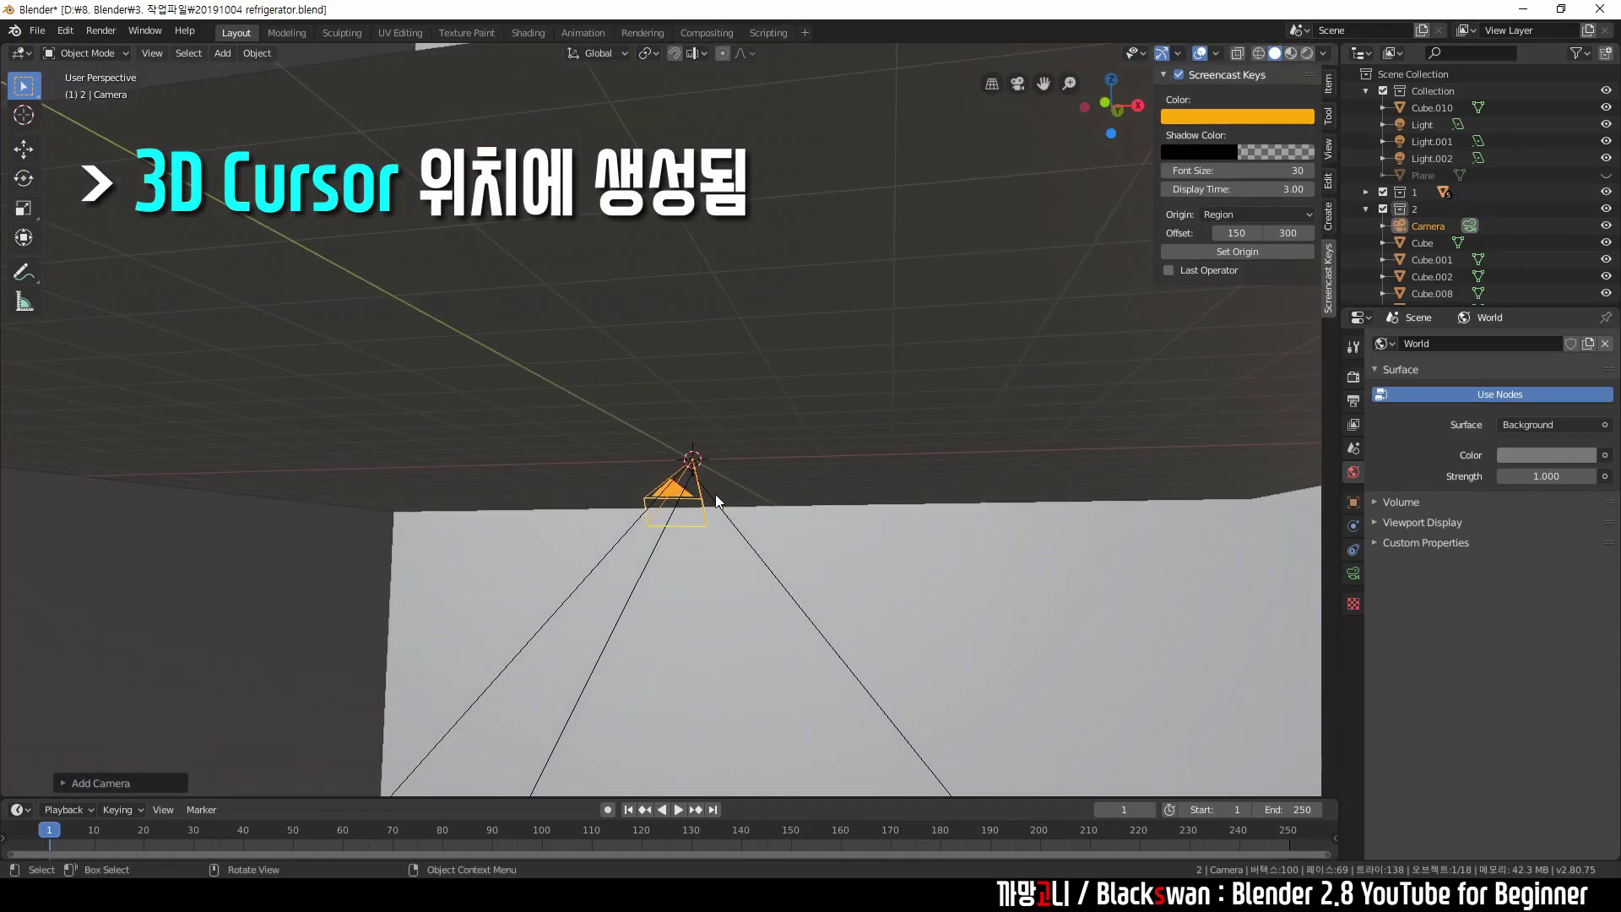
pyautogui.scroll(-3)
pyautogui.middleClick(735, 419)
pyautogui.middleClick(747, 435)
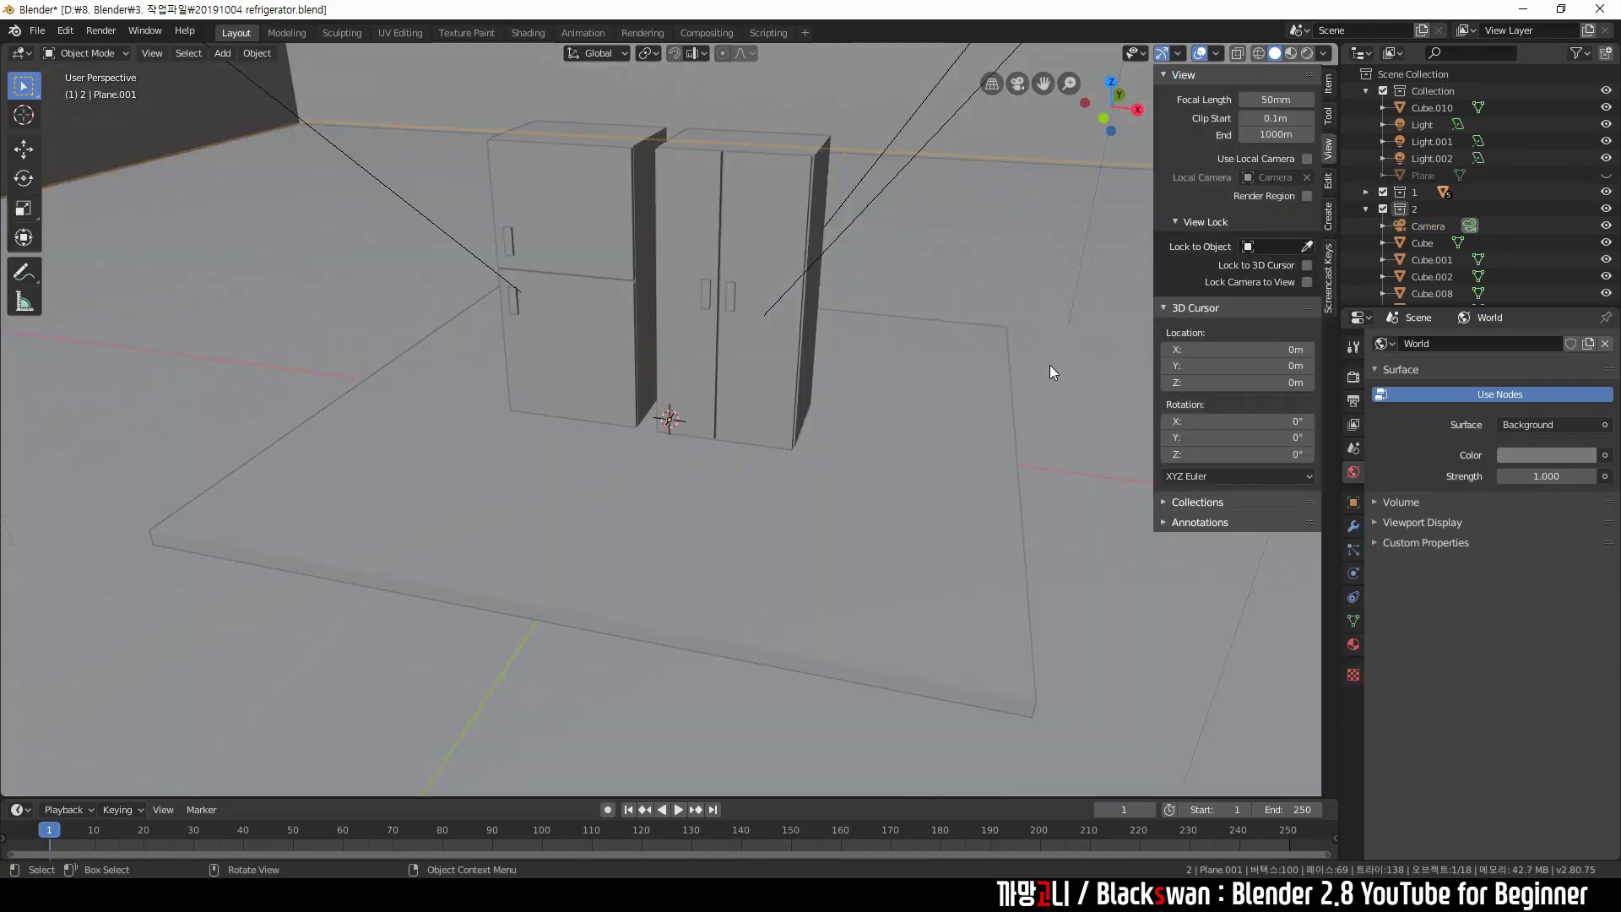
pyautogui.press('KP_0')
pyautogui.press('KP_0')
pyautogui.press('KP_0')
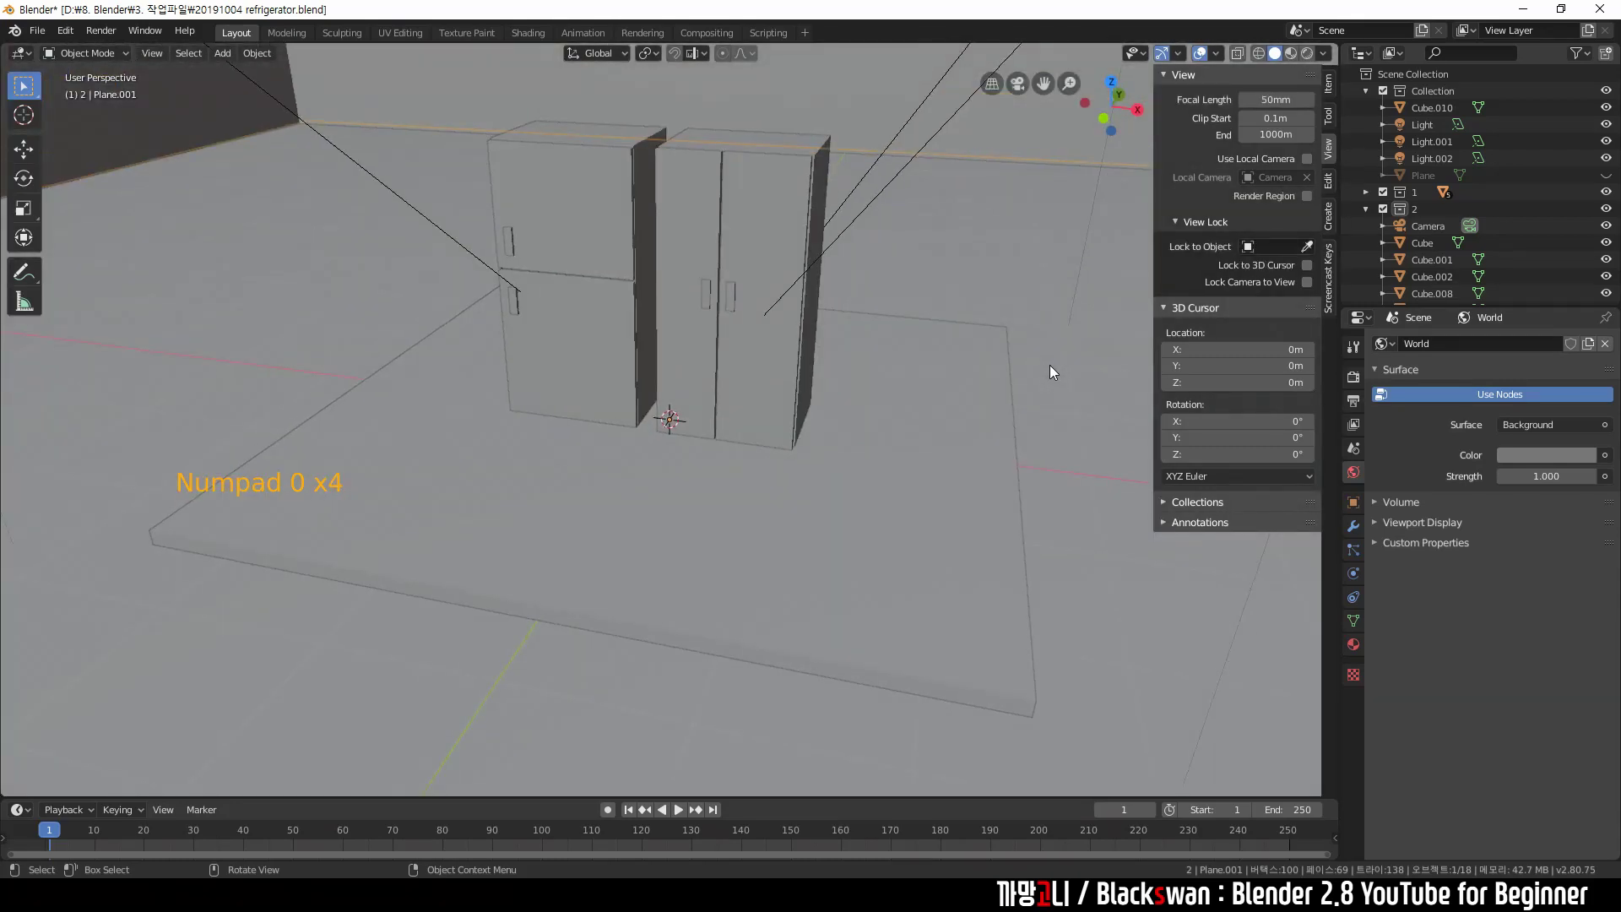
# Leave the camera view and zoom out to see the whole scene with camera and lights.
pyautogui.press('KP_0')
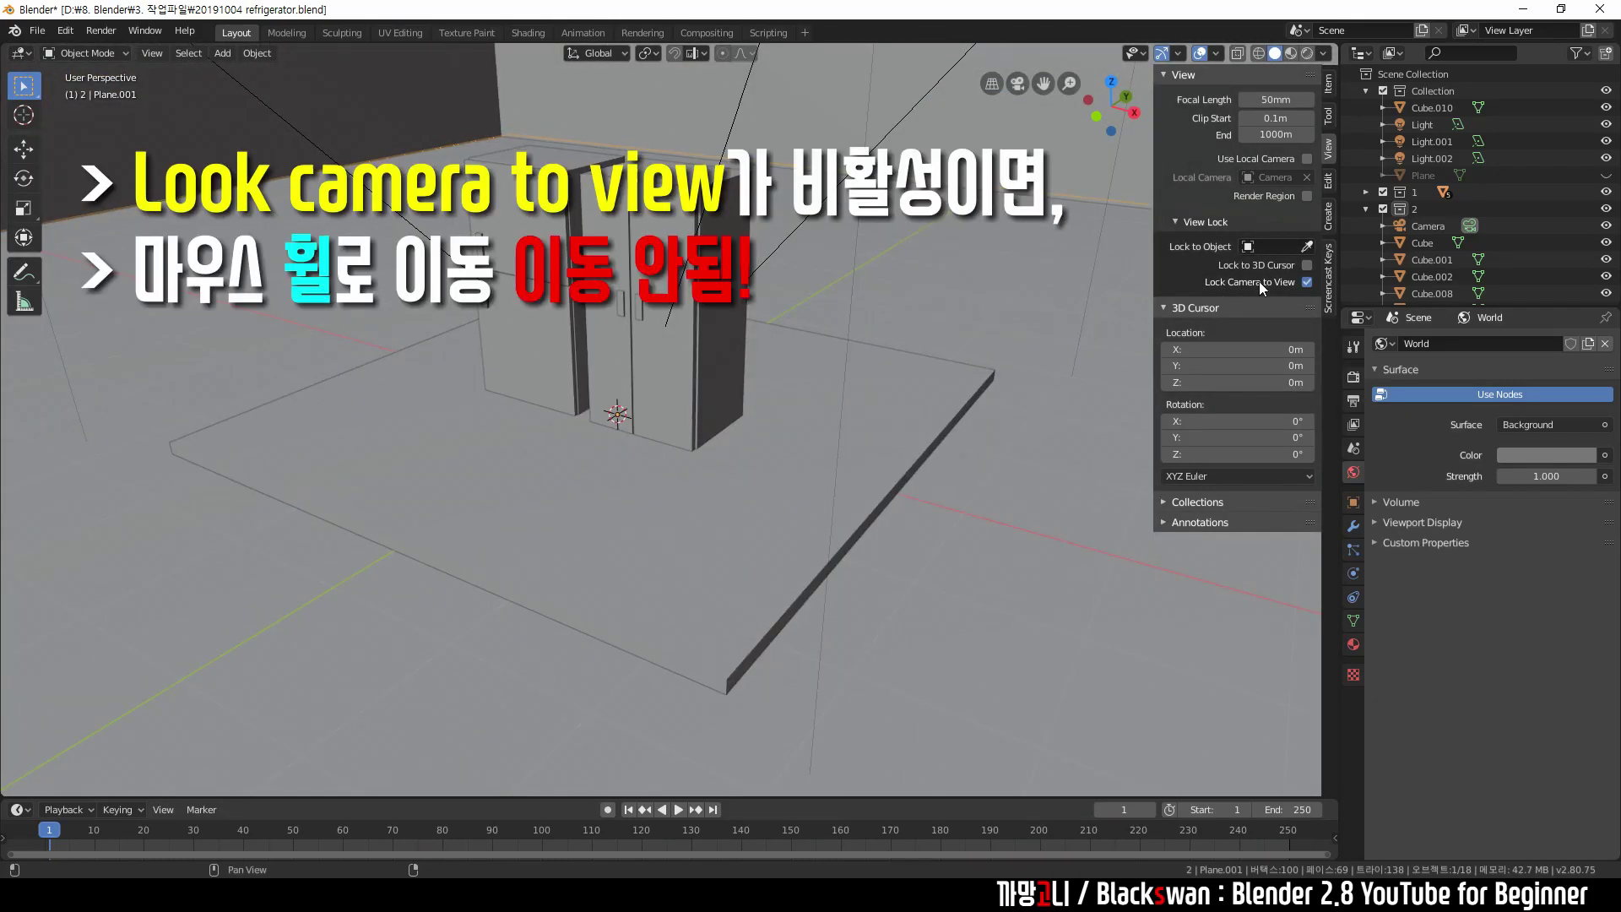
pyautogui.press('KP_0')
pyautogui.middleClick(875, 420)
pyautogui.scroll(-3)
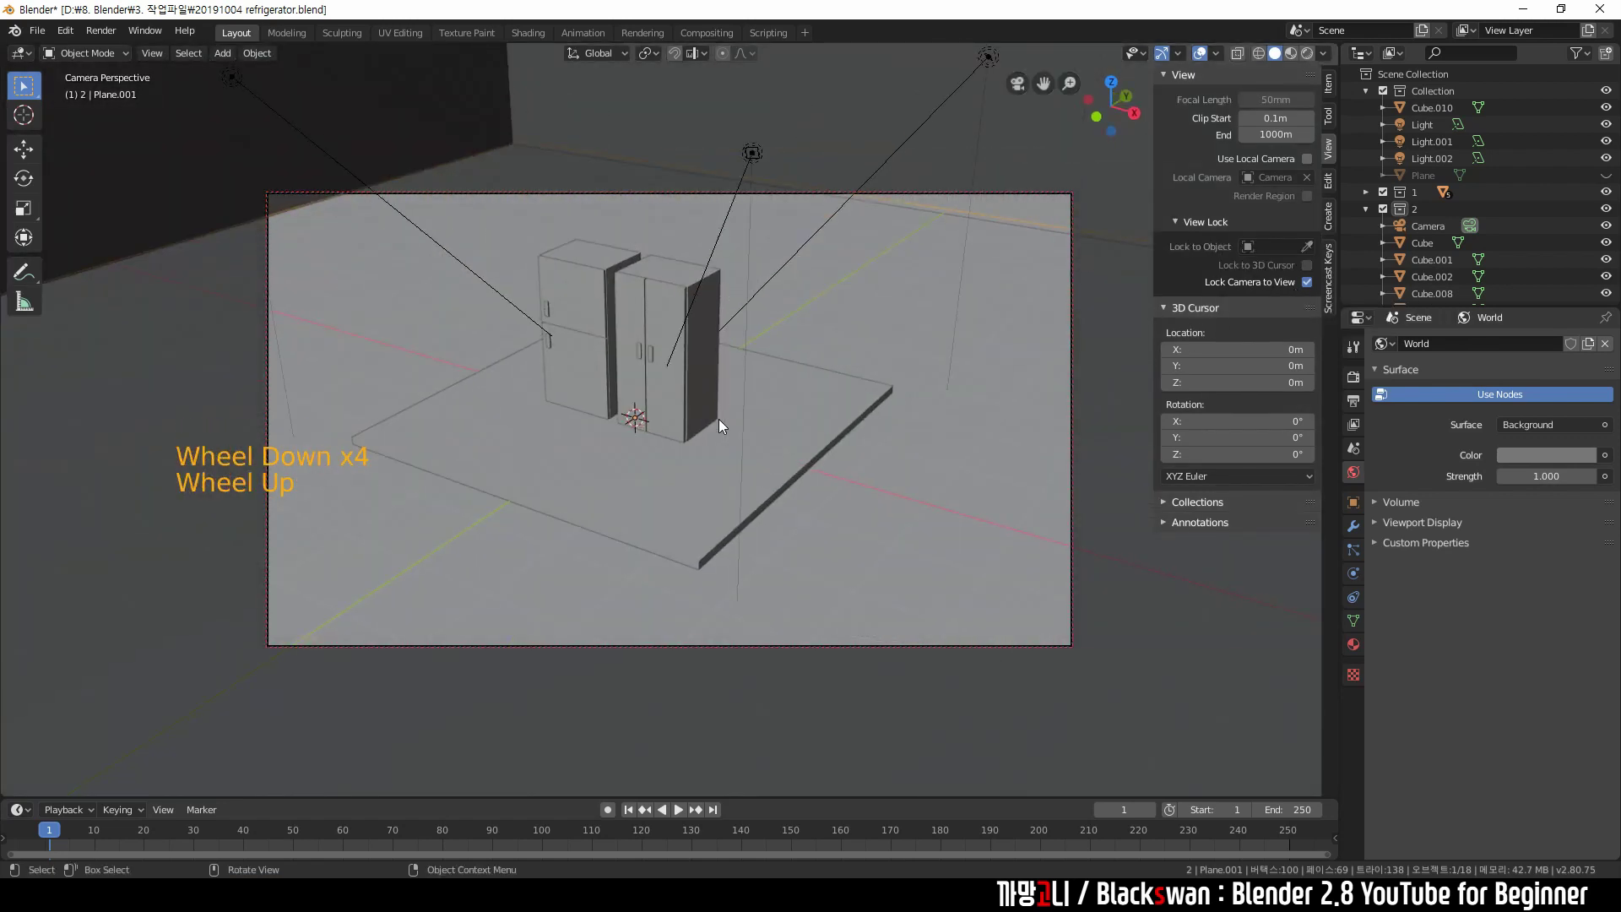
pyautogui.middleClick(725, 423)
pyautogui.scroll(3)
pyautogui.scroll(3)
pyautogui.scroll(-3)
# Orbit and zoom to frame the refrigerator cabinets from a close diagonal angle.
pyautogui.middleClick(683, 420)
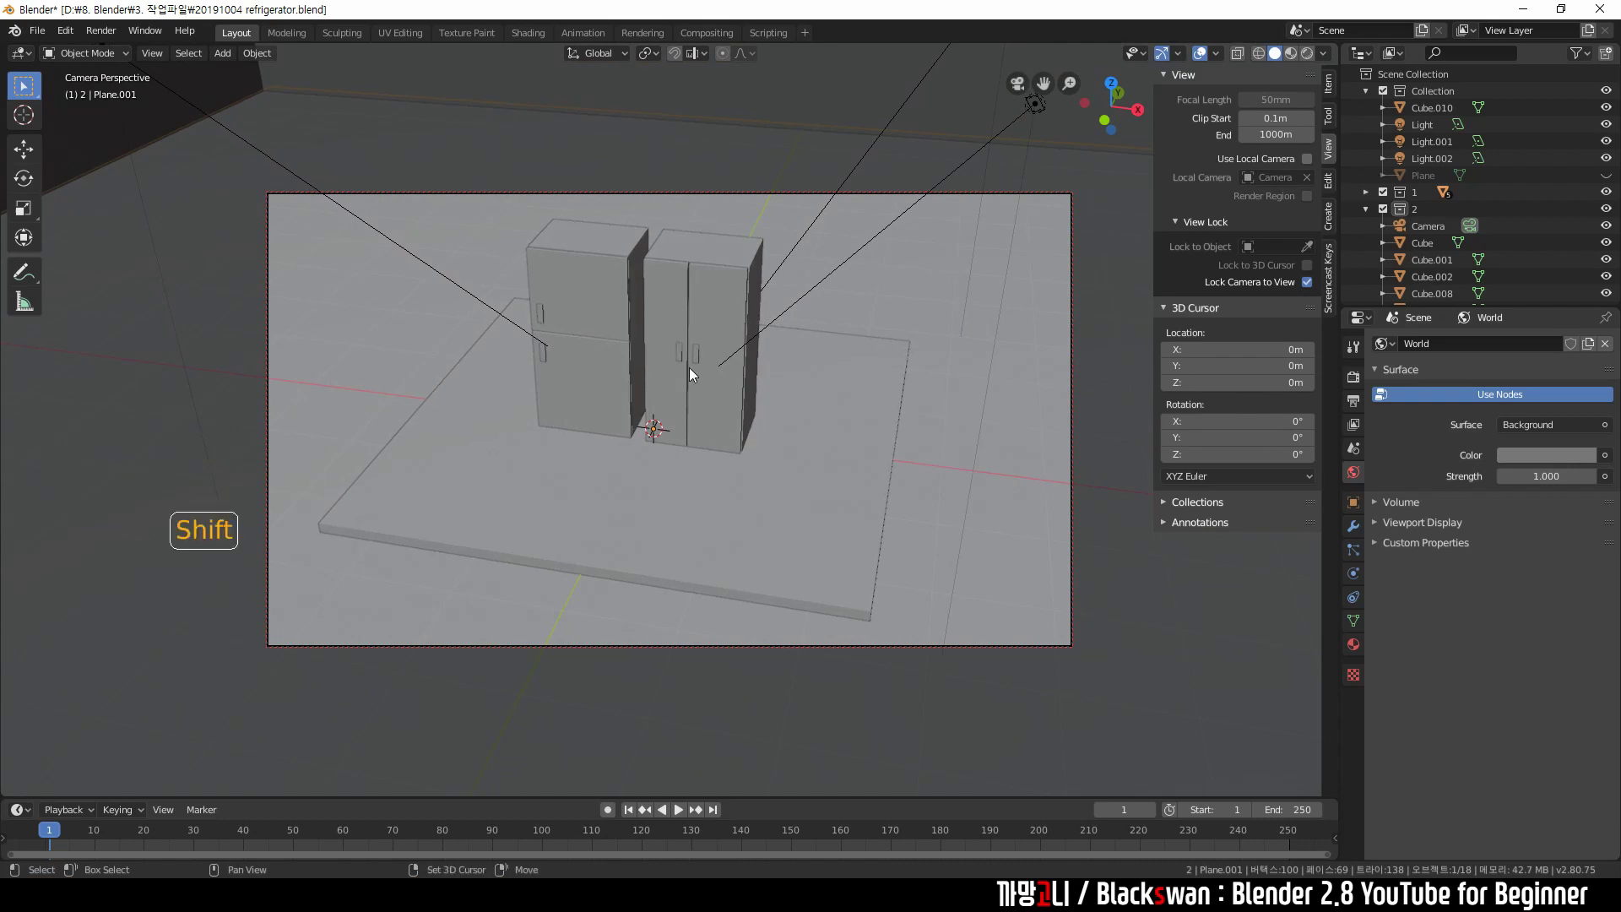
pyautogui.middleClick(694, 372)
pyautogui.middleClick(809, 479)
pyautogui.middleClick(772, 433)
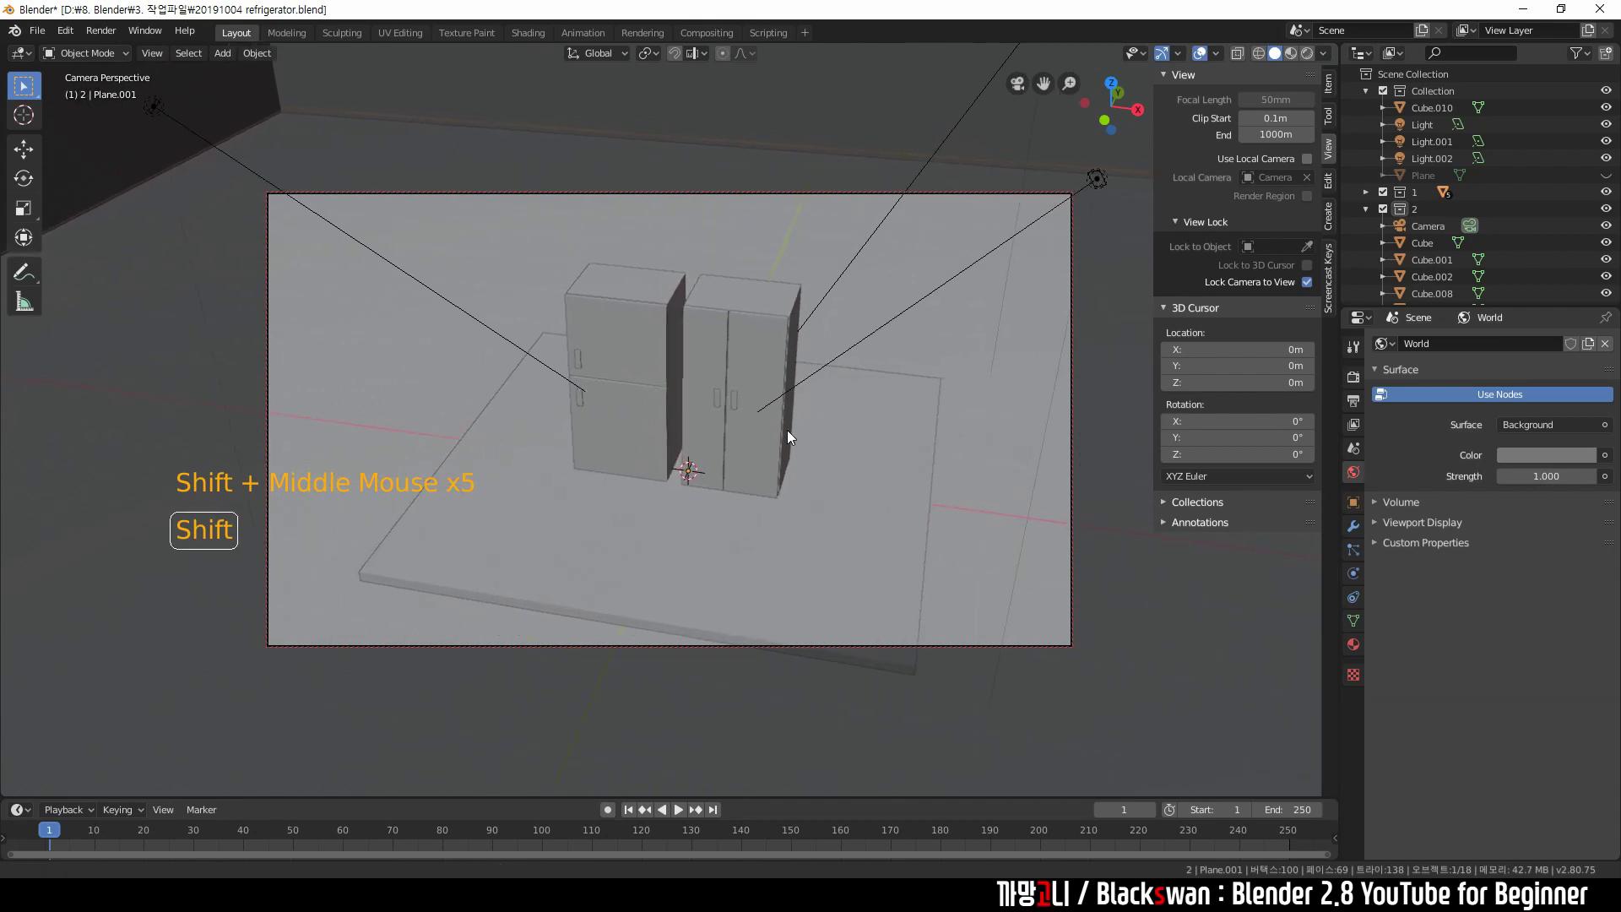
pyautogui.middleClick(660, 442)
pyautogui.middleClick(730, 458)
pyautogui.scroll(3)
pyautogui.scroll(-3)
pyautogui.middleClick(727, 456)
pyautogui.middleClick(714, 451)
pyautogui.middleClick(706, 440)
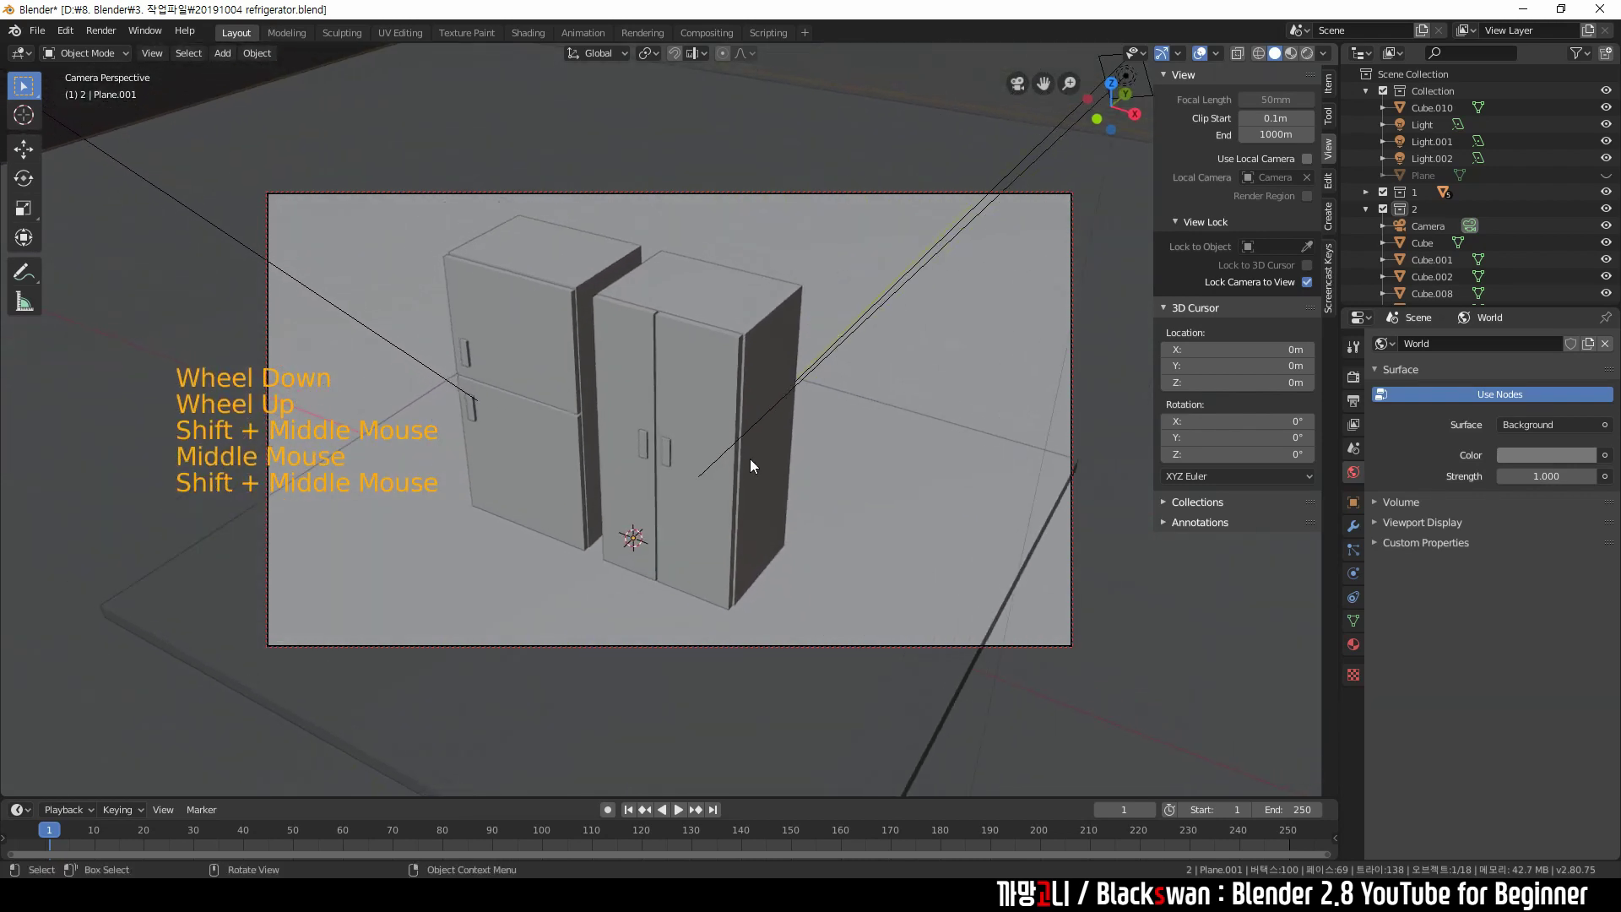
pyautogui.scroll(-3)
pyautogui.scroll(3)
# Select the floor plane among the scene objects and bring up the Render Properties.
pyautogui.click(1054, 386)
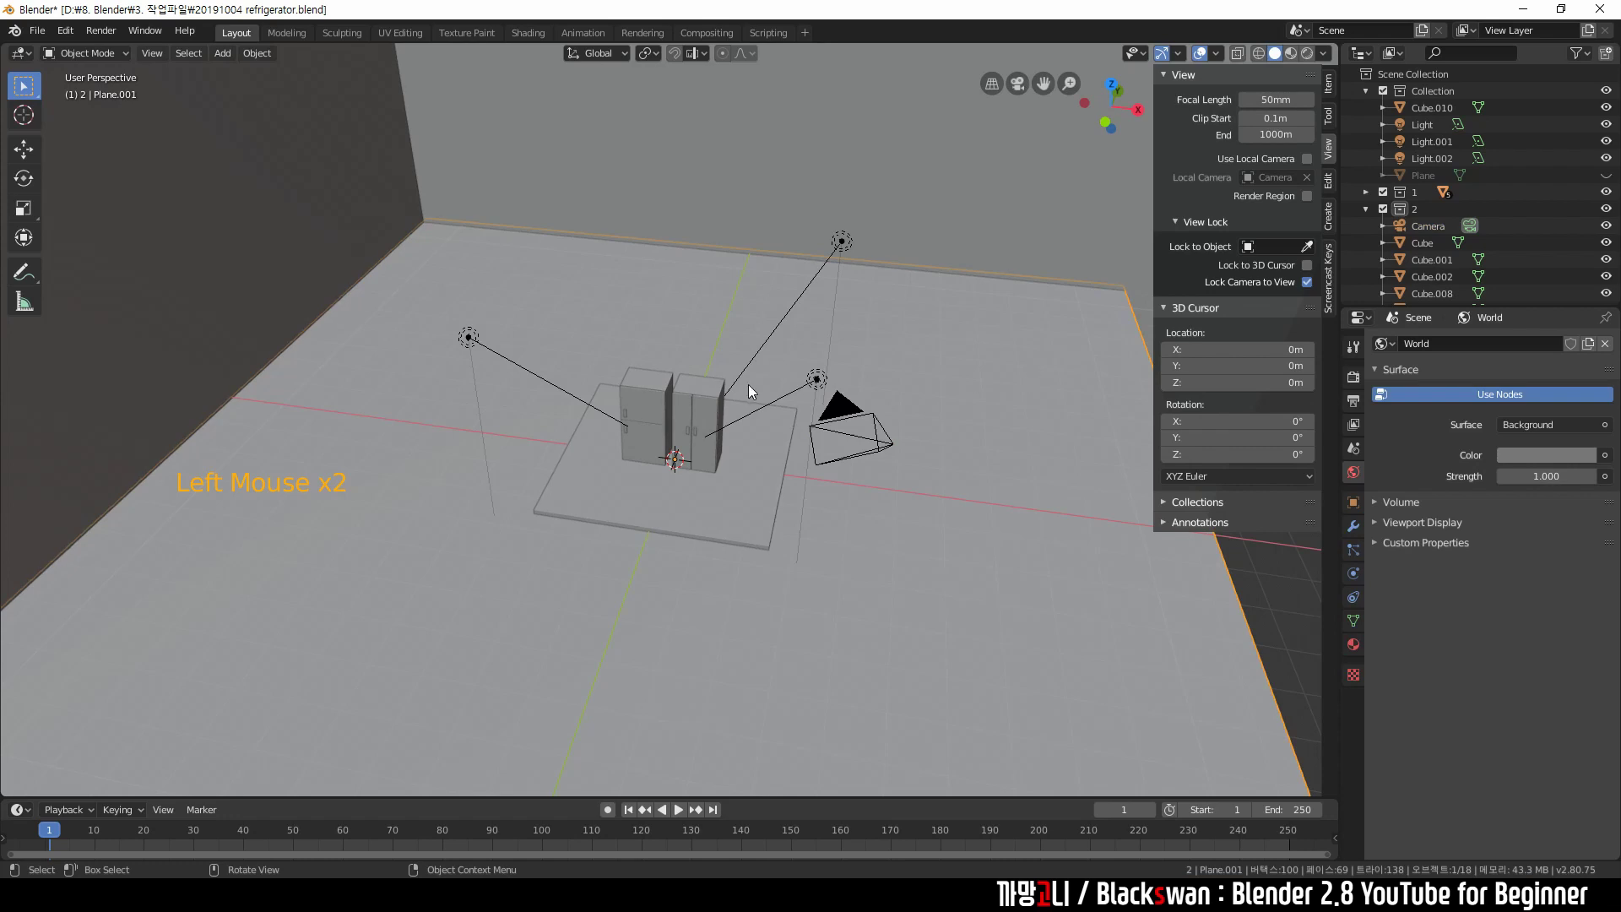
pyautogui.click(662, 404)
pyautogui.click(687, 412)
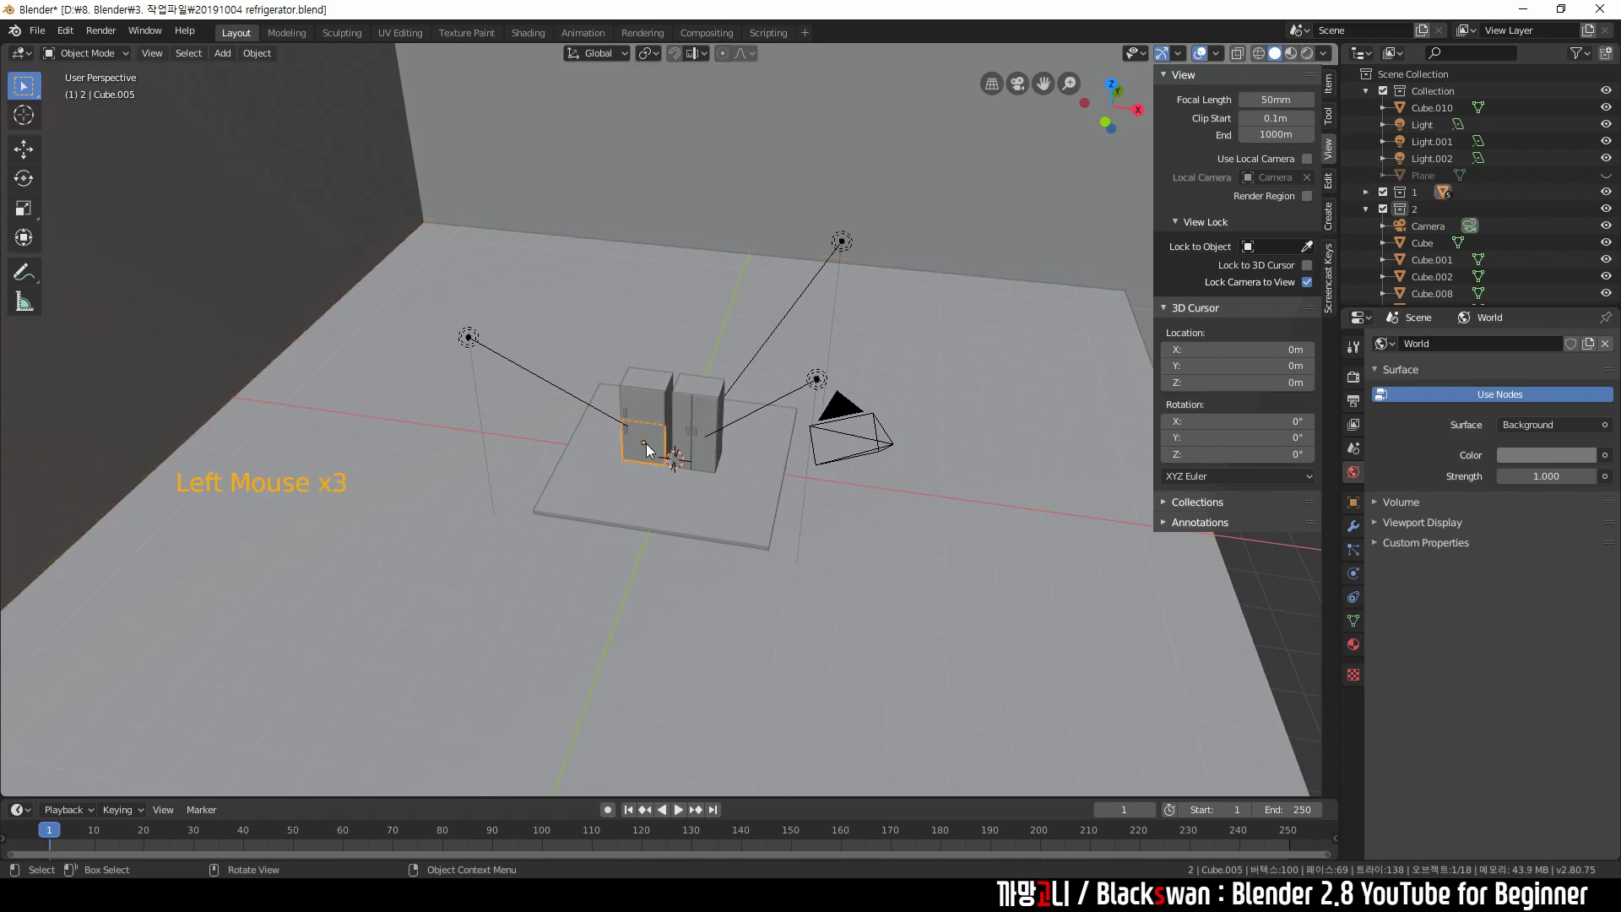
pyautogui.click(1058, 354)
pyautogui.click(989, 192)
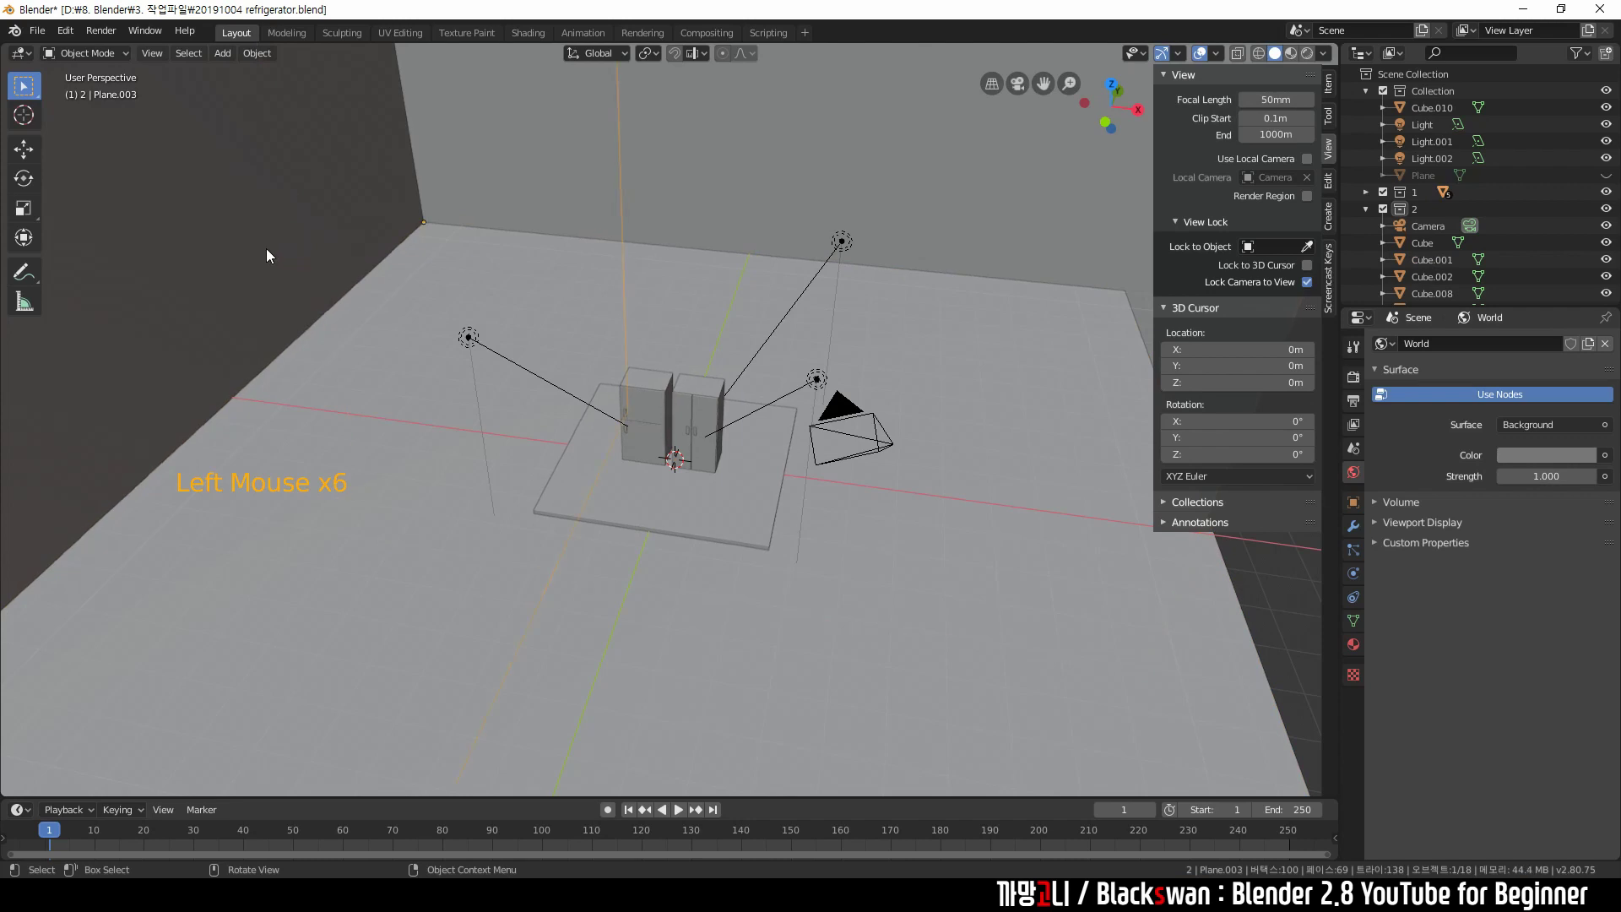
pyautogui.click(847, 250)
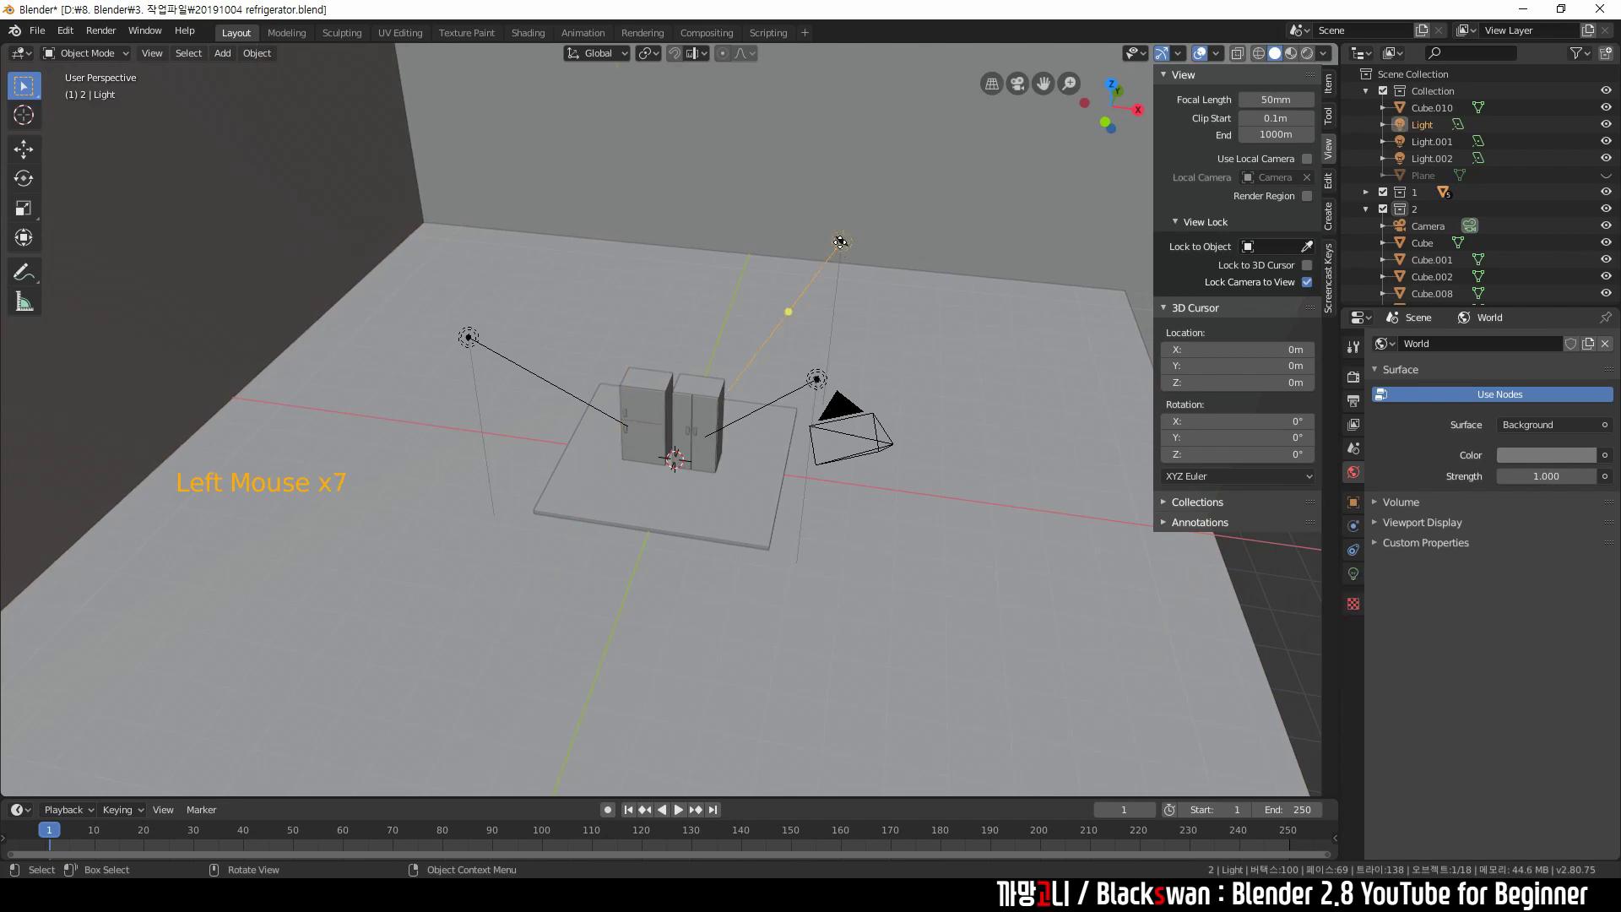
pyautogui.click(850, 441)
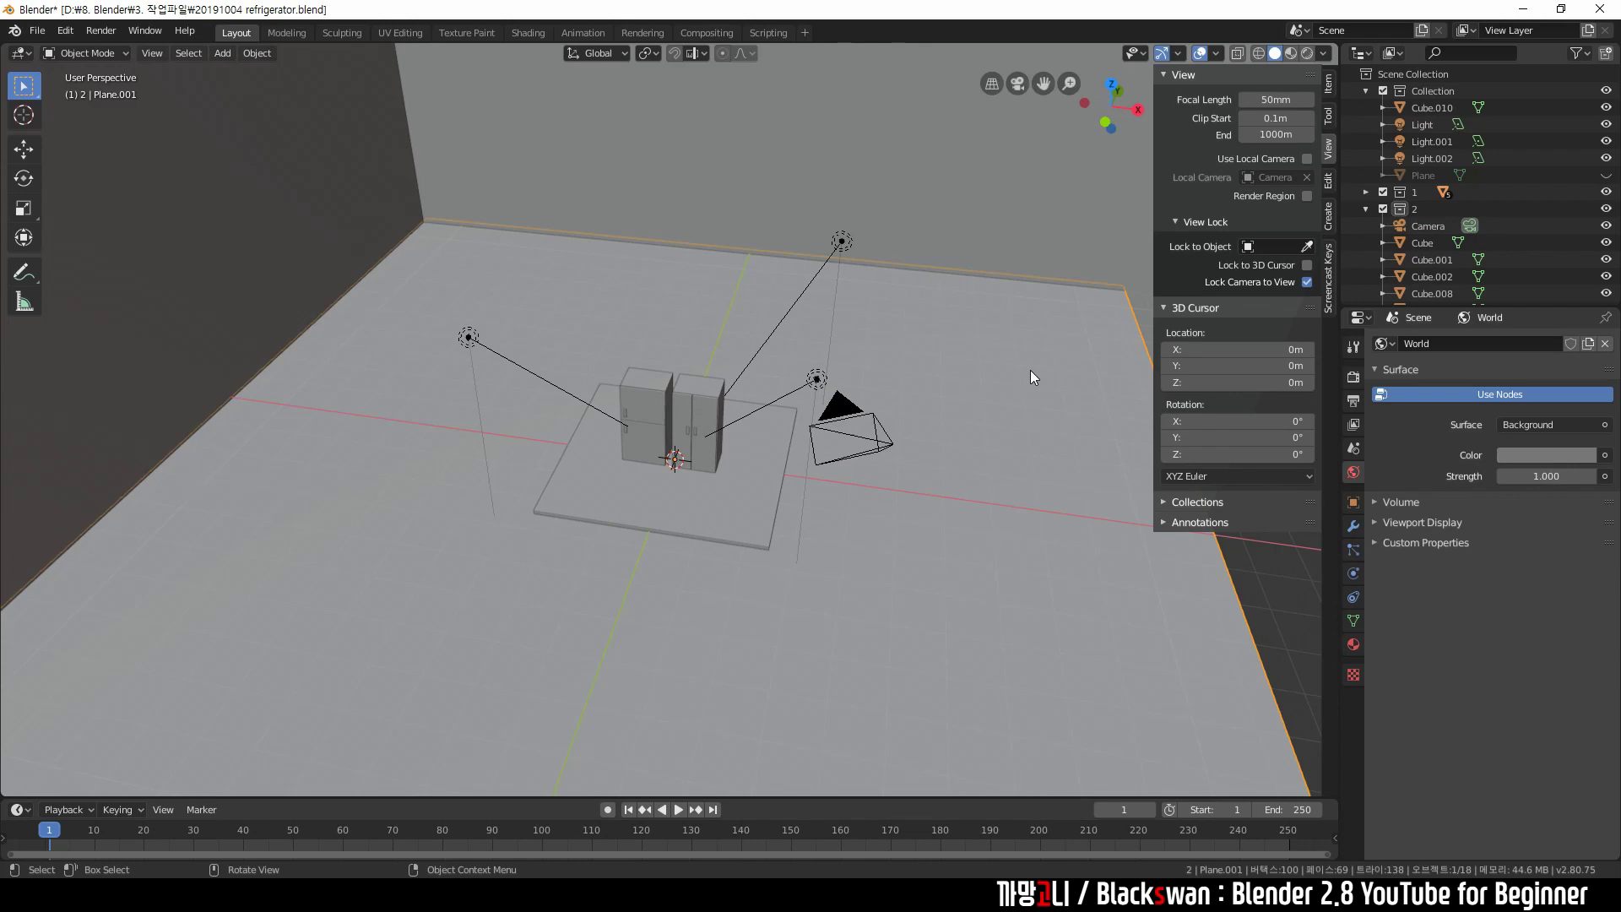
pyautogui.click(1258, 582)
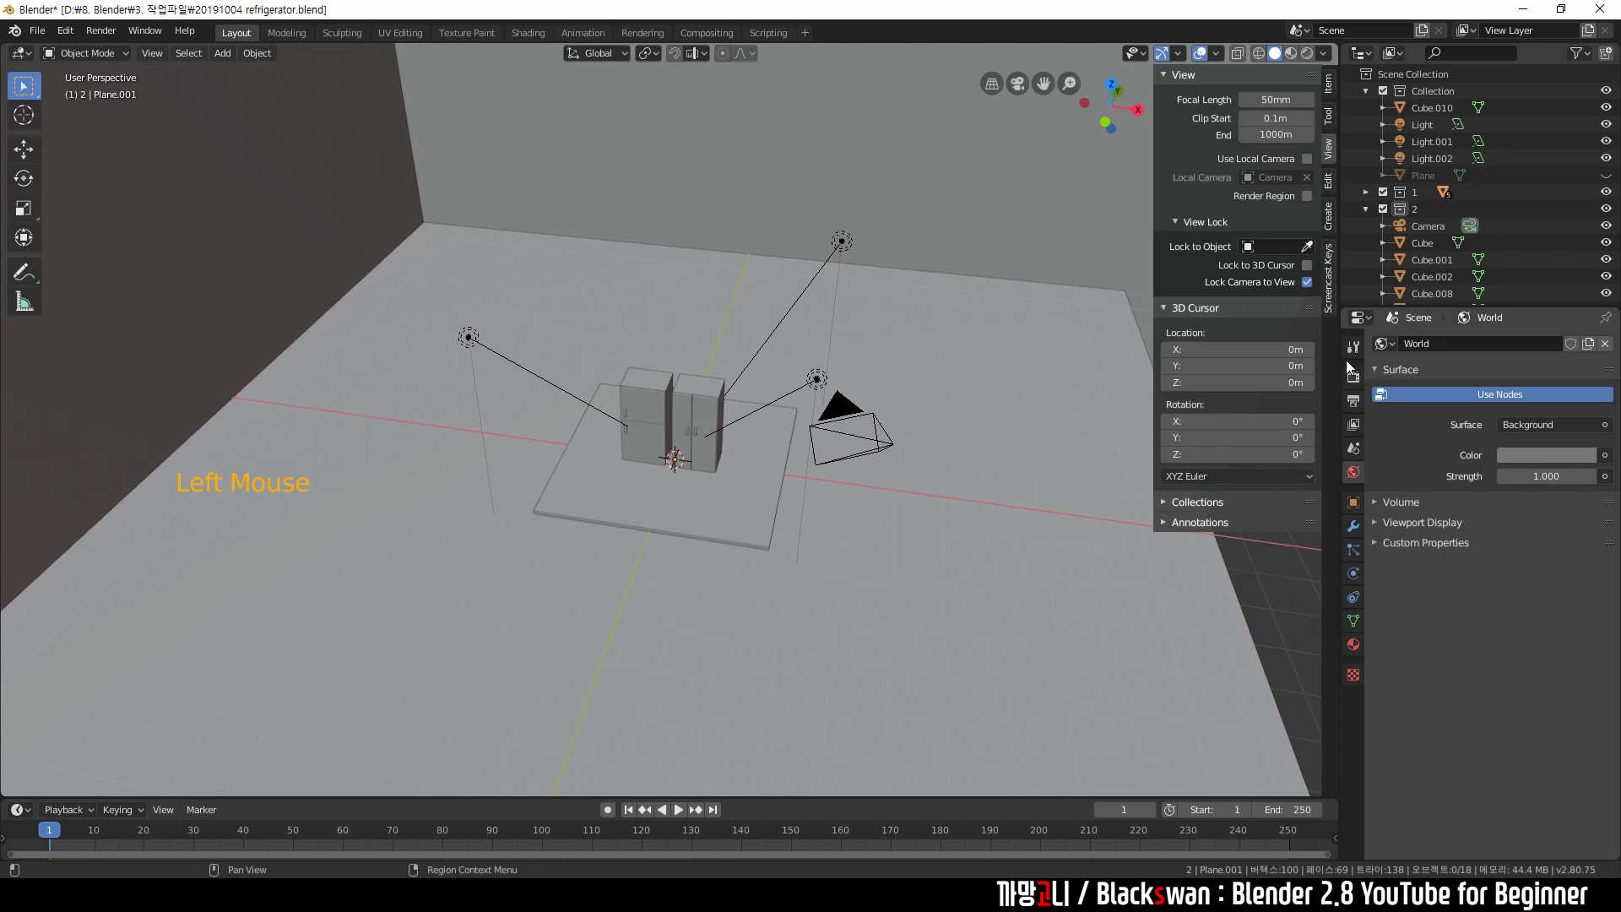
pyautogui.click(1361, 353)
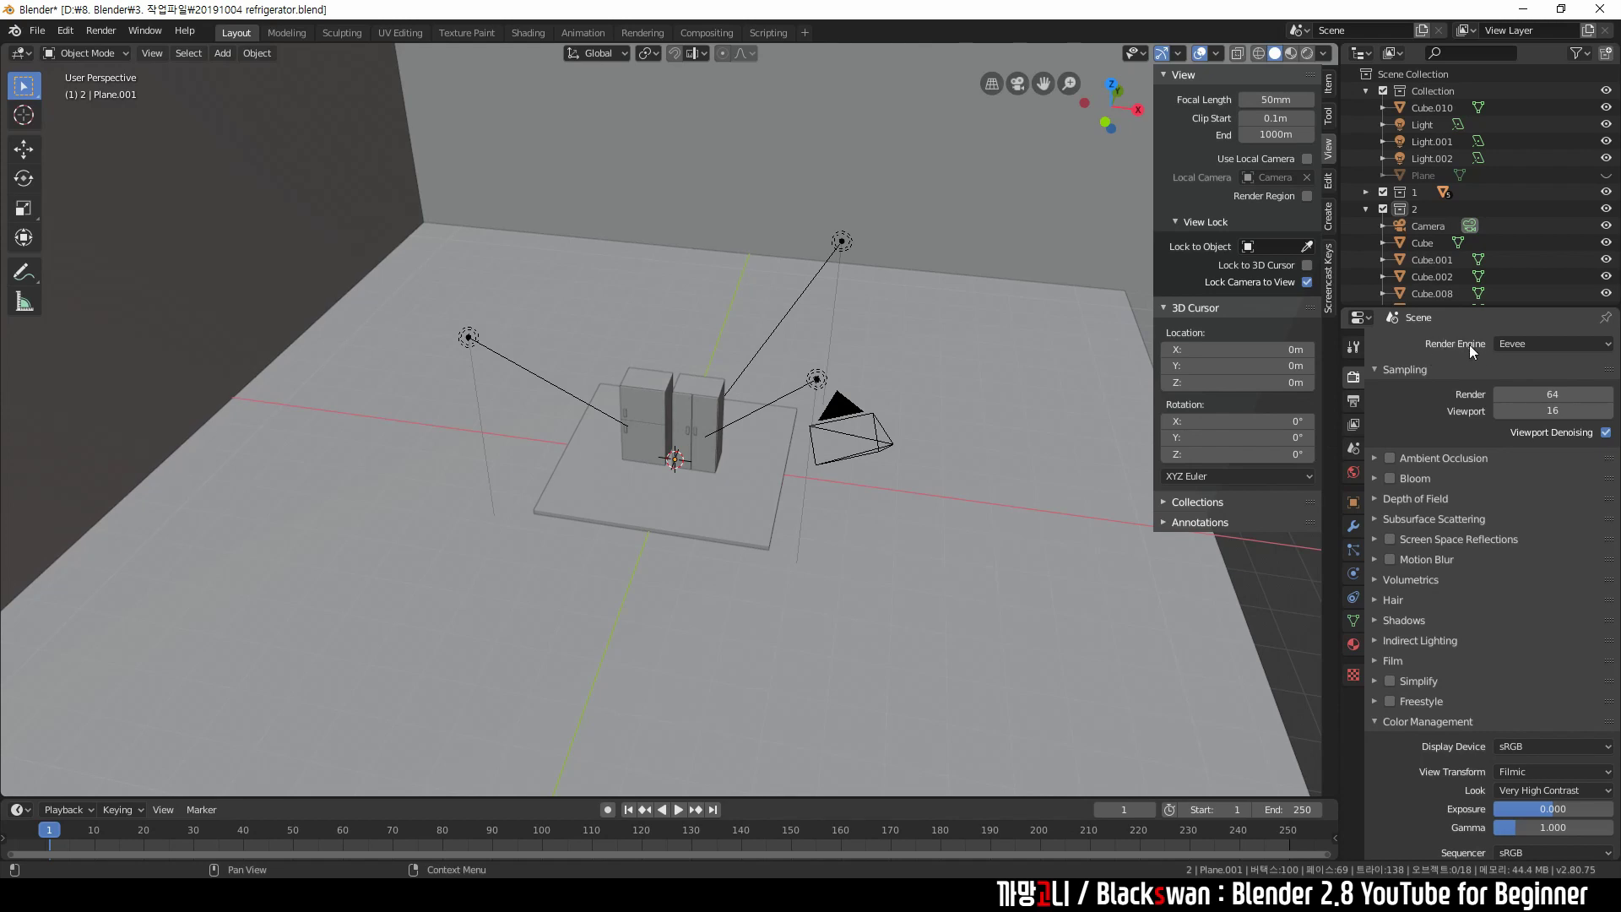
pyautogui.click(1530, 353)
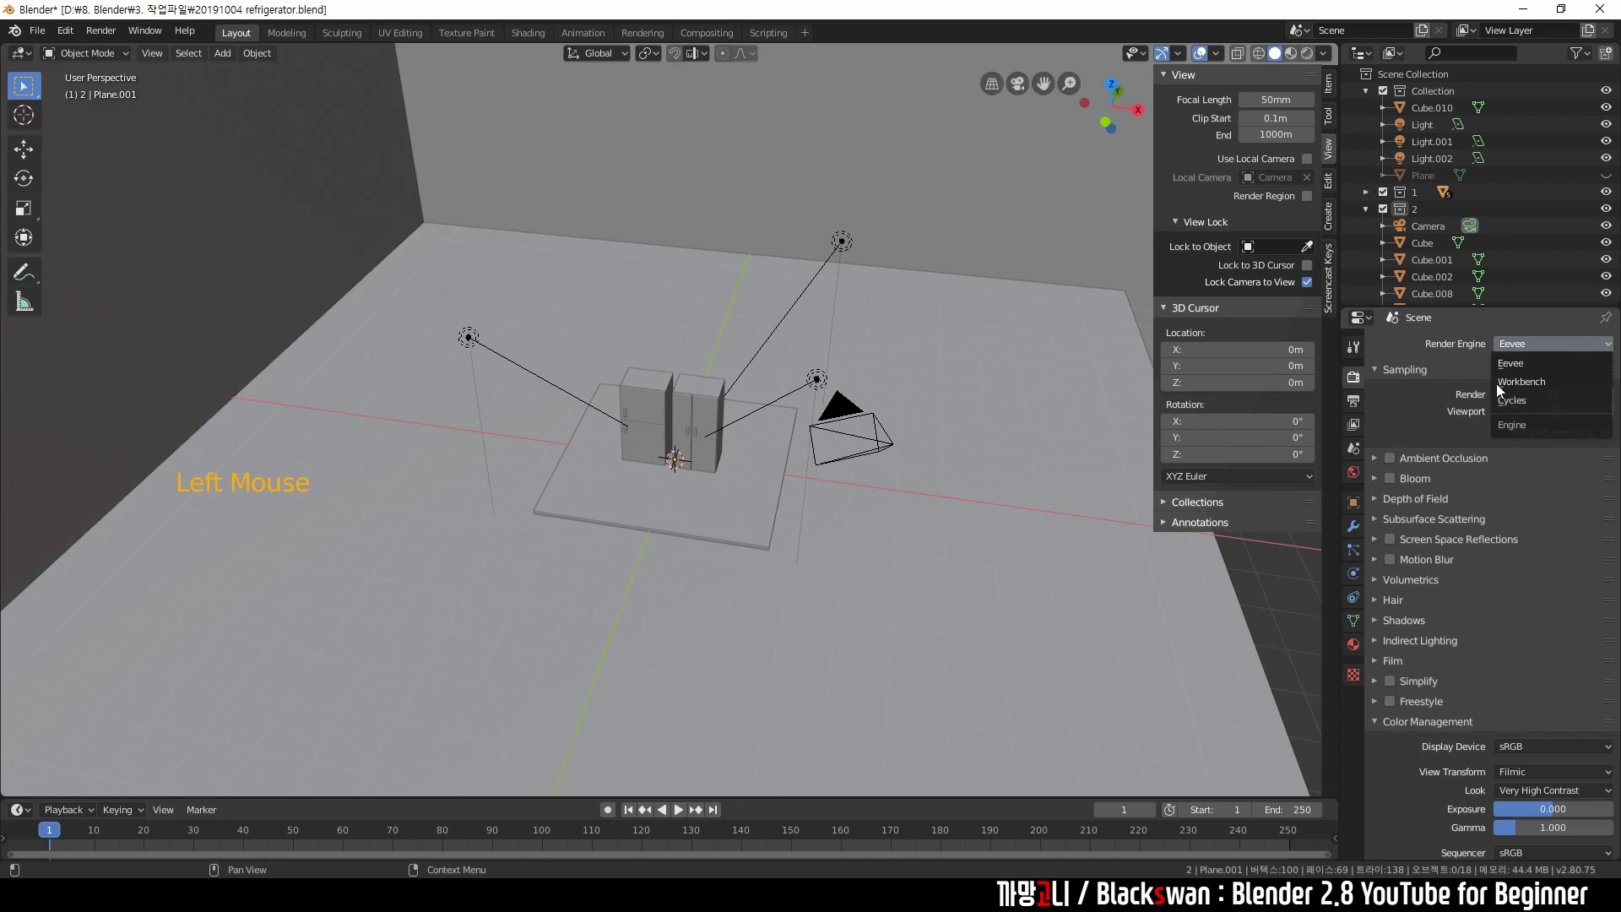
pyautogui.click(1524, 341)
pyautogui.click(1535, 353)
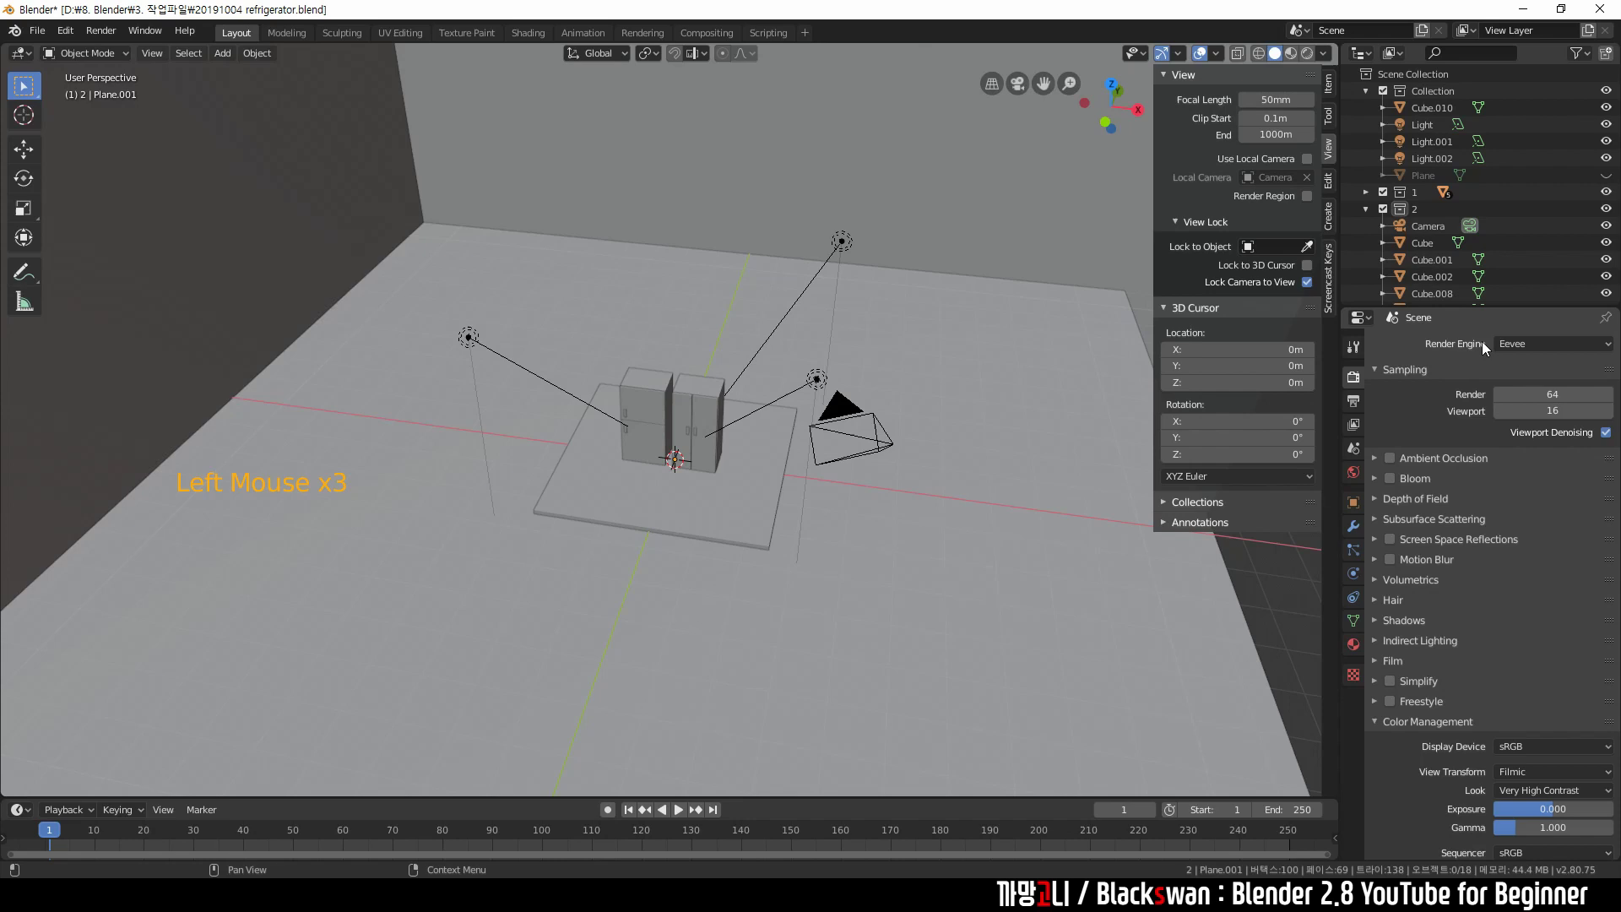
pyautogui.click(1477, 355)
pyautogui.click(1504, 356)
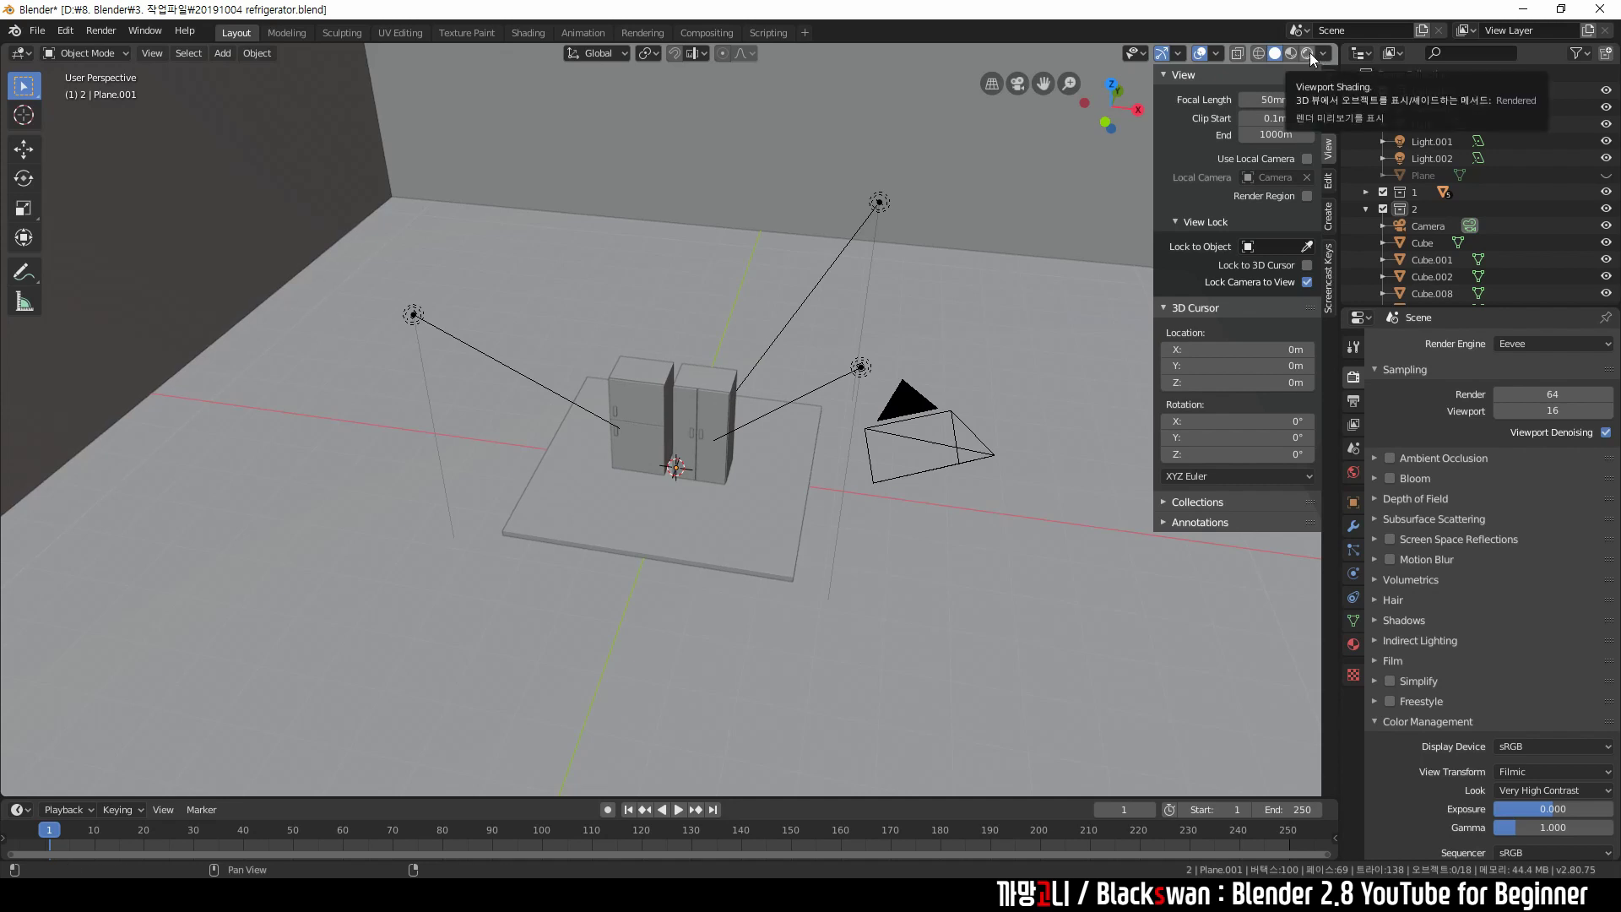
# Set viewport shading to Rendered to preview the Eevee lighting.
pyautogui.click(1317, 60)
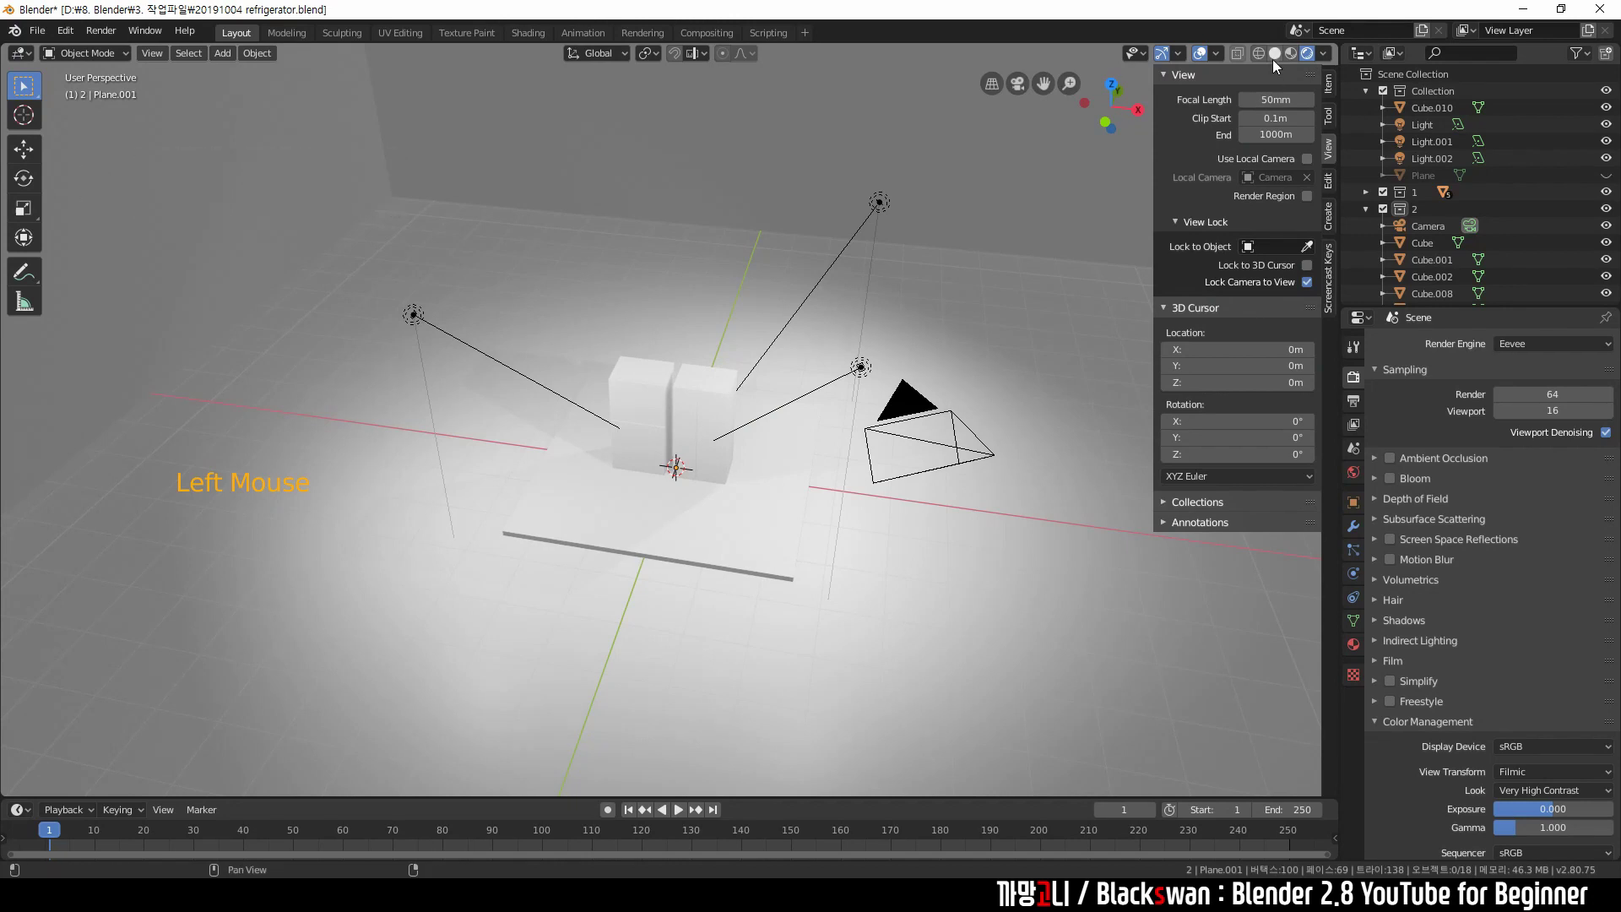
pyautogui.click(1276, 55)
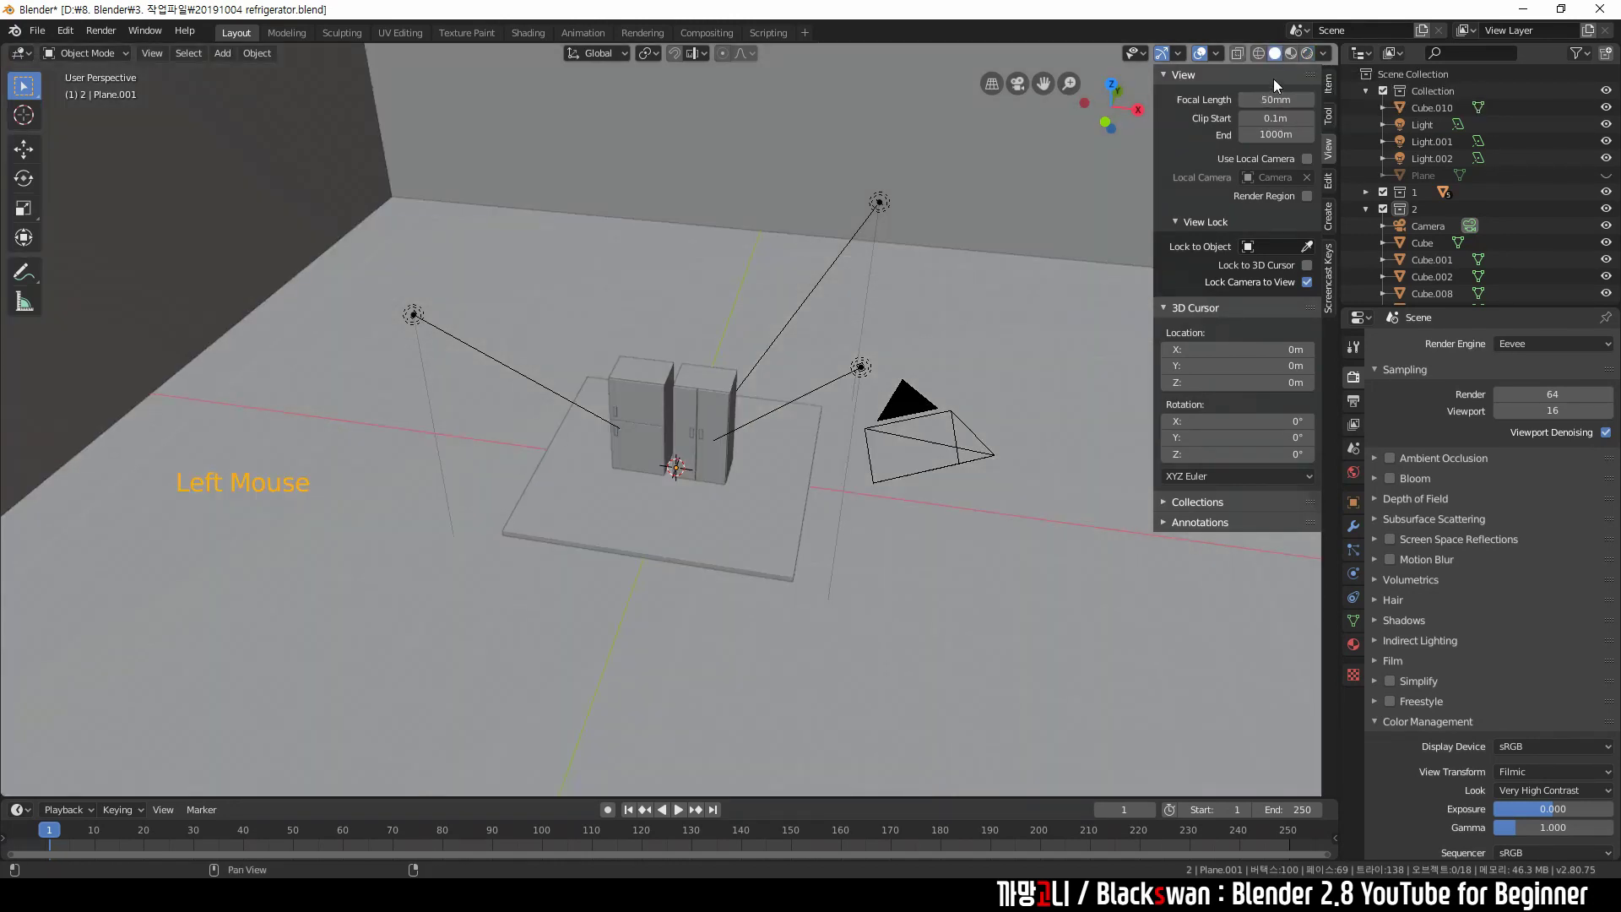
pyautogui.click(1306, 55)
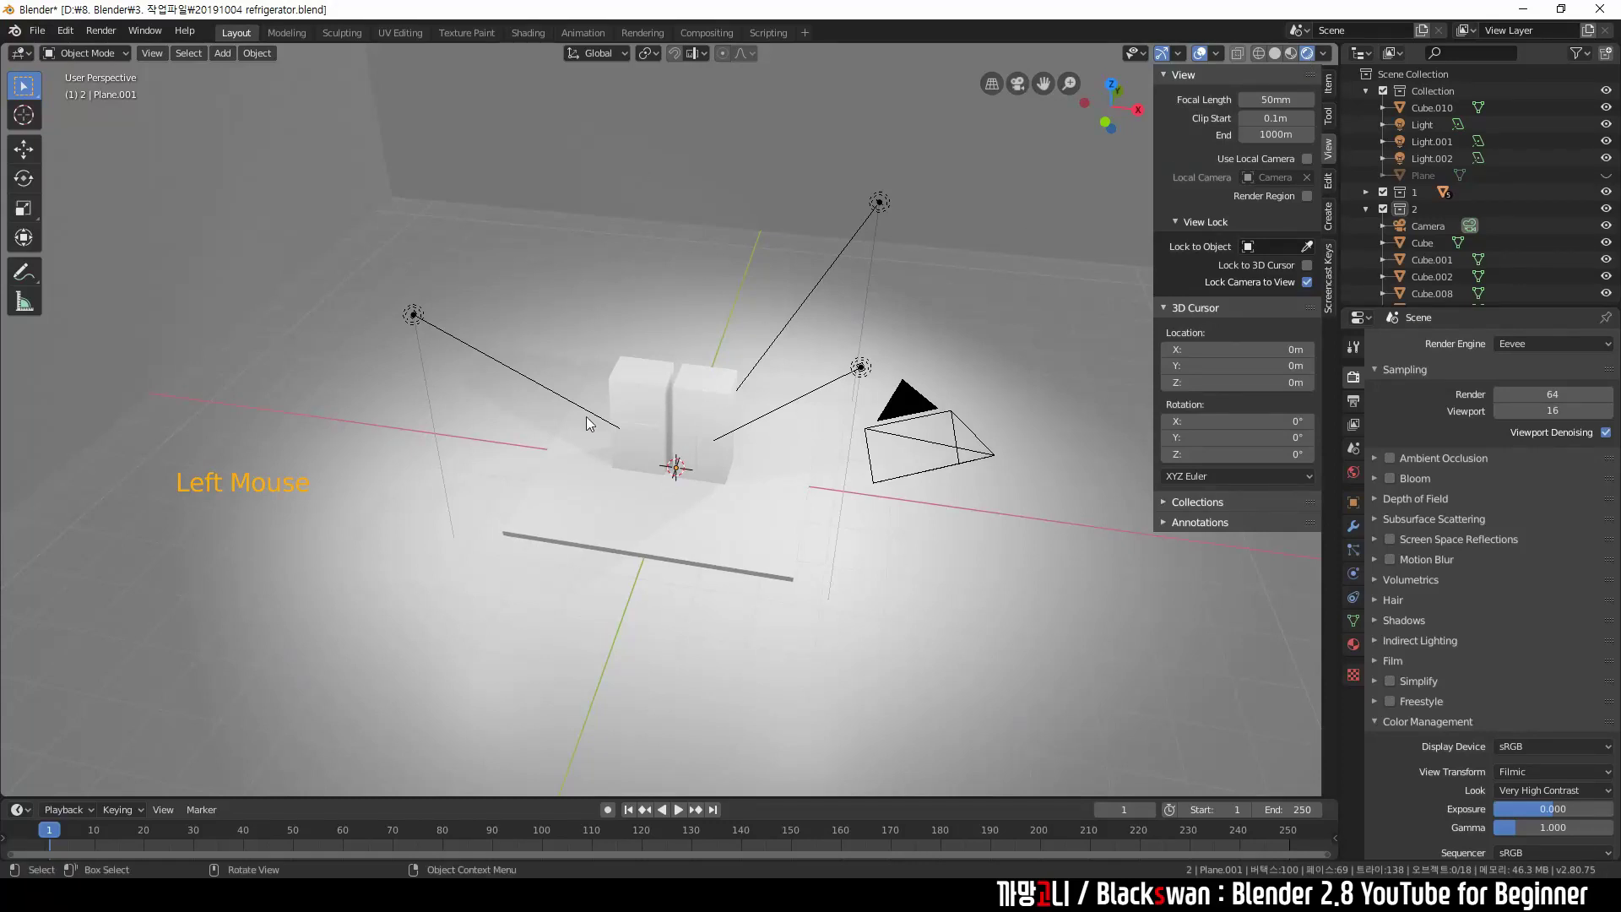
# Select the lights and floor plane, then orbit toward the cabinets.
pyautogui.click(965, 575)
pyautogui.middleClick(1311, 52)
pyautogui.click(886, 206)
pyautogui.click(865, 401)
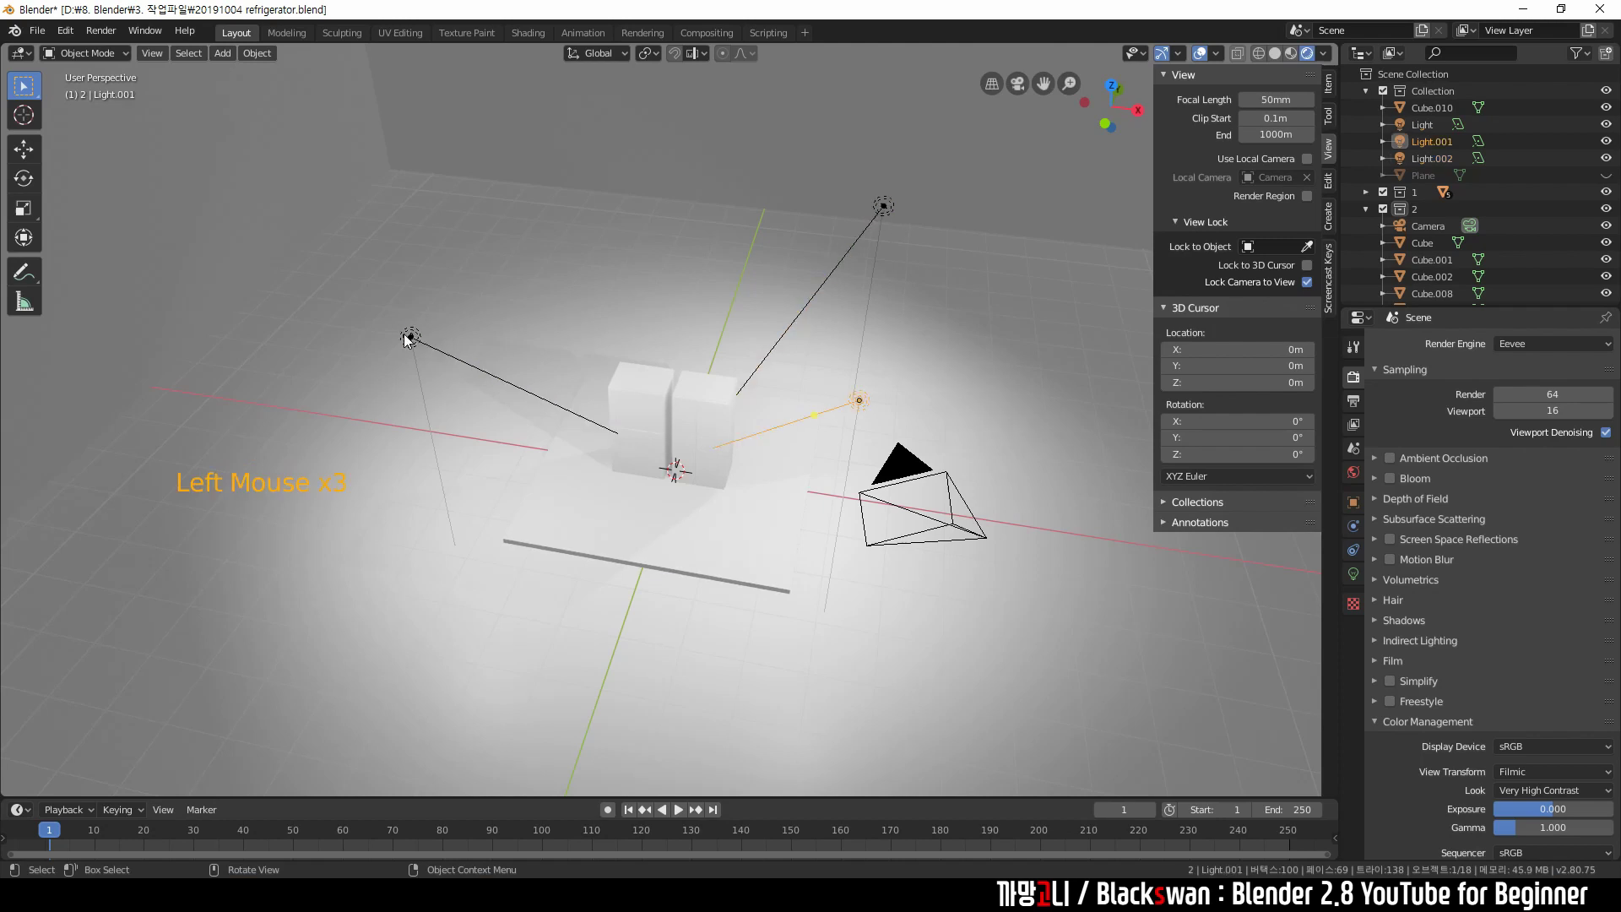
pyautogui.click(971, 356)
pyautogui.scroll(3)
pyautogui.middleClick(795, 480)
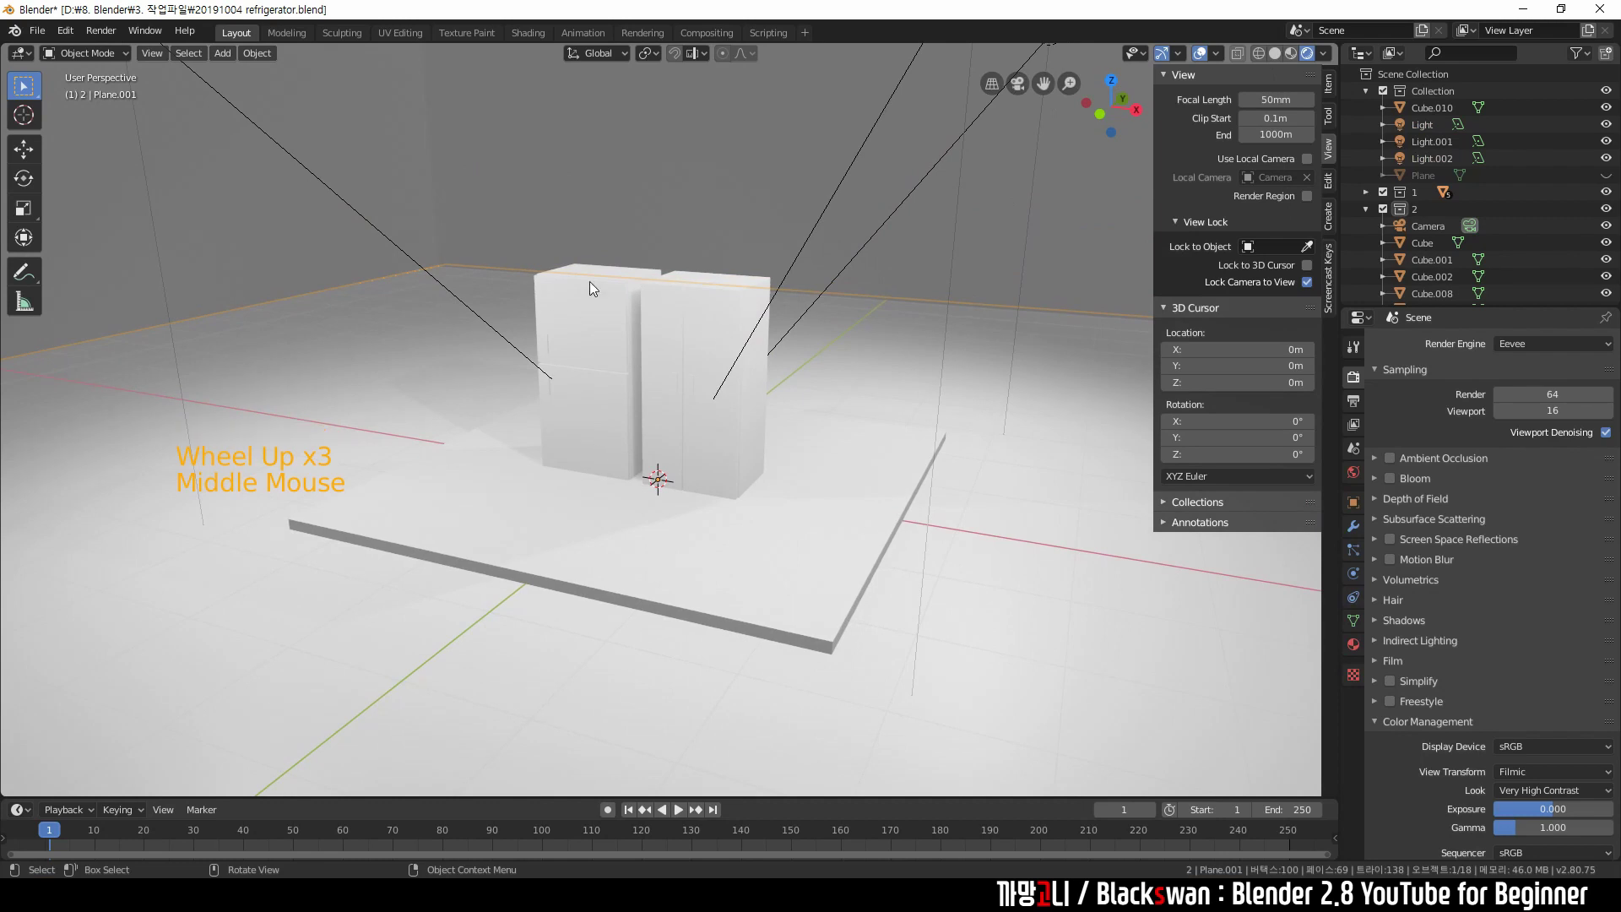
pyautogui.middleClick(854, 371)
pyautogui.middleClick(906, 451)
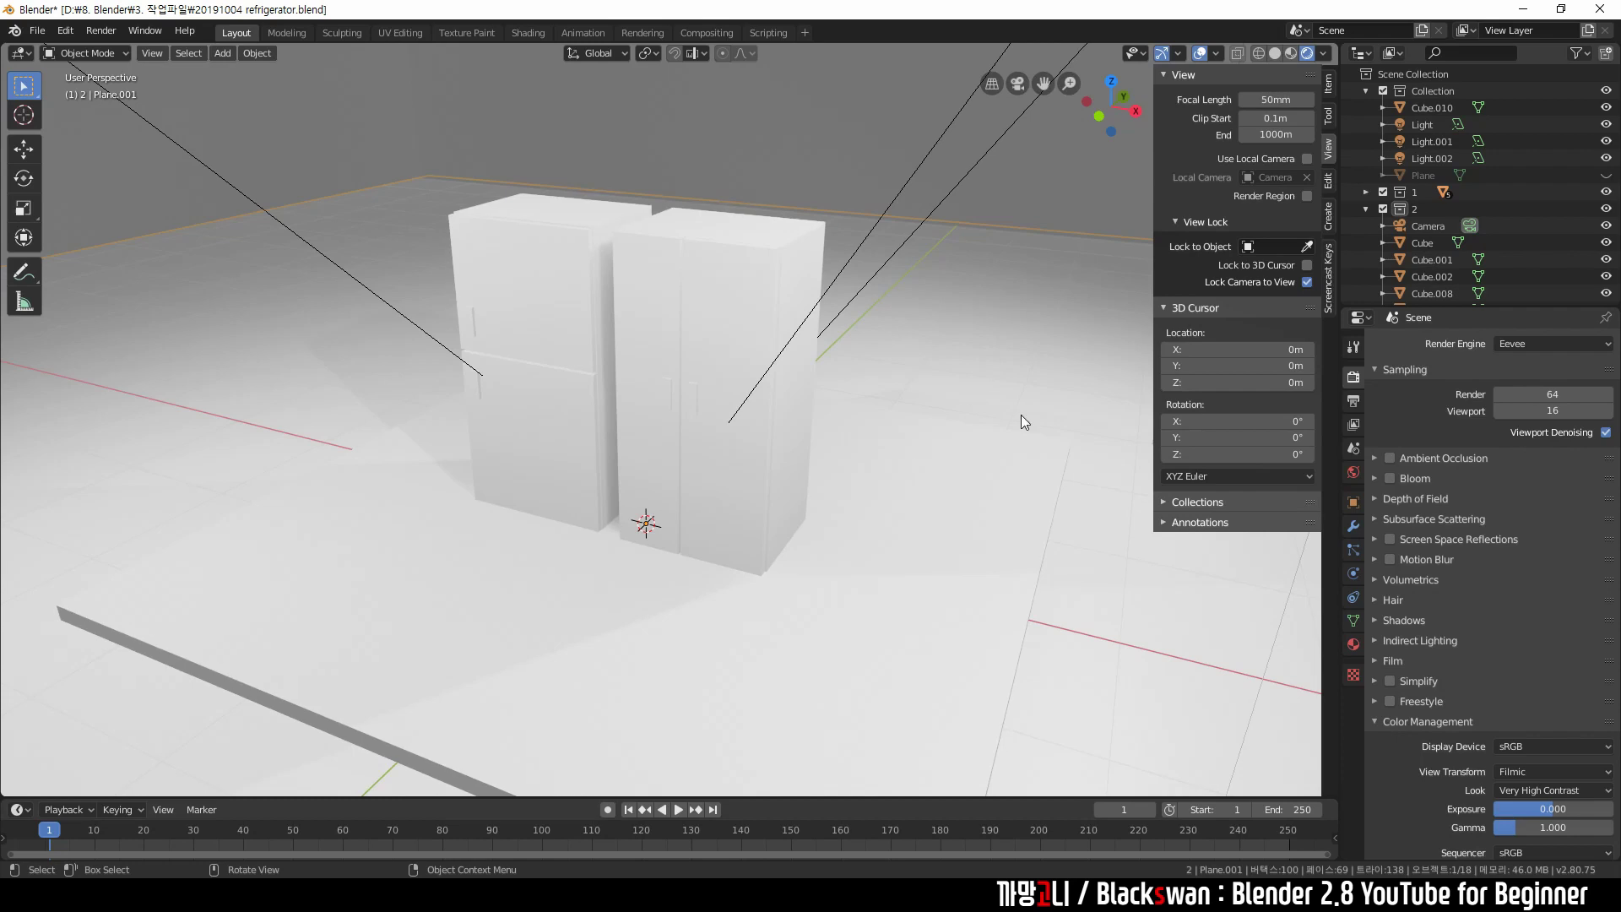
pyautogui.scroll(-3)
# Check the camera view, orbit around the cabinets and select the left cabinet's top.
pyautogui.press('KP_0')
pyautogui.middleClick(763, 473)
pyautogui.middleClick(814, 454)
pyautogui.scroll(3)
pyautogui.middleClick(795, 440)
pyautogui.scroll(-3)
pyautogui.middleClick(791, 460)
pyautogui.click(697, 329)
pyautogui.click(614, 268)
pyautogui.click(585, 307)
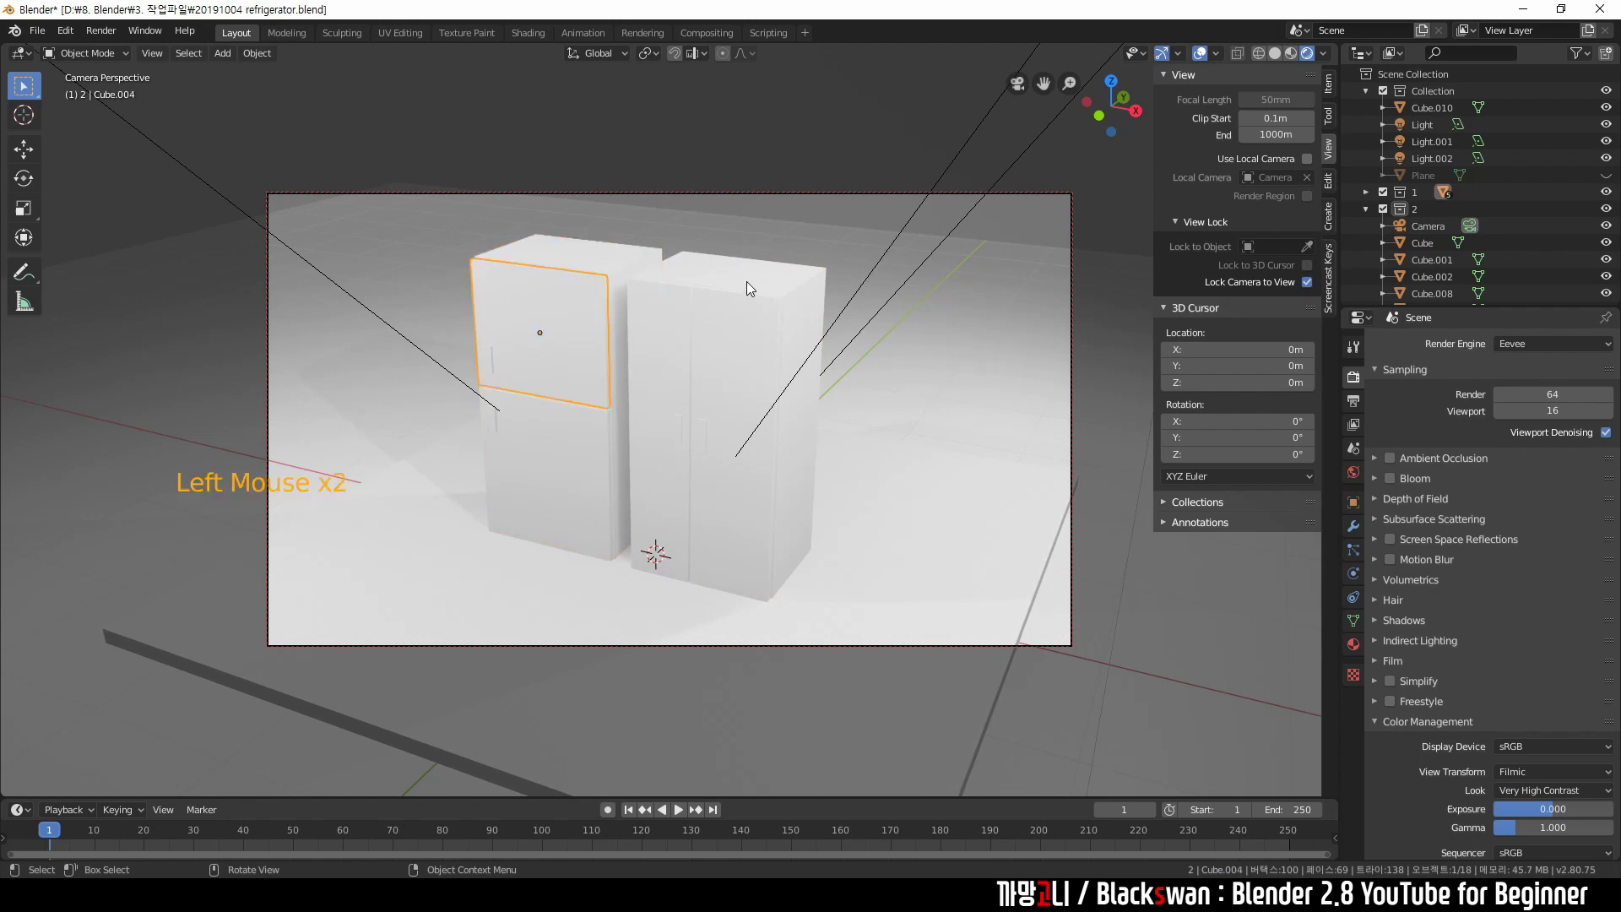
pyautogui.click(588, 361)
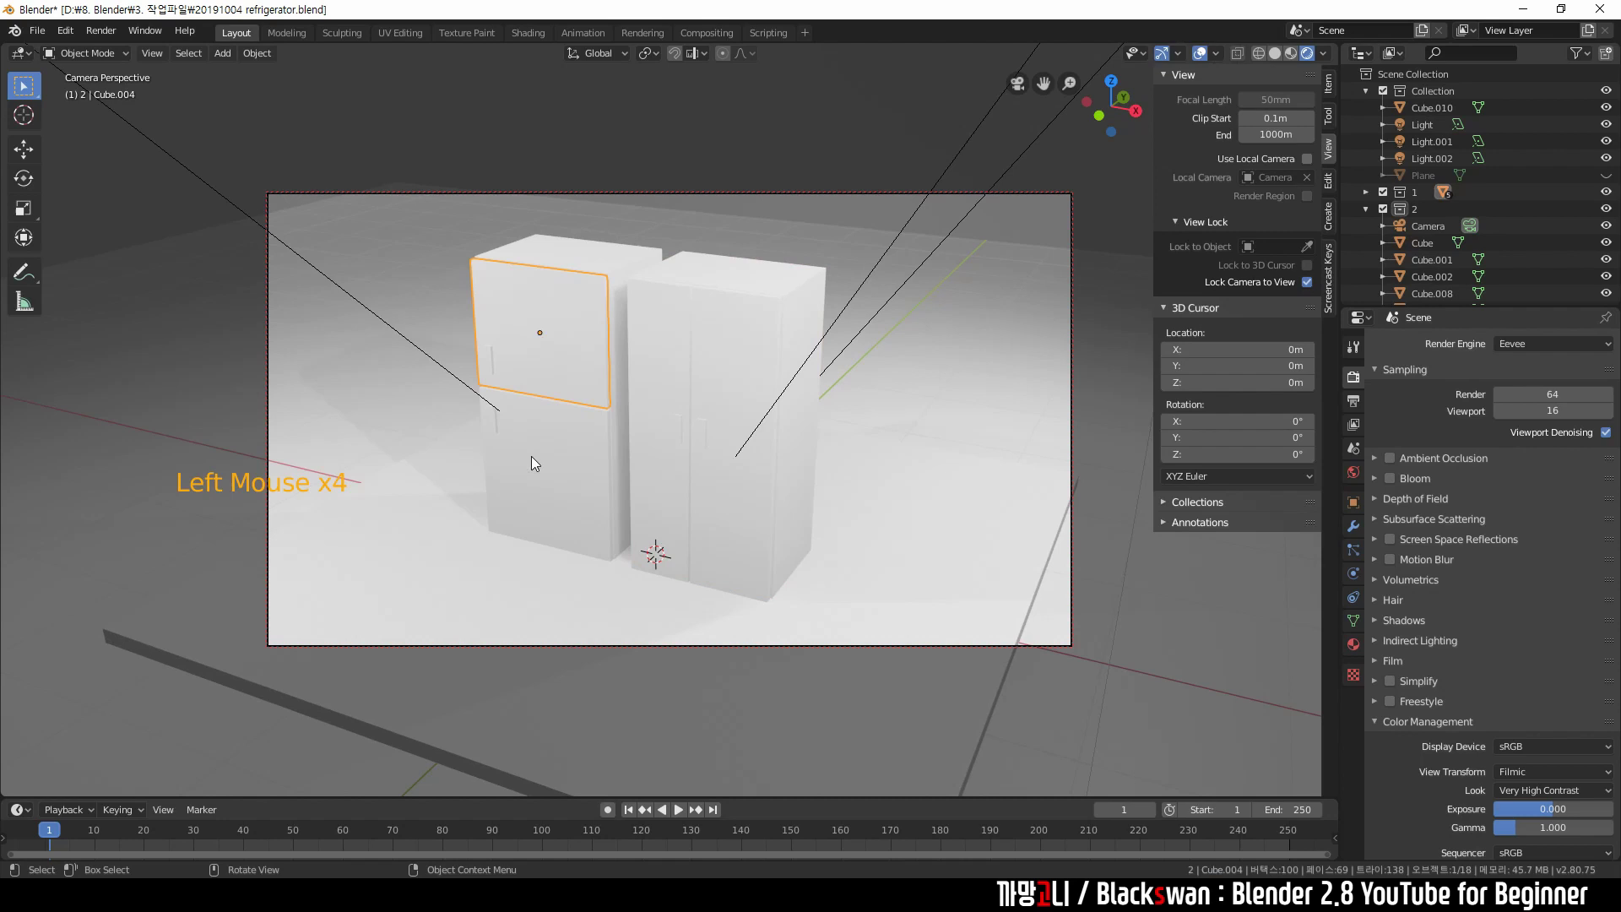
pyautogui.click(675, 402)
# Step out of camera view, close in on the two cabinets and bring up Material Properties.
pyautogui.press('KP_0')
pyautogui.scroll(3)
pyautogui.middleClick(673, 430)
pyautogui.scroll(-3)
pyautogui.press('KP_0')
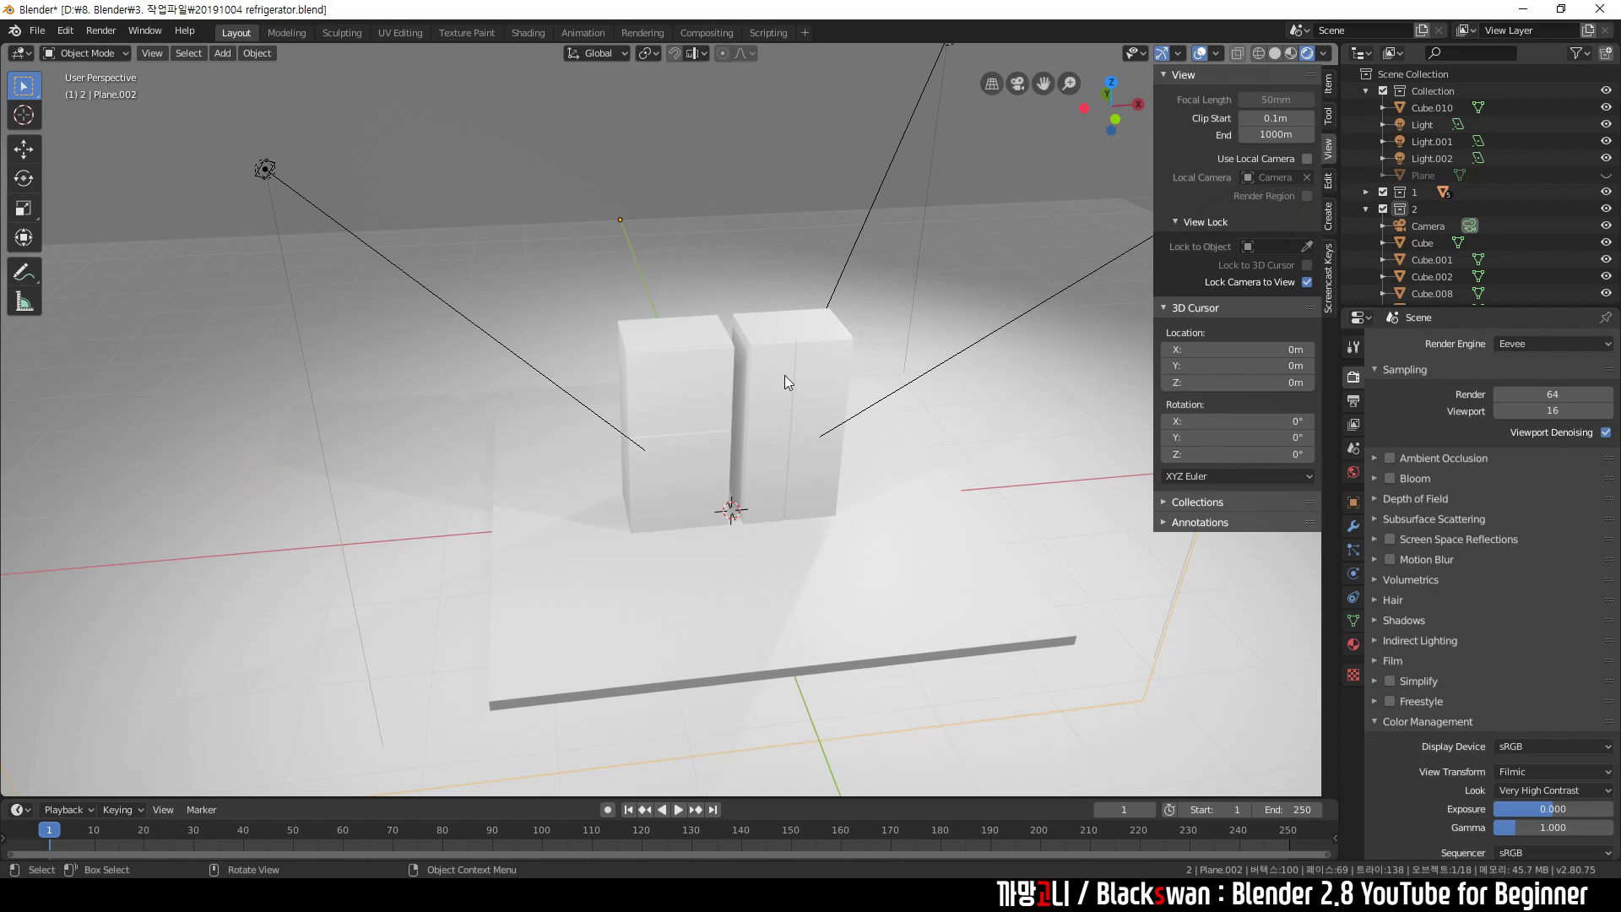
pyautogui.scroll(3)
pyautogui.middleClick(870, 440)
pyautogui.click(706, 209)
# Create a beige material named 'body' on the left cabinet body.
pyautogui.click(672, 276)
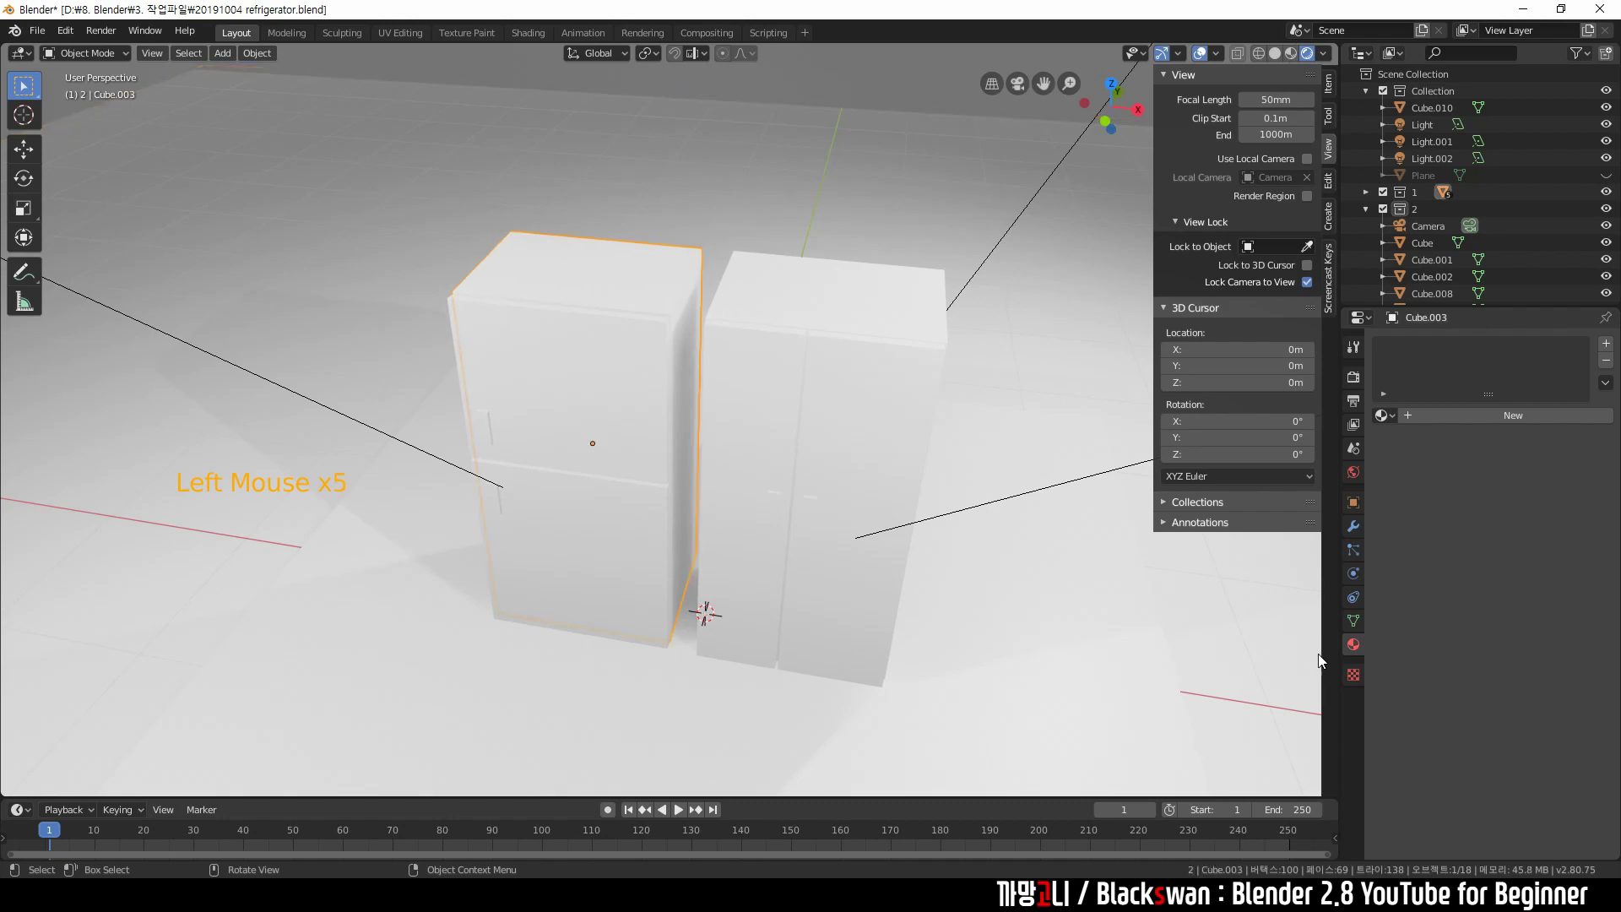
pyautogui.click(1353, 650)
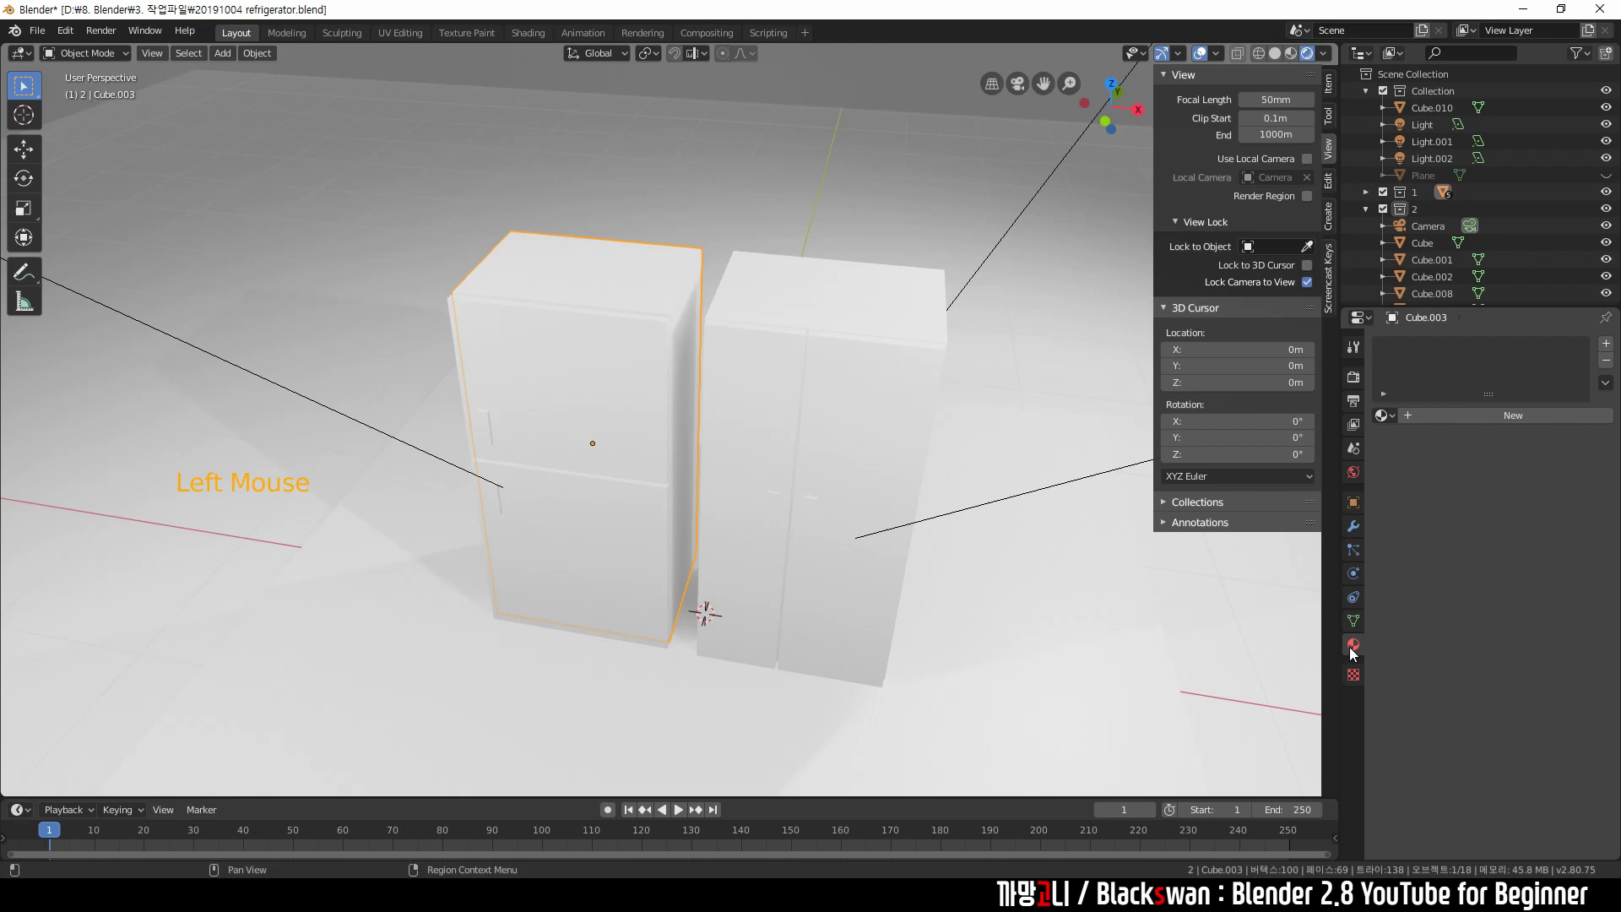
pyautogui.click(1517, 422)
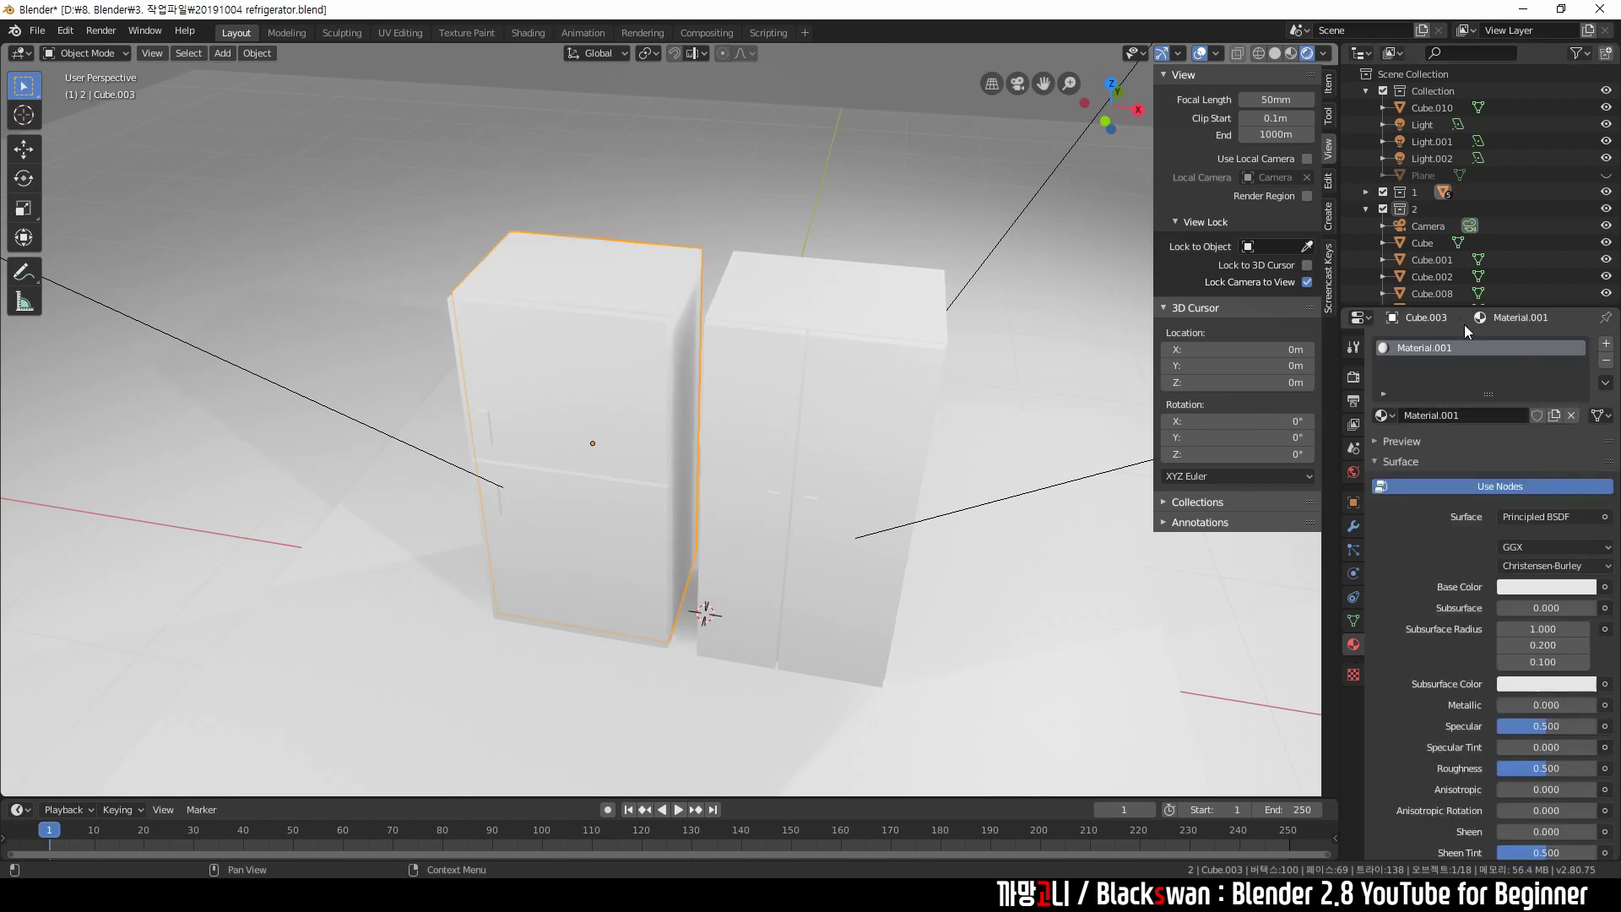
pyautogui.click(1472, 418)
pyautogui.click(1537, 595)
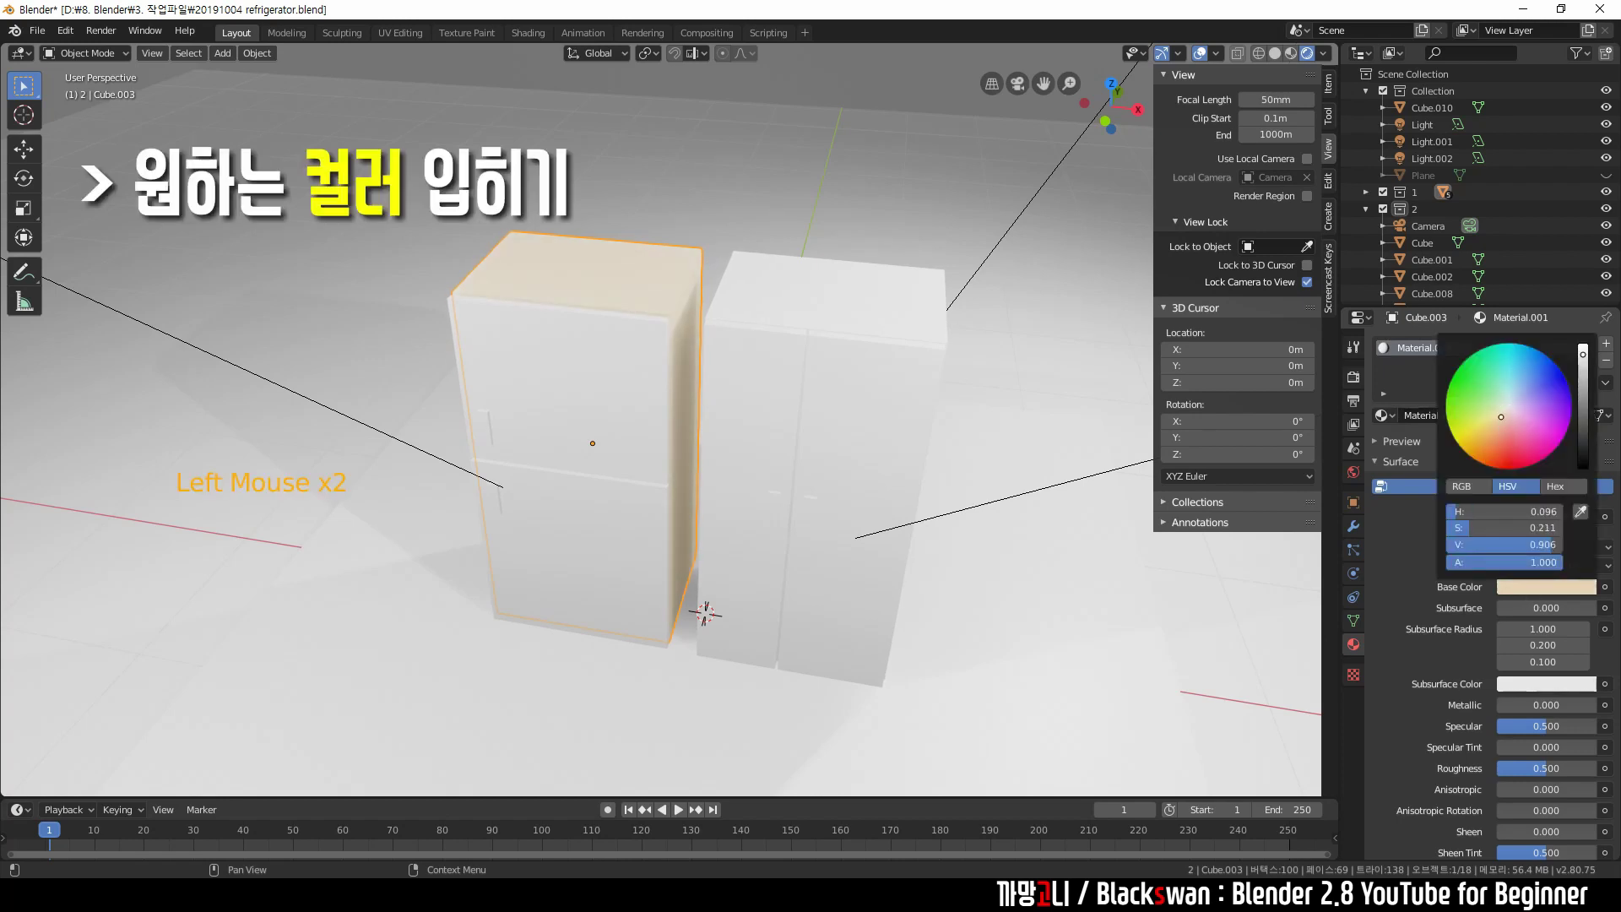
pyautogui.click(1587, 387)
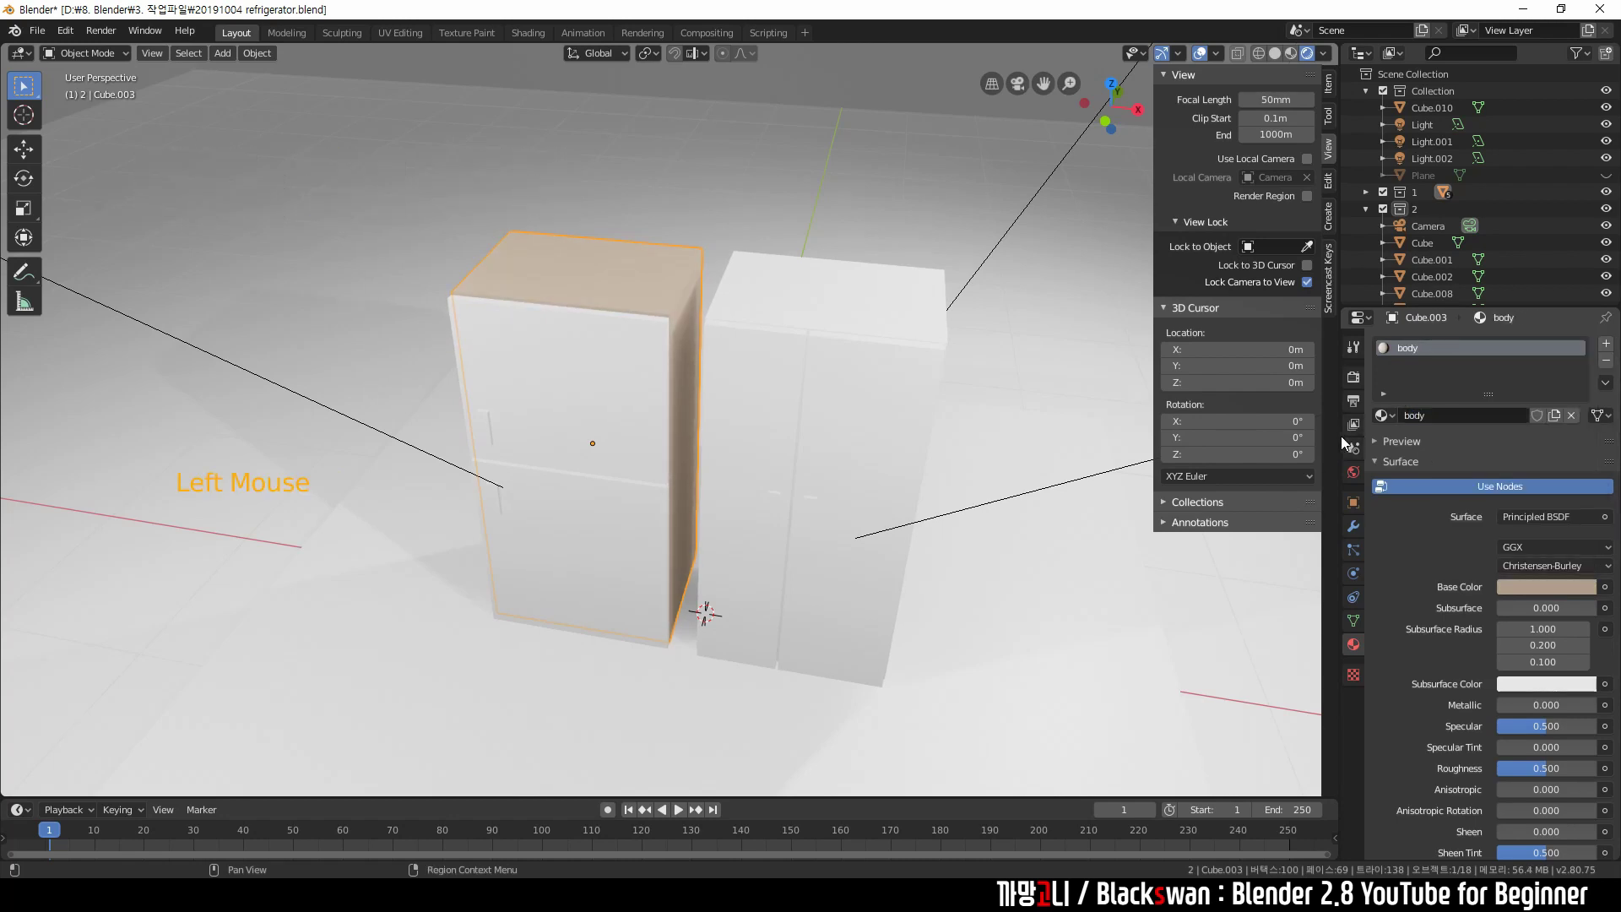
pyautogui.click(1428, 554)
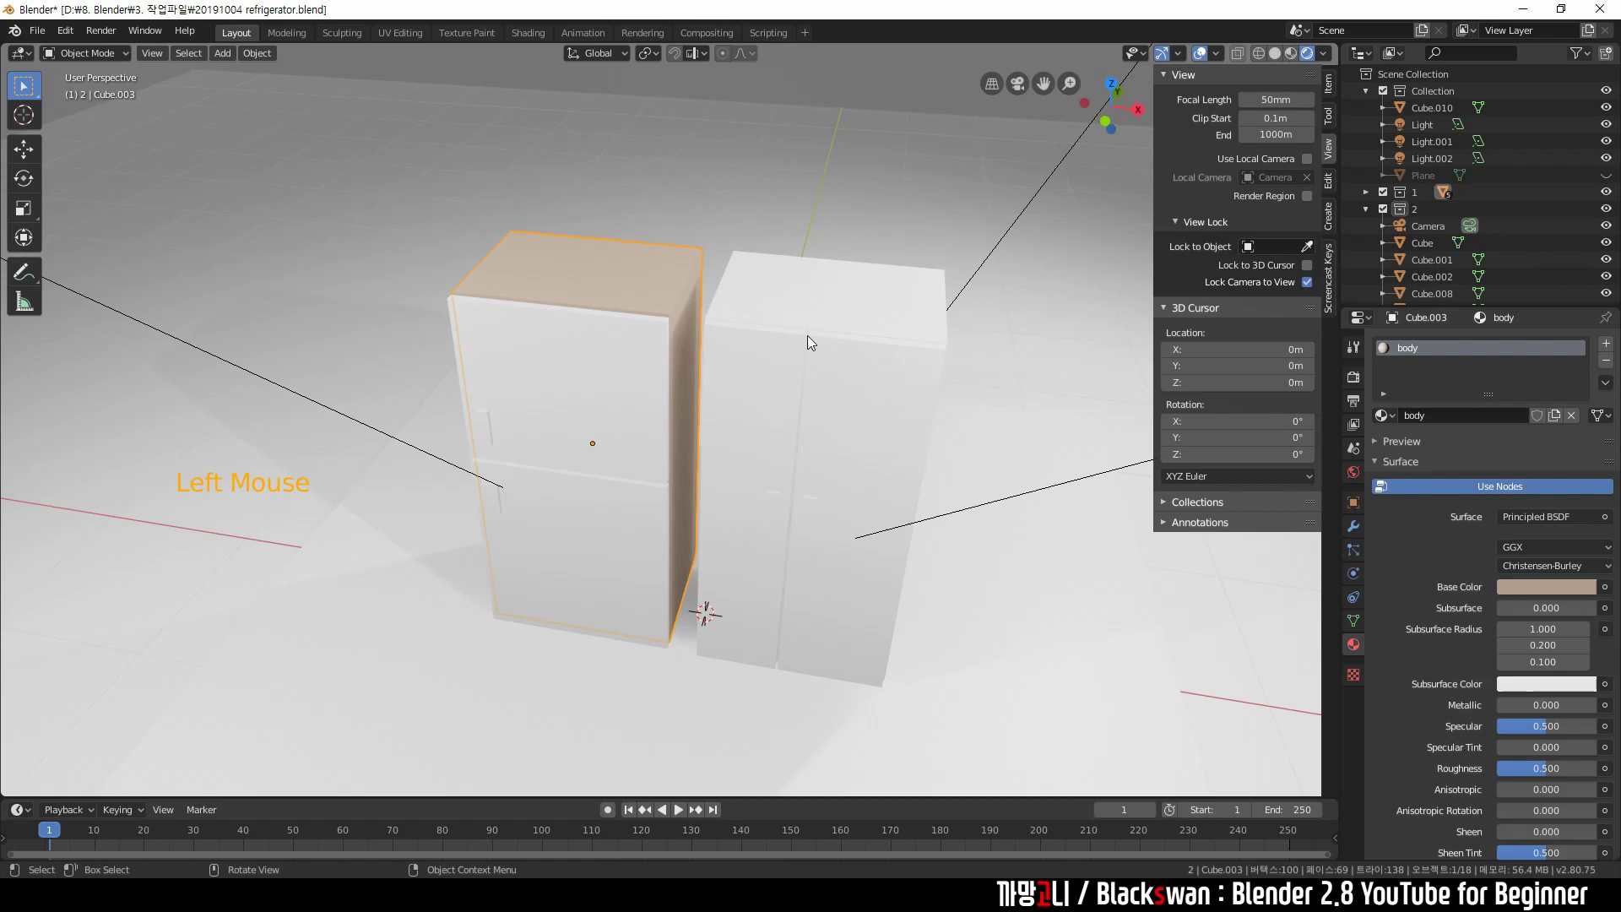
# Assign the existing 'body' material to the right cabinet's body.
pyautogui.click(810, 311)
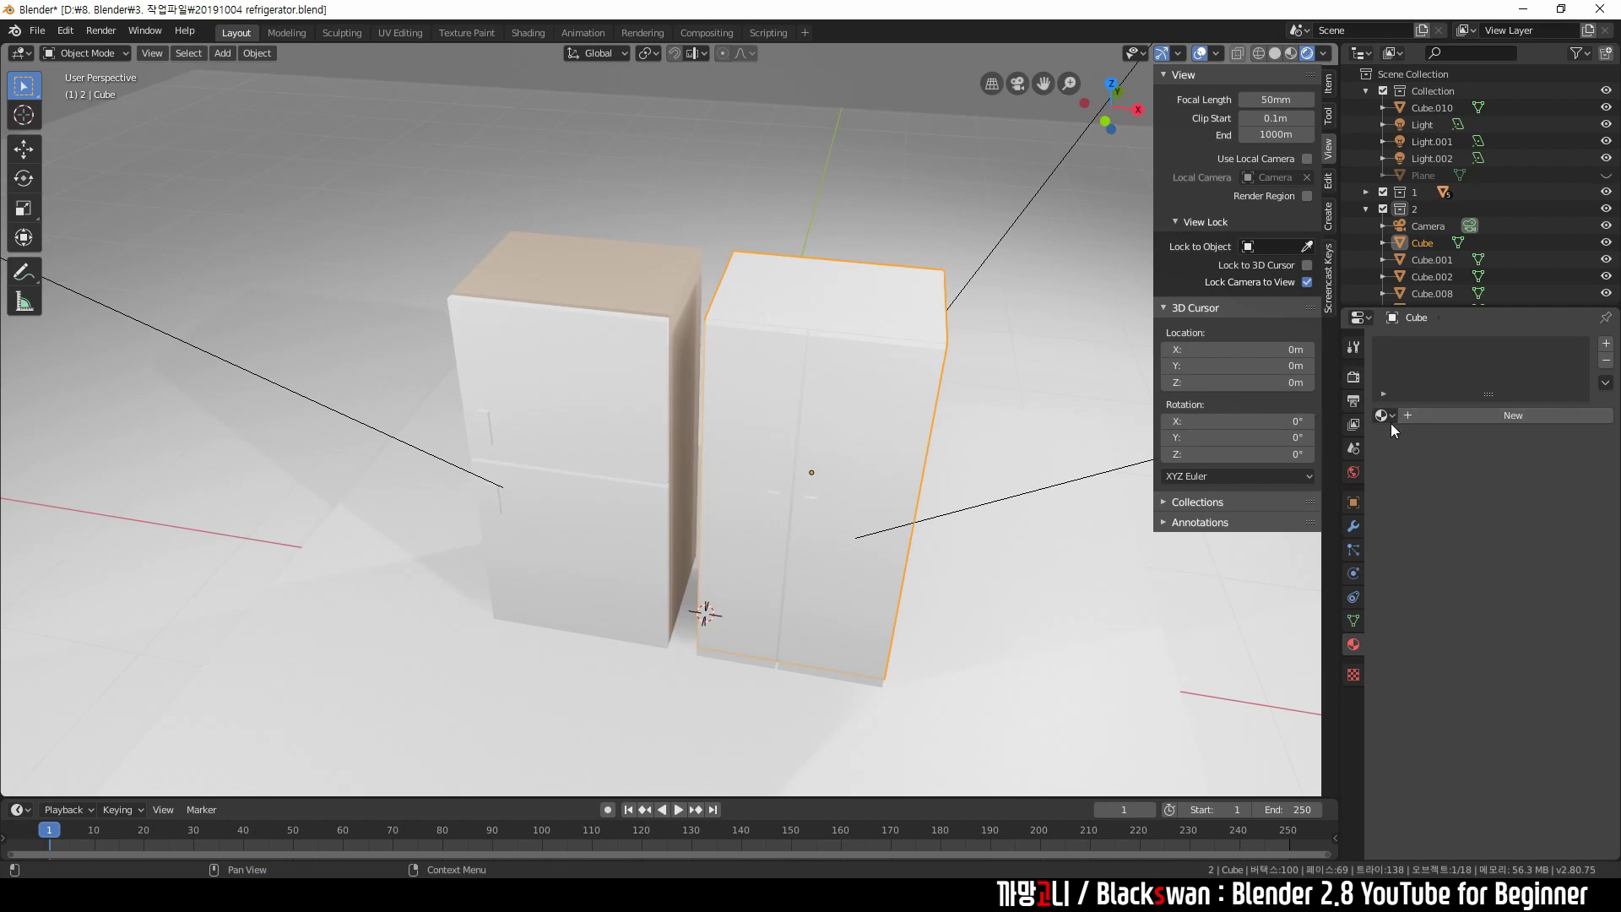
pyautogui.click(906, 311)
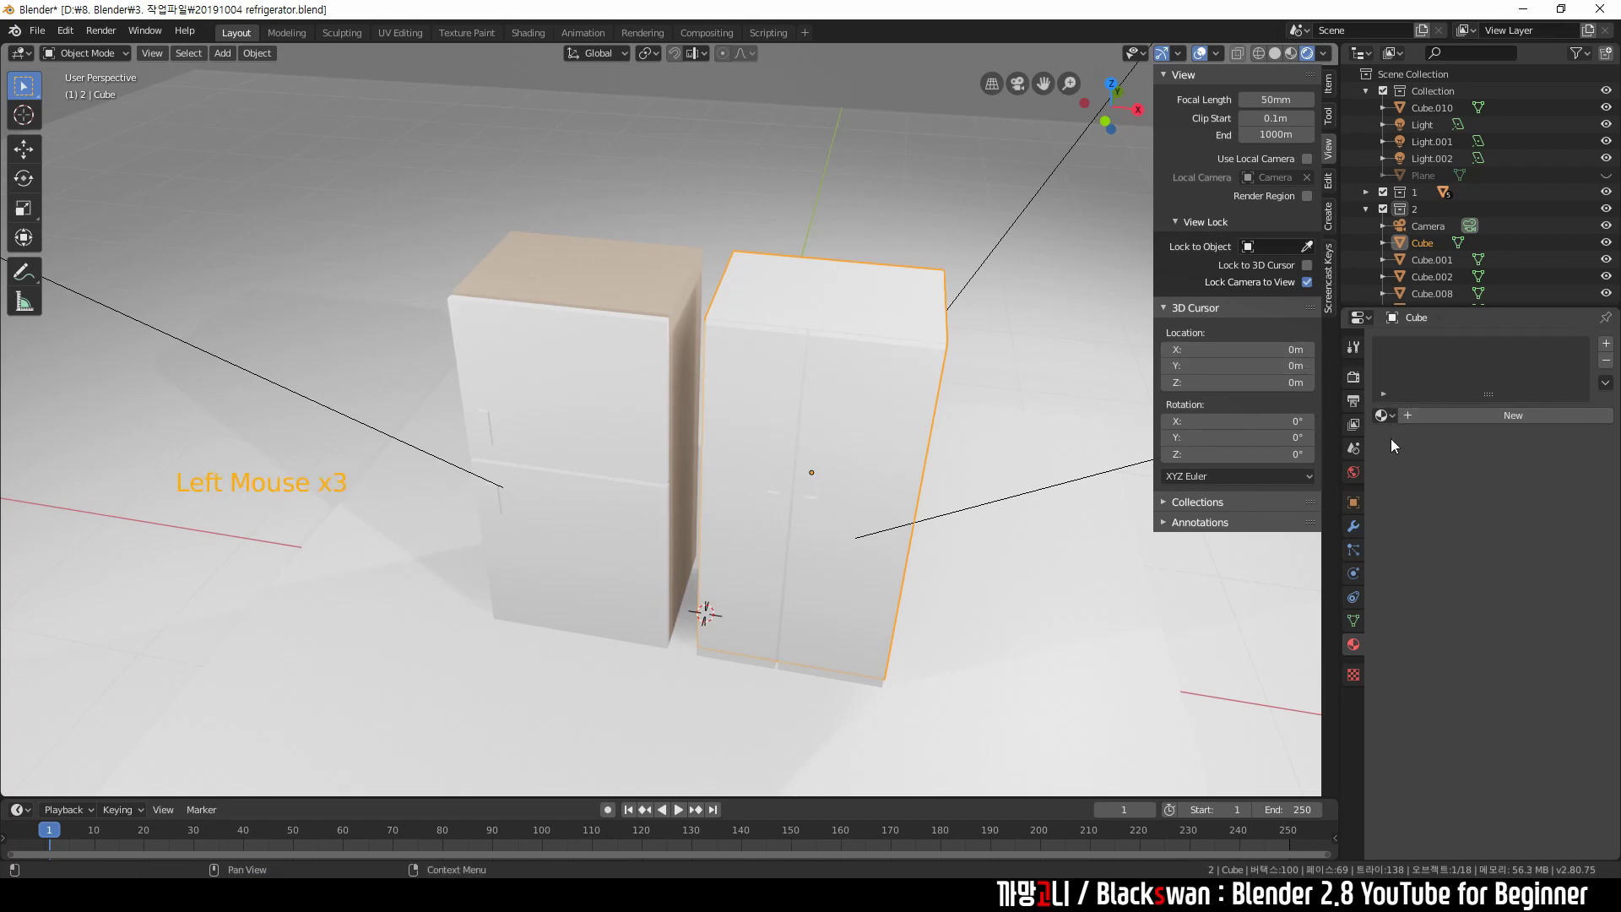
pyautogui.click(1398, 424)
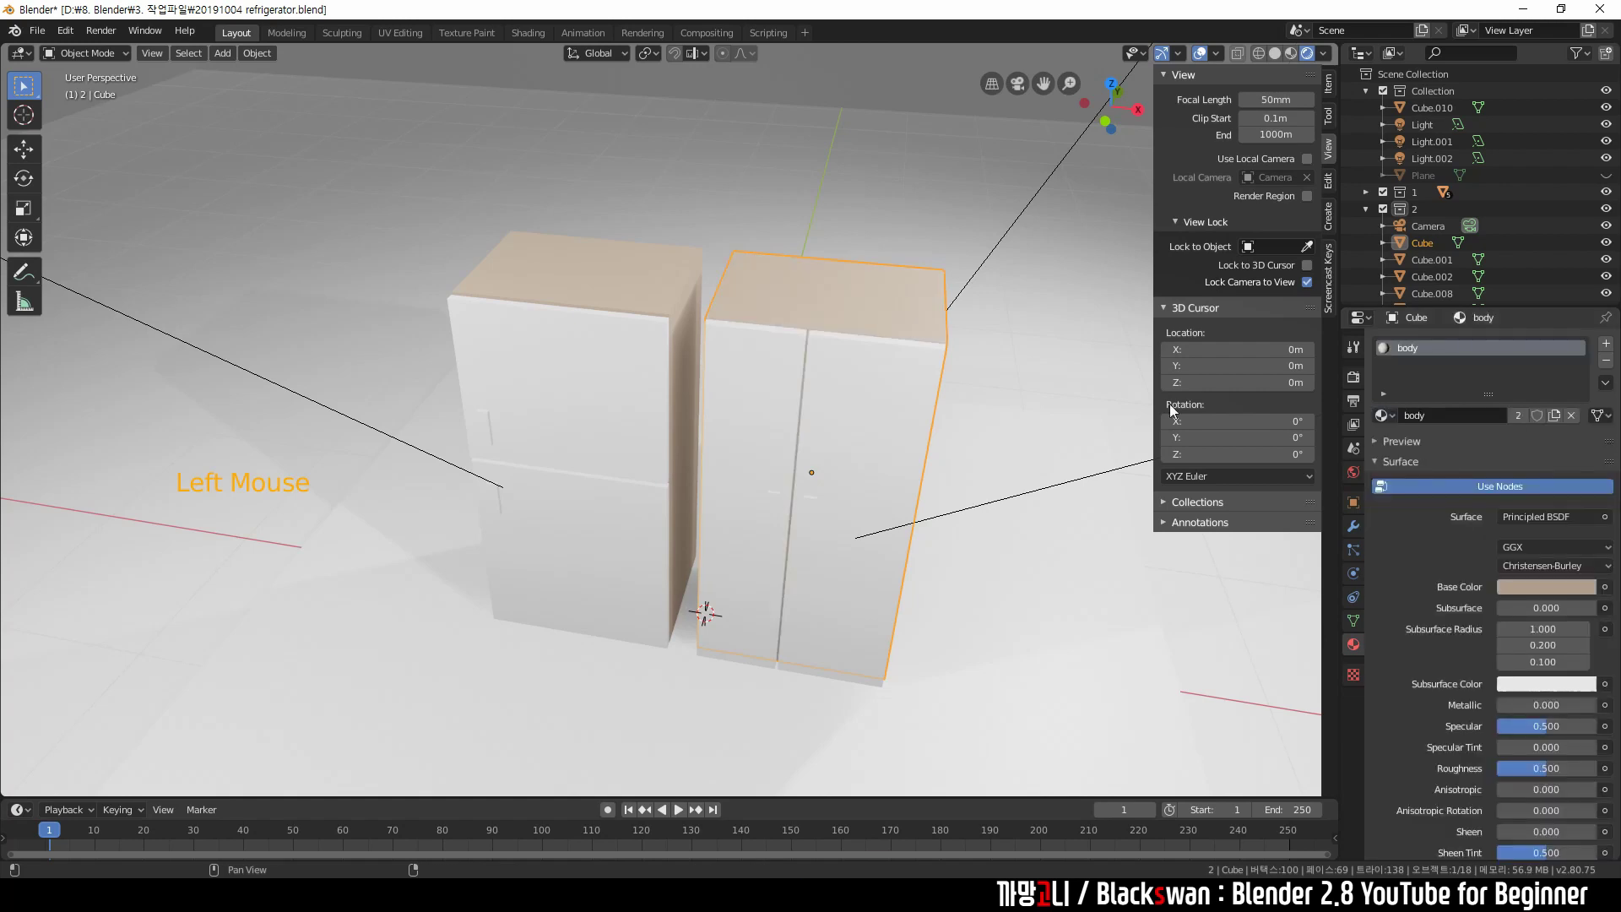
# Create a new material named 'door' on the left cabinet's upper door.
pyautogui.click(1051, 368)
pyautogui.click(647, 407)
pyautogui.click(1476, 421)
pyautogui.press('o')
# Colour 'door' soft green, then give the lower door a new pink 'door2' material.
pyautogui.click(1546, 599)
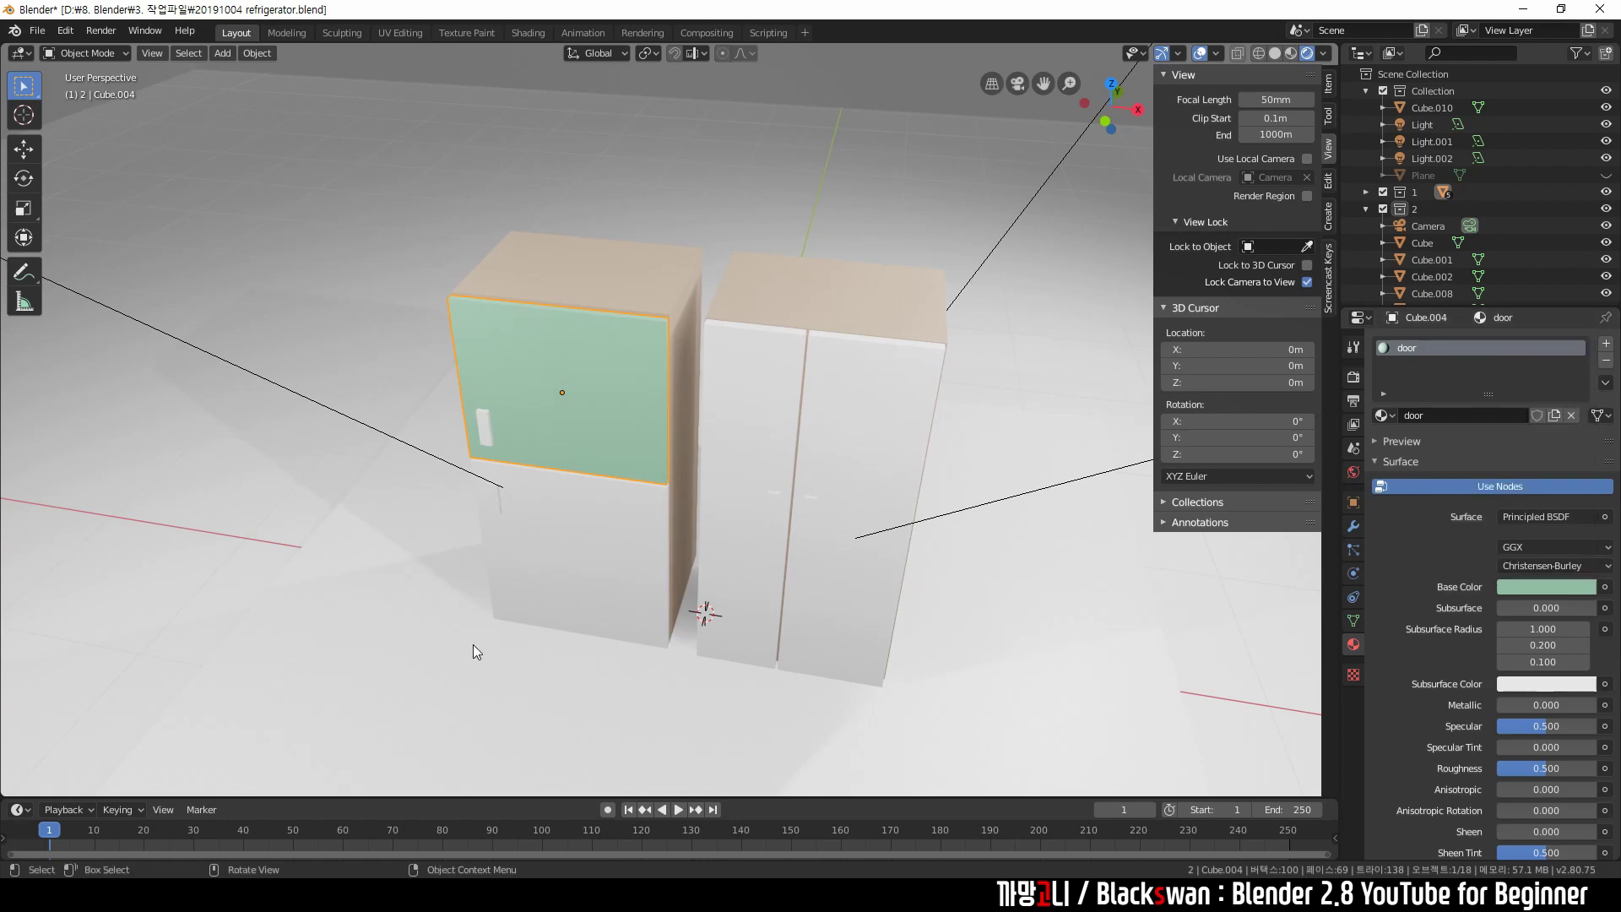
pyautogui.click(576, 563)
pyautogui.click(1467, 417)
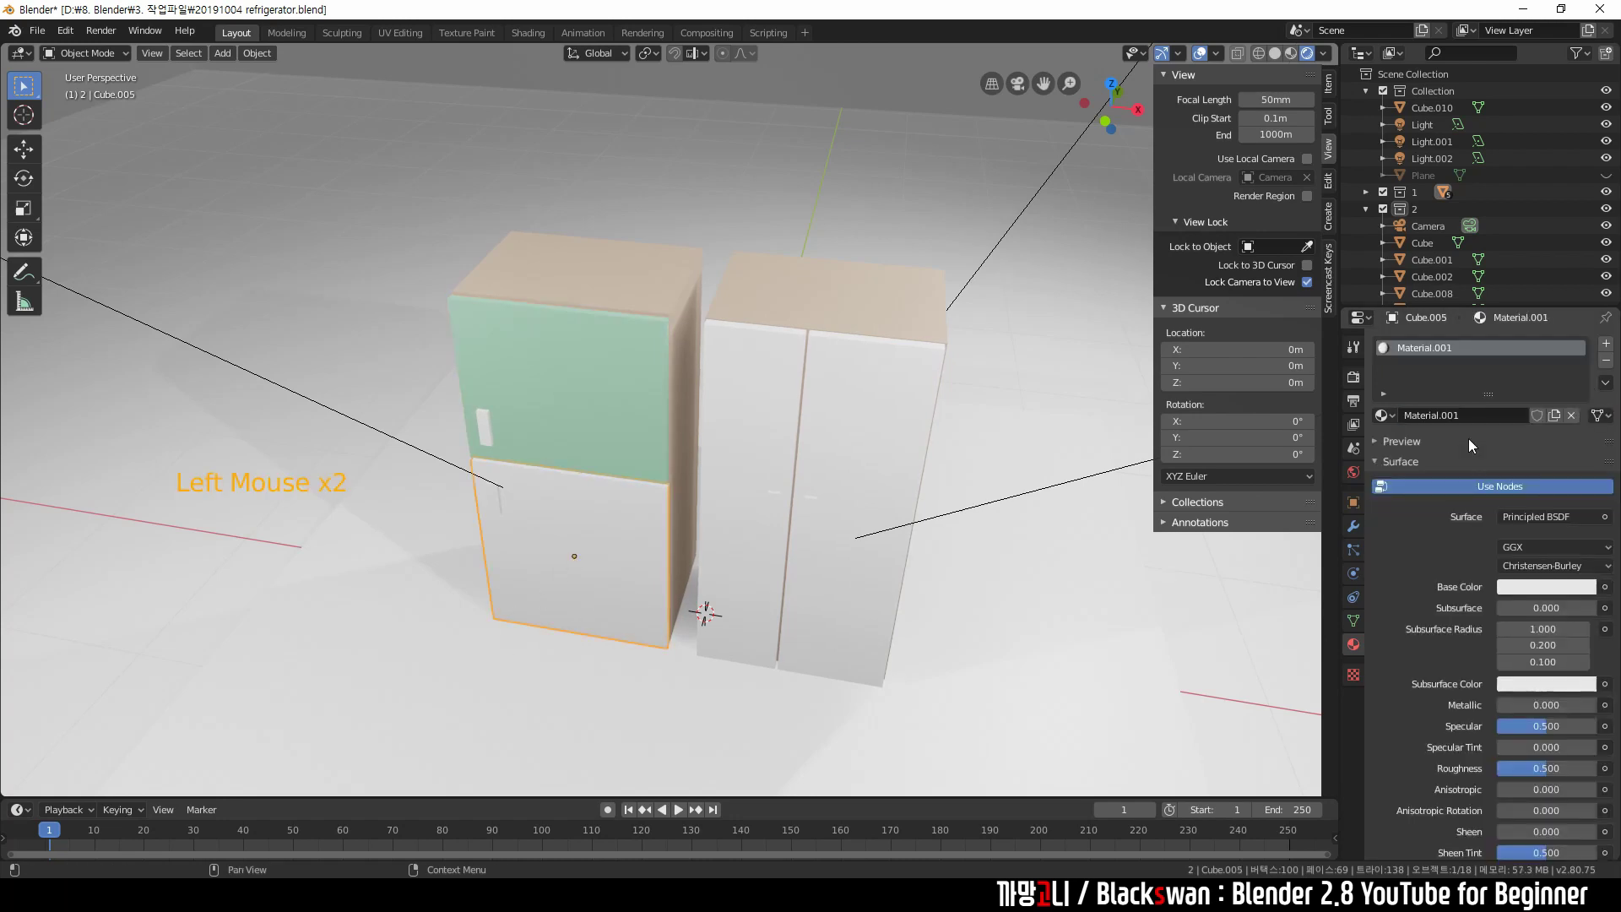
pyautogui.press('o')
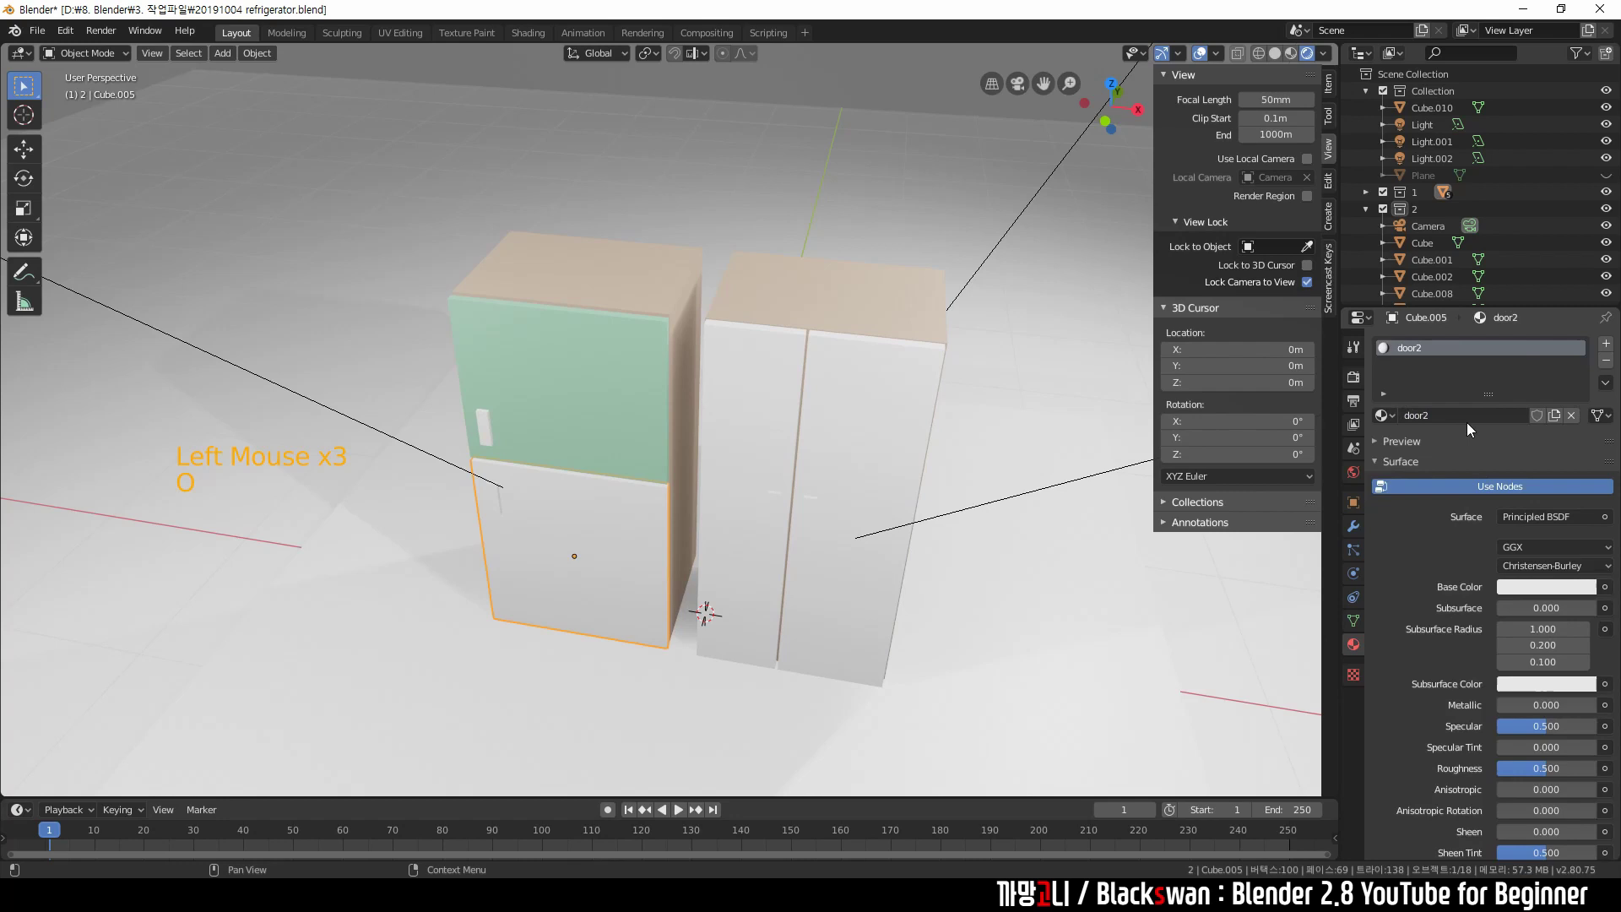
pyautogui.click(1525, 590)
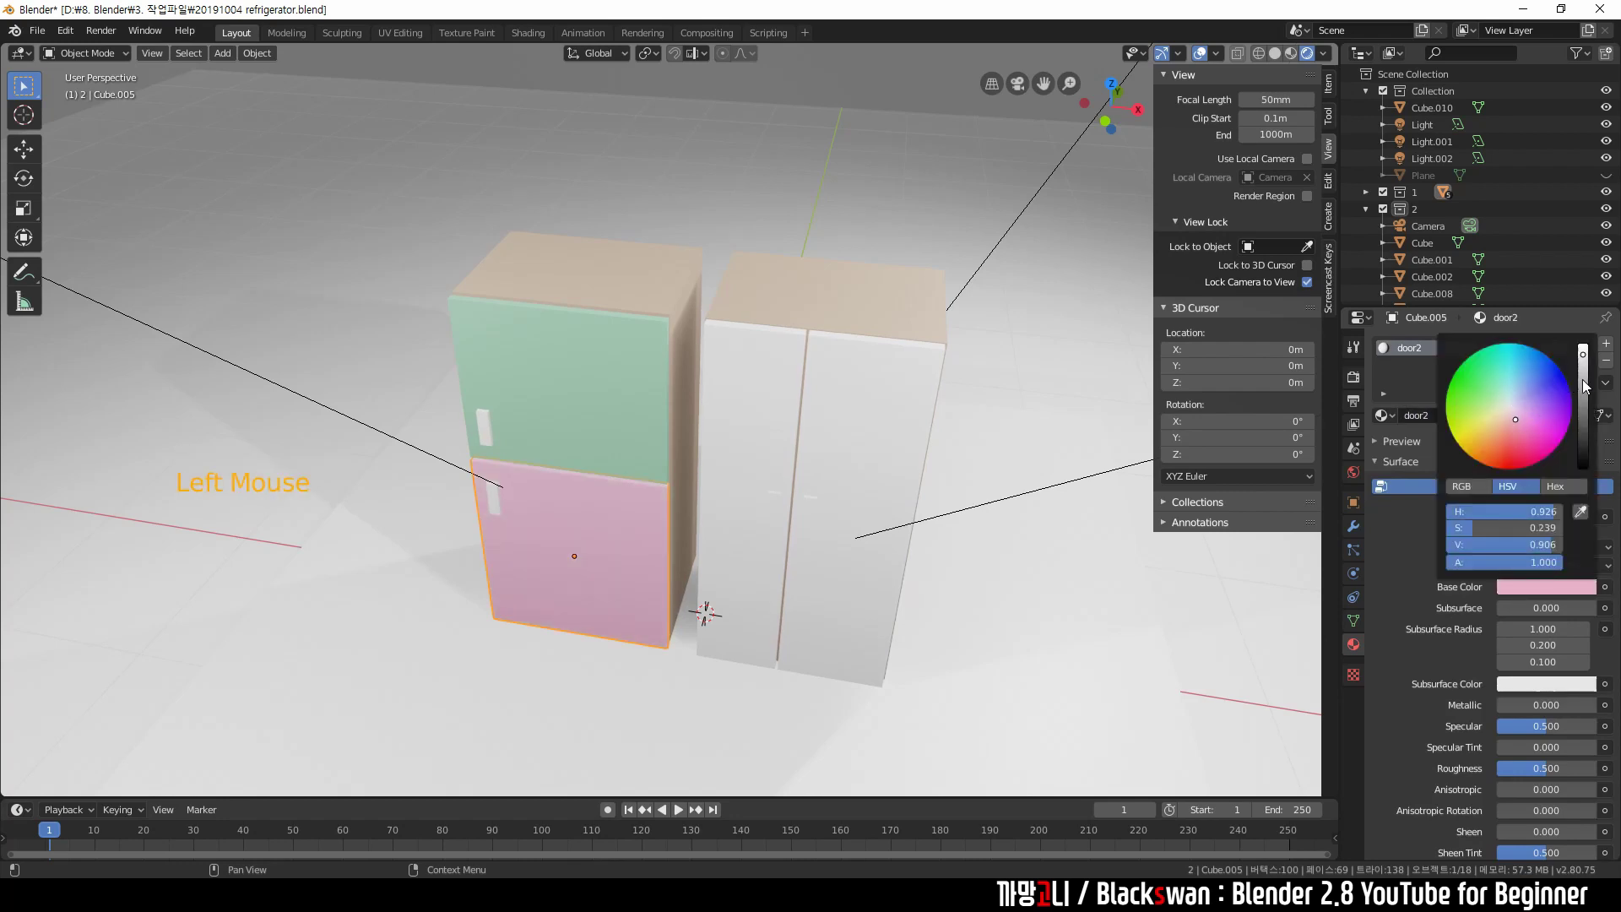
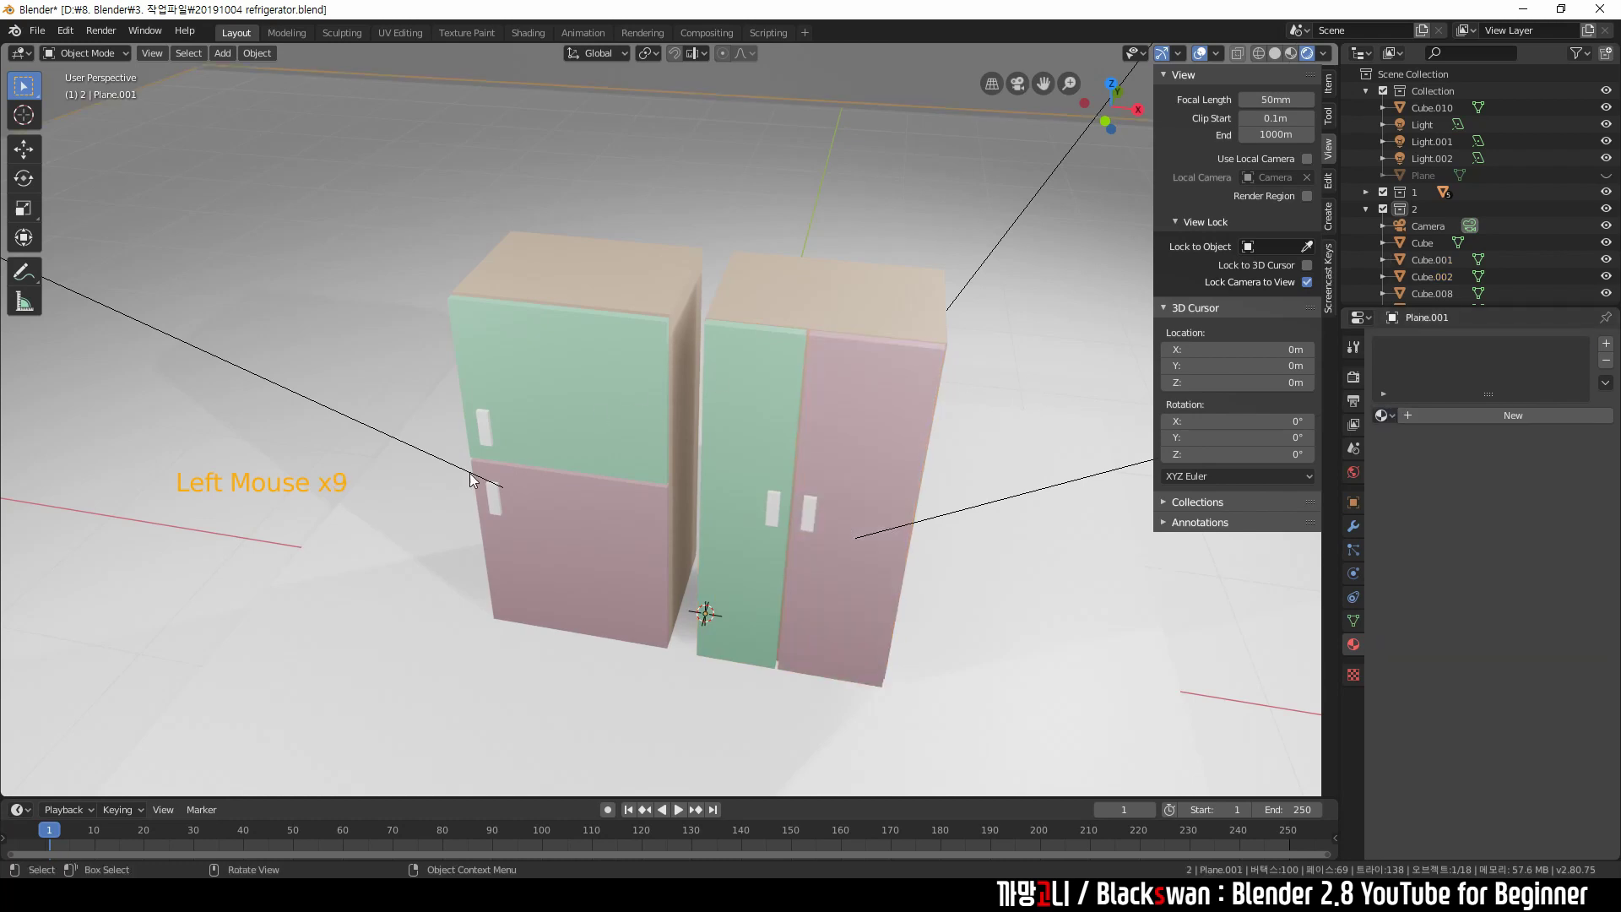
# Give a door handle a new dark 'handle' material.
pyautogui.click(489, 440)
pyautogui.click(1457, 413)
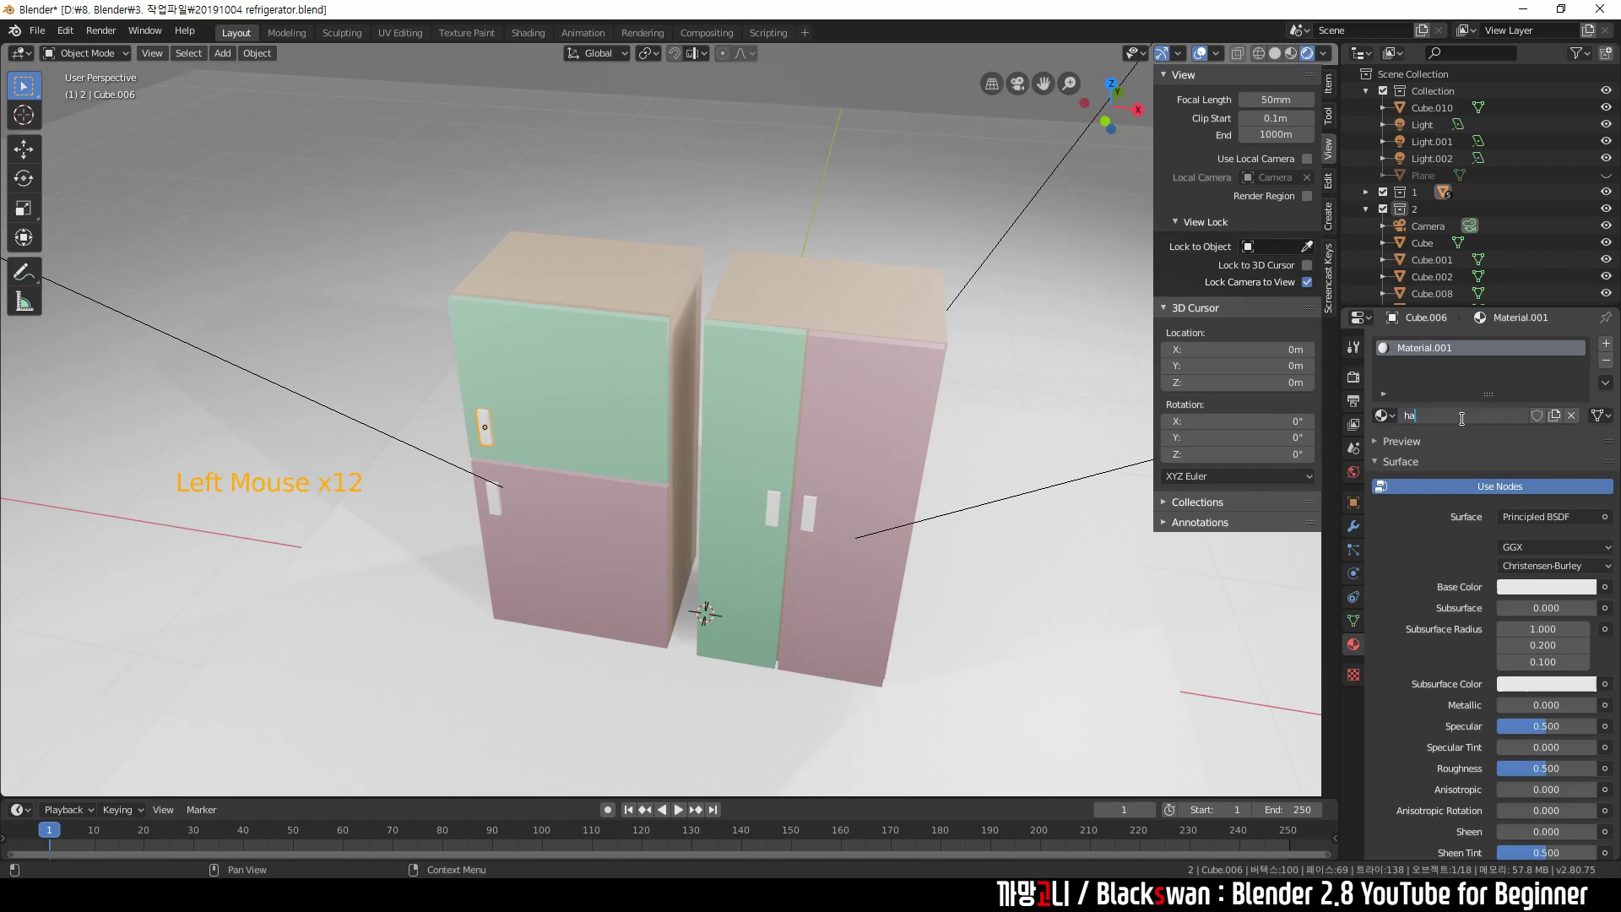
pyautogui.click(1520, 593)
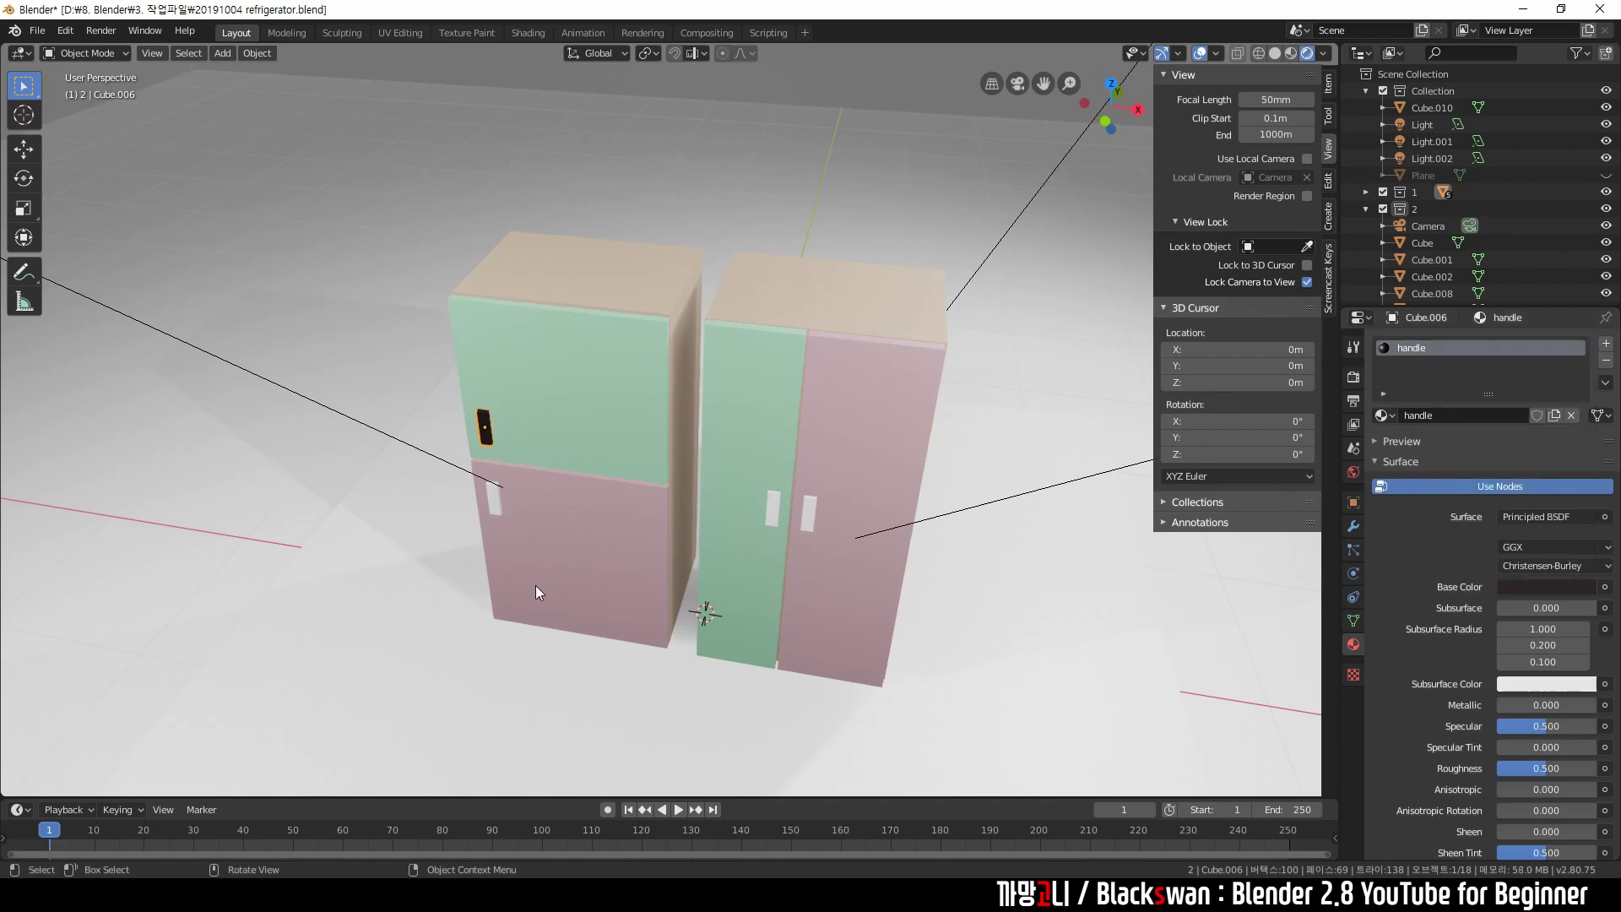
# Select the next unassigned part and browse the existing materials list for it.
pyautogui.click(505, 509)
pyautogui.click(1399, 419)
pyautogui.click(1398, 420)
pyautogui.click(999, 434)
# Give the floor stand plane a new 'stand' material with a light blue Base Color.
pyautogui.middleClick(1039, 418)
pyautogui.middleClick(1034, 420)
pyautogui.scroll(-3)
pyautogui.click(1002, 524)
pyautogui.click(1072, 415)
pyautogui.click(1447, 418)
pyautogui.click(1471, 430)
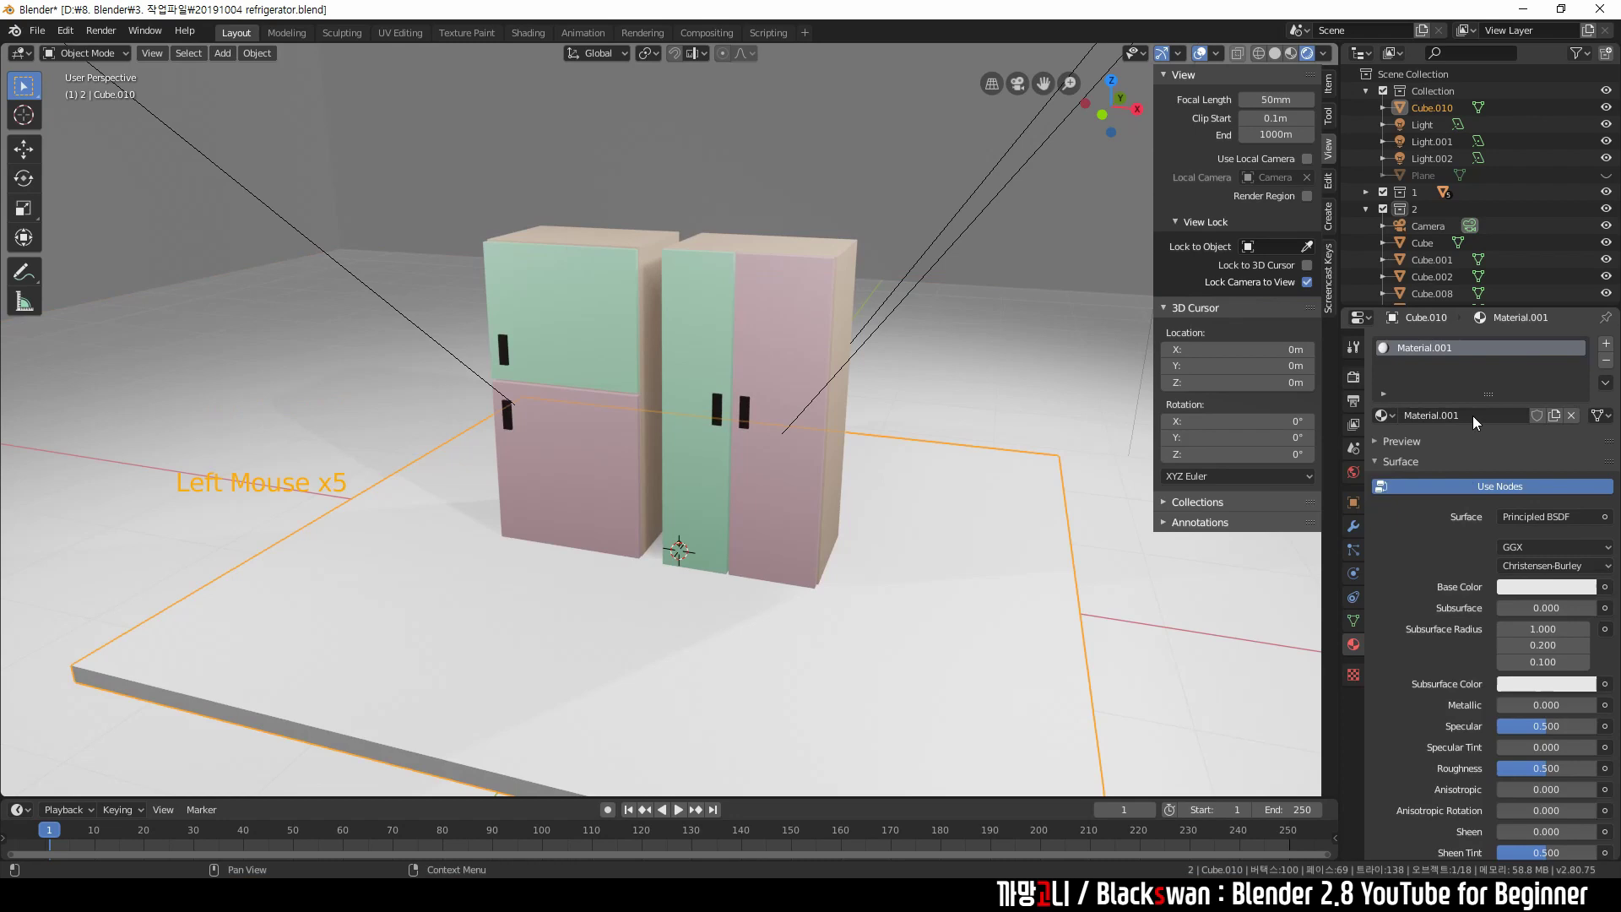
pyautogui.click(1004, 500)
pyautogui.middleClick(1023, 506)
pyautogui.click(1531, 587)
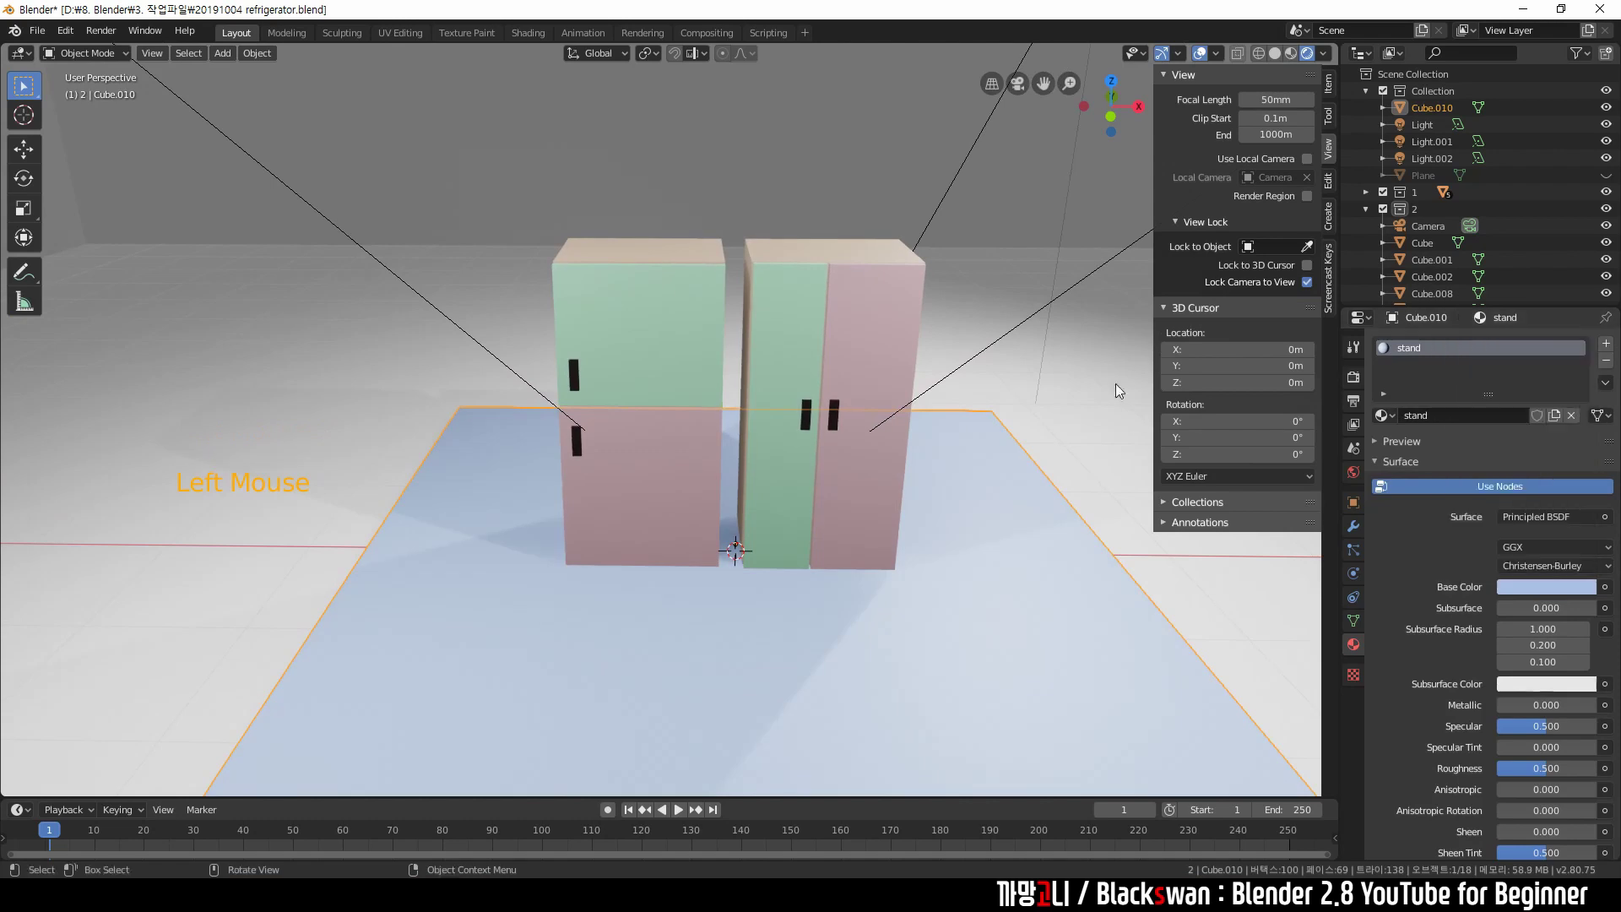
pyautogui.click(1109, 367)
pyautogui.scroll(-3)
# Reframe onto the backdrop and adjust material settings for the background planes.
pyautogui.click(661, 260)
pyautogui.scroll(-3)
pyautogui.click(167, 286)
pyautogui.click(187, 283)
pyautogui.click(581, 234)
pyautogui.scroll(-3)
pyautogui.middleClick(589, 328)
pyautogui.click(600, 297)
pyautogui.click(399, 313)
pyautogui.click(1534, 571)
pyautogui.click(945, 282)
# Create a 'white' material on one background plane and assign it to the other backdrop plane.
pyautogui.click(1439, 425)
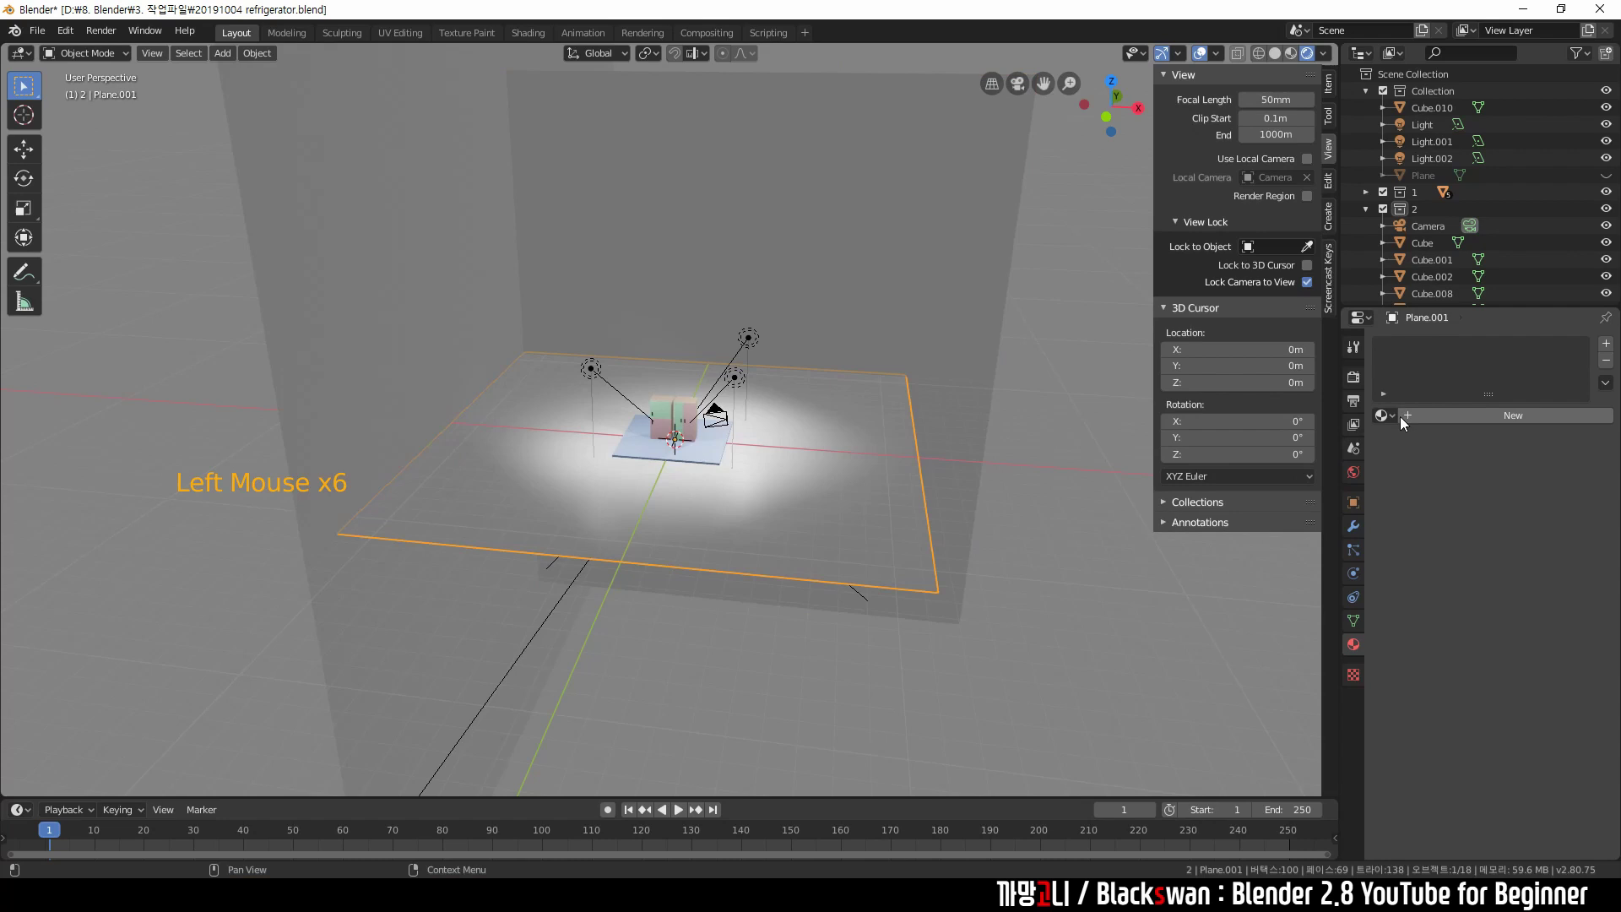
pyautogui.click(1399, 423)
pyautogui.click(417, 316)
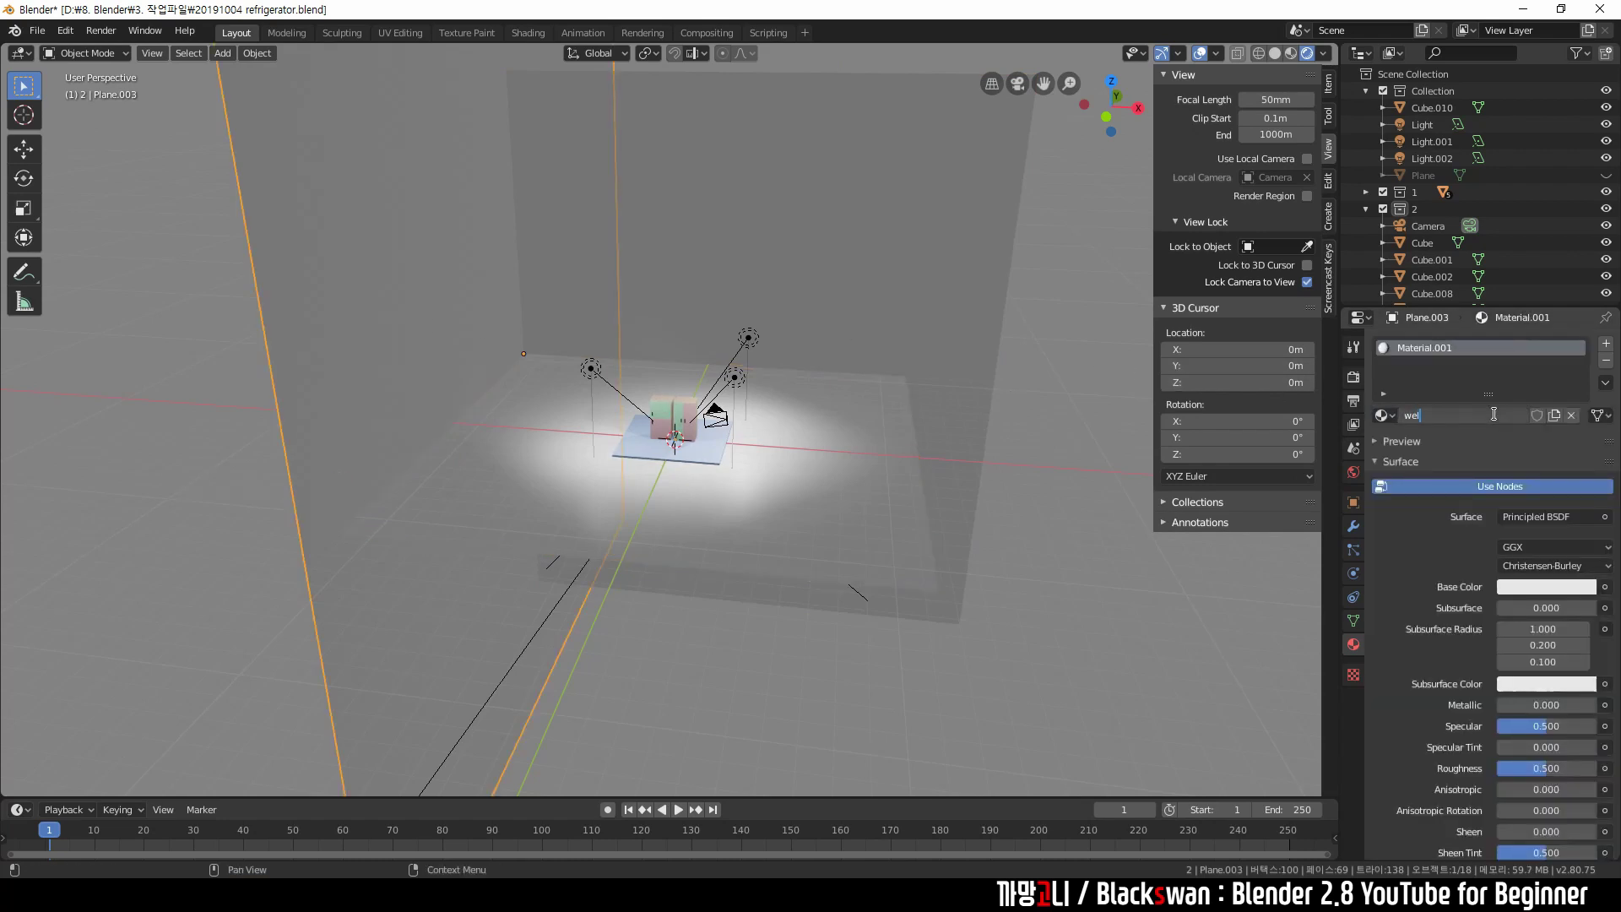
pyautogui.press('BackSpace')
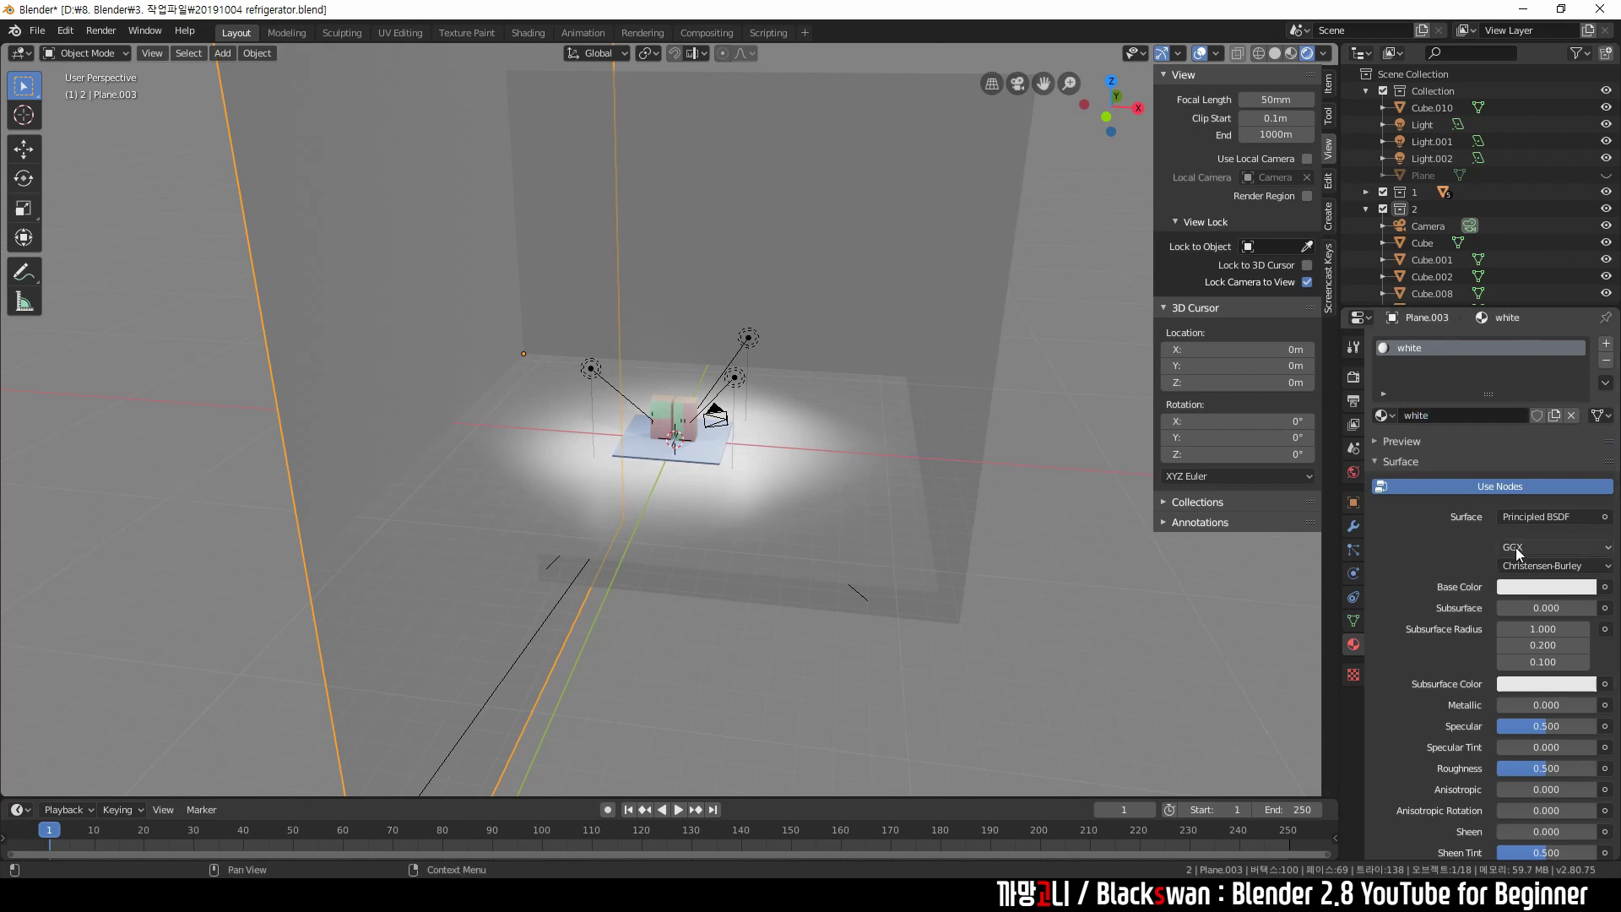
pyautogui.click(843, 340)
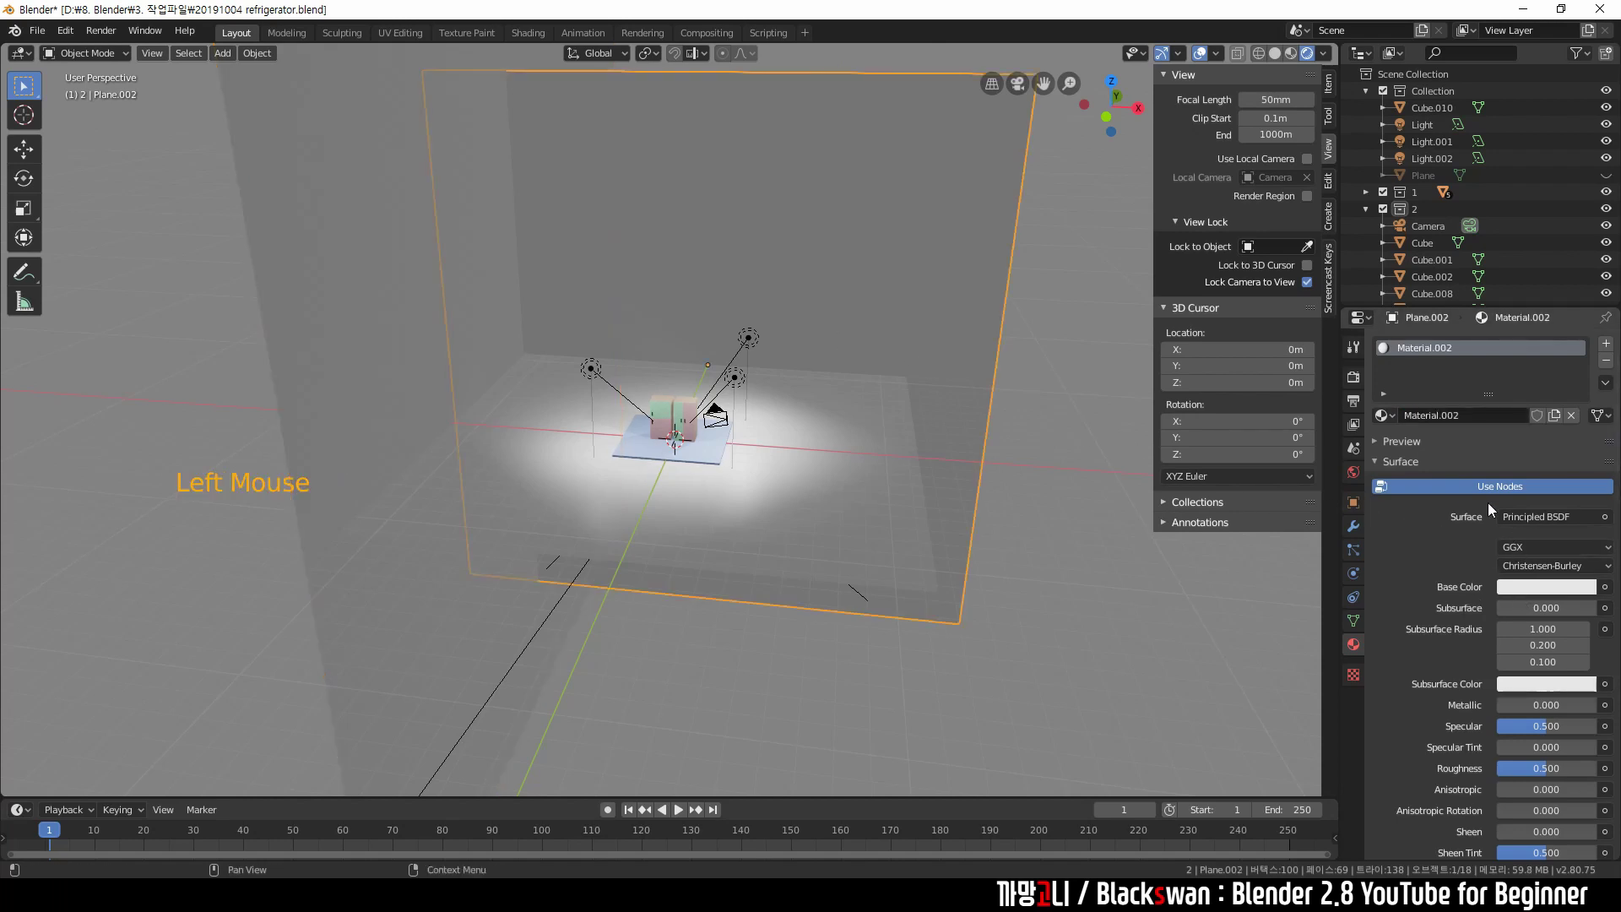
pyautogui.click(1400, 419)
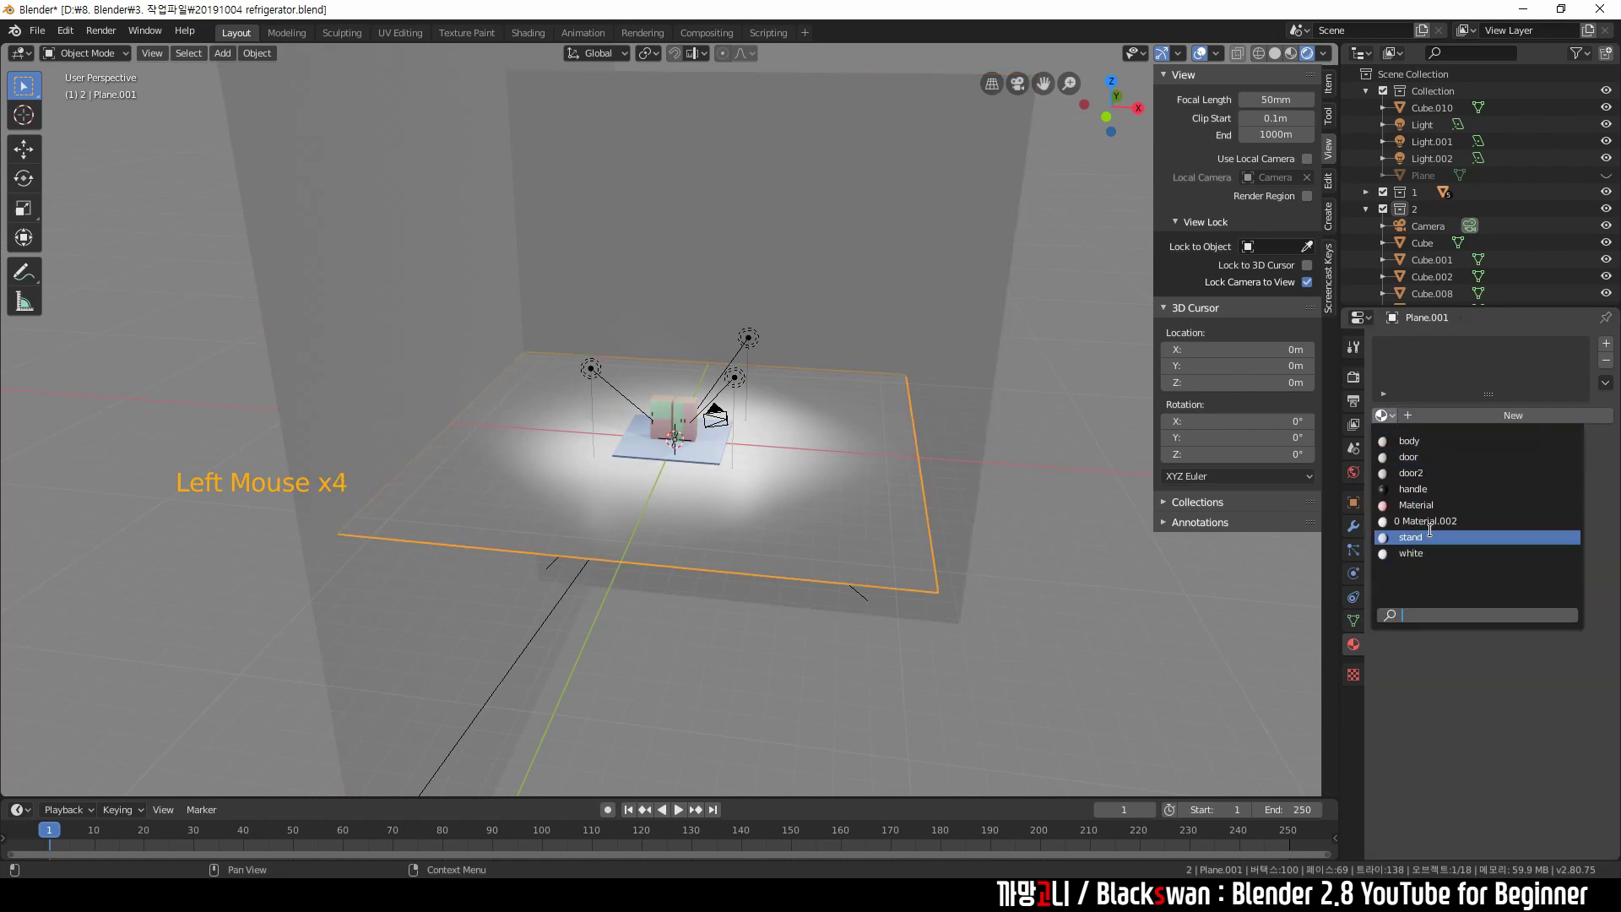
pyautogui.click(1119, 568)
pyautogui.middleClick(831, 543)
pyautogui.scroll(3)
pyautogui.middleClick(779, 507)
pyautogui.scroll(-3)
pyautogui.middleClick(799, 426)
# Switch the viewport to the camera view and show the scene's render settings.
pyautogui.click(1408, 435)
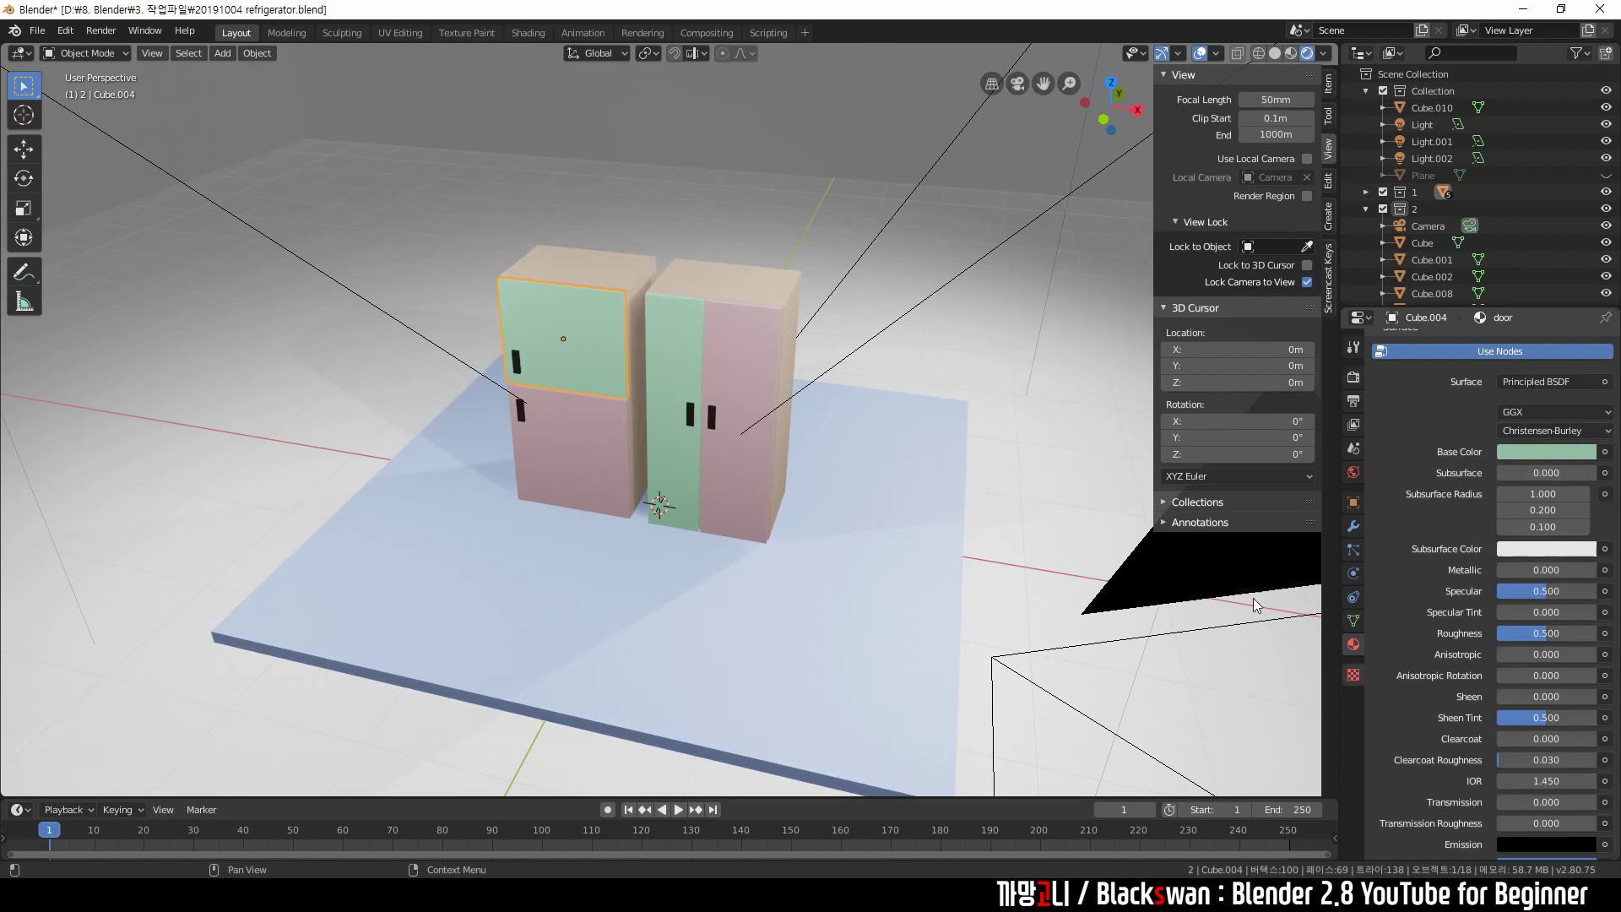
pyautogui.click(1018, 386)
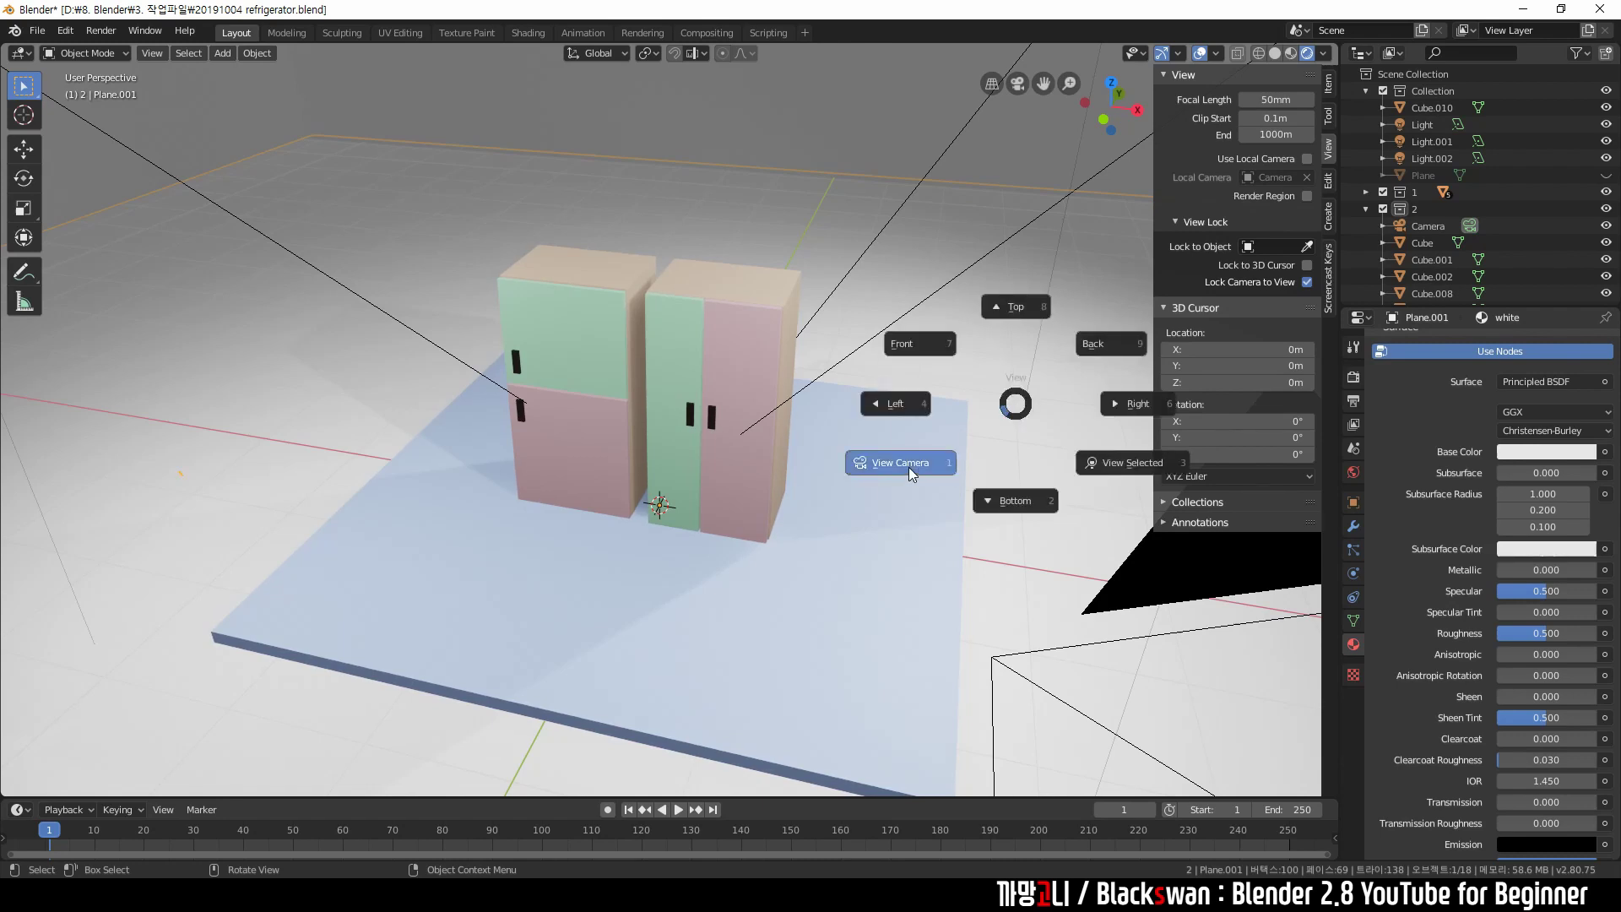
pyautogui.middleClick(841, 495)
pyautogui.middleClick(881, 503)
pyautogui.middleClick(867, 479)
pyautogui.middleClick(864, 500)
pyautogui.middleClick(848, 483)
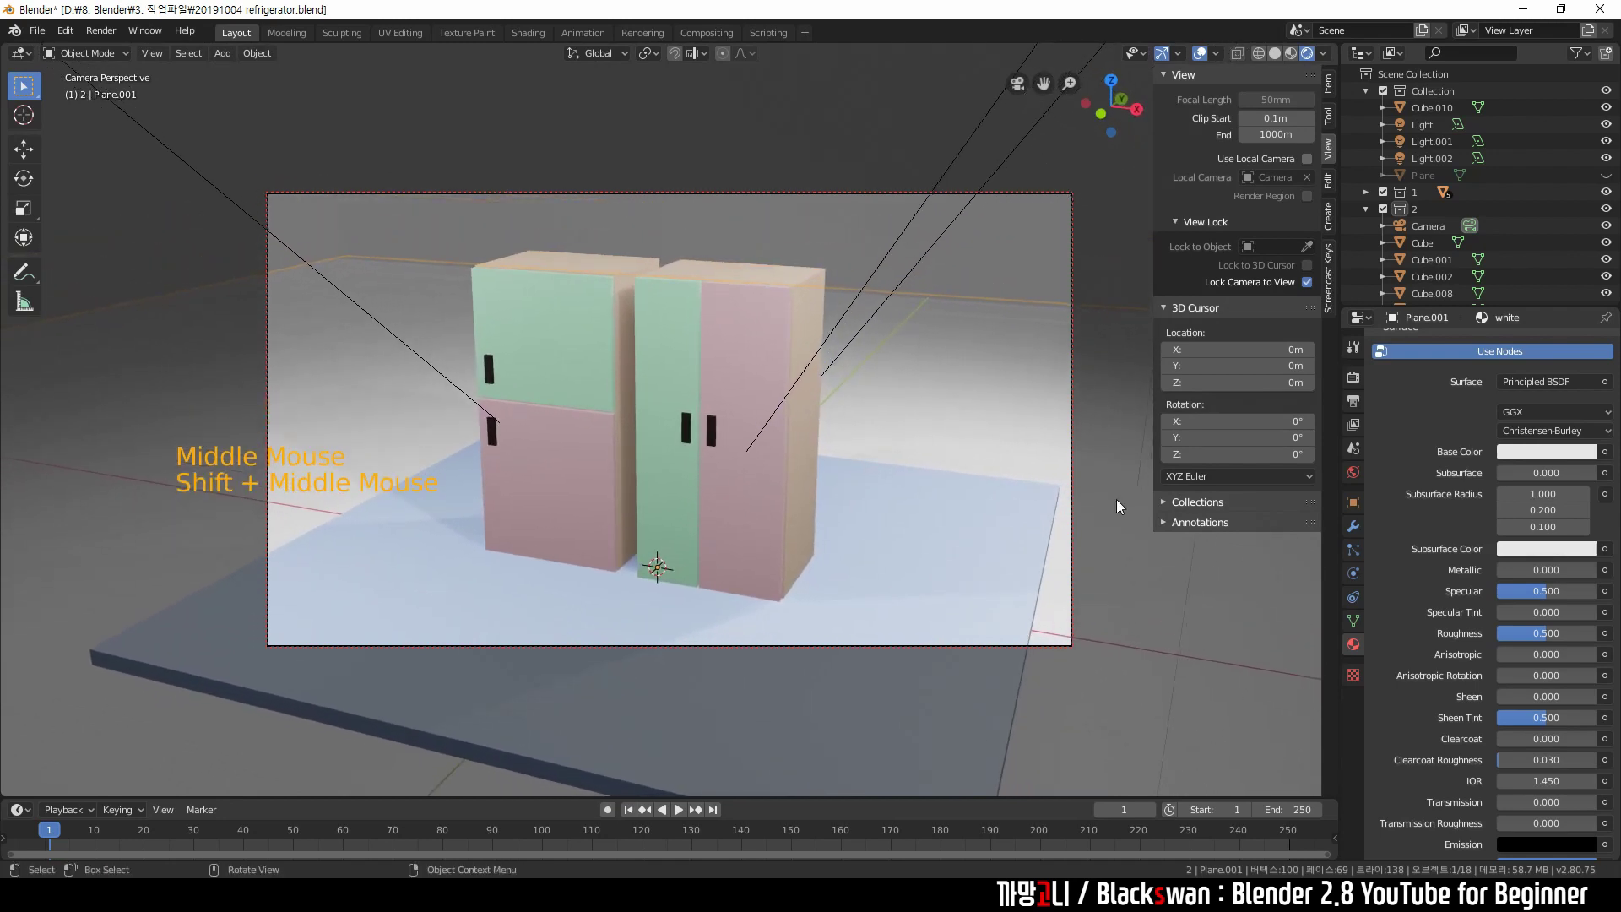
pyautogui.click(1357, 380)
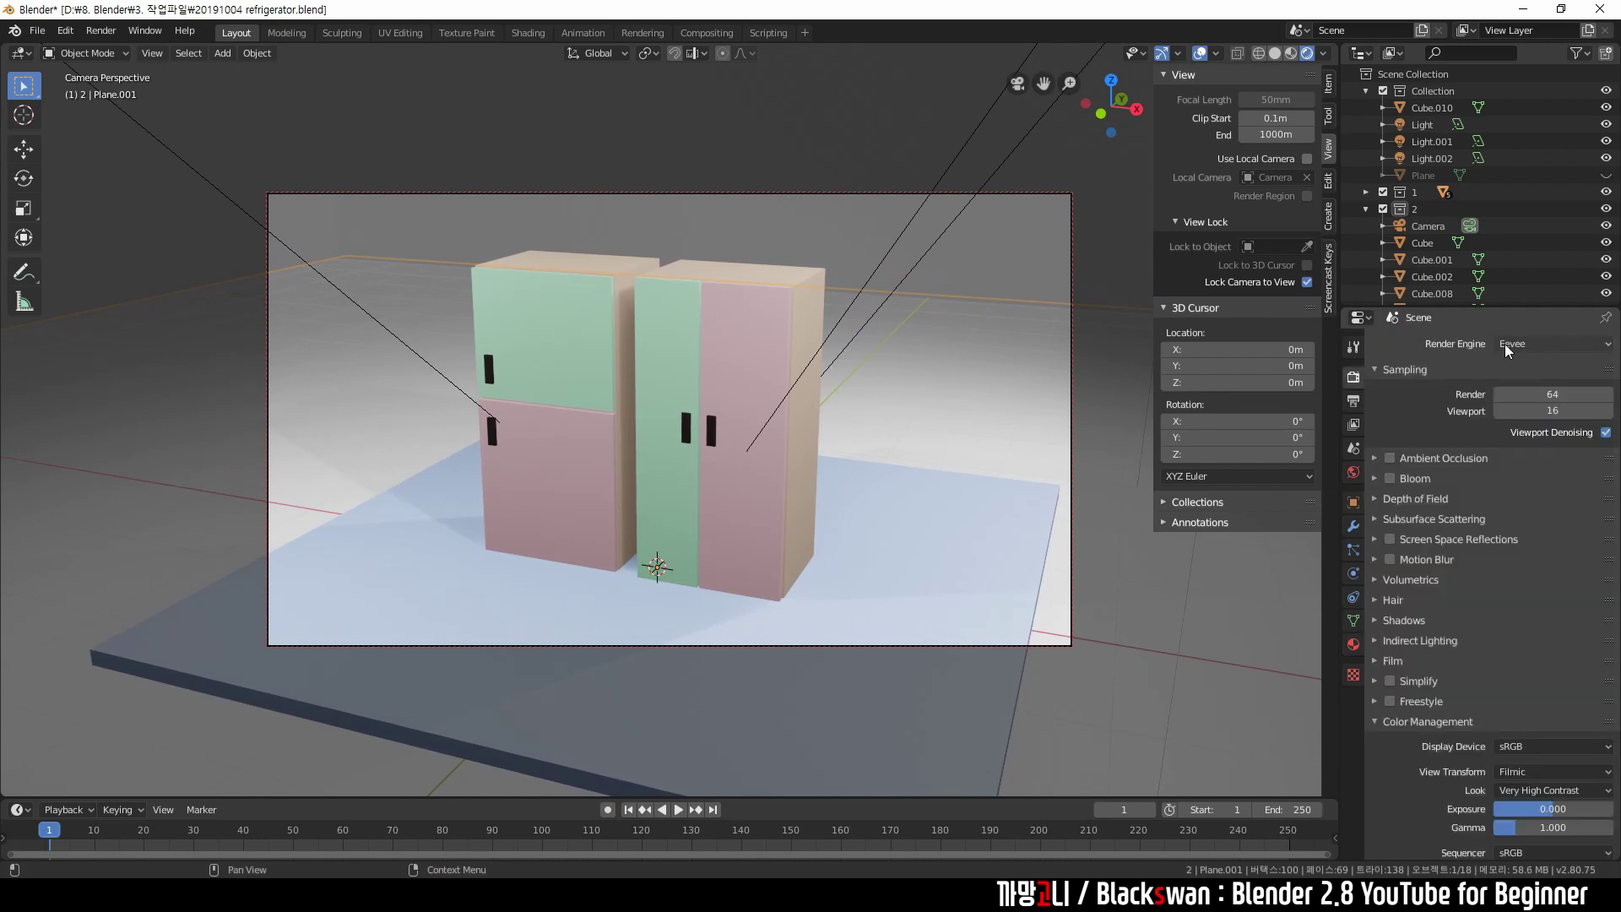
# Set the render engine to Cycles and switch the viewport to Rendered shading for a path-traced preview.
pyautogui.click(1535, 344)
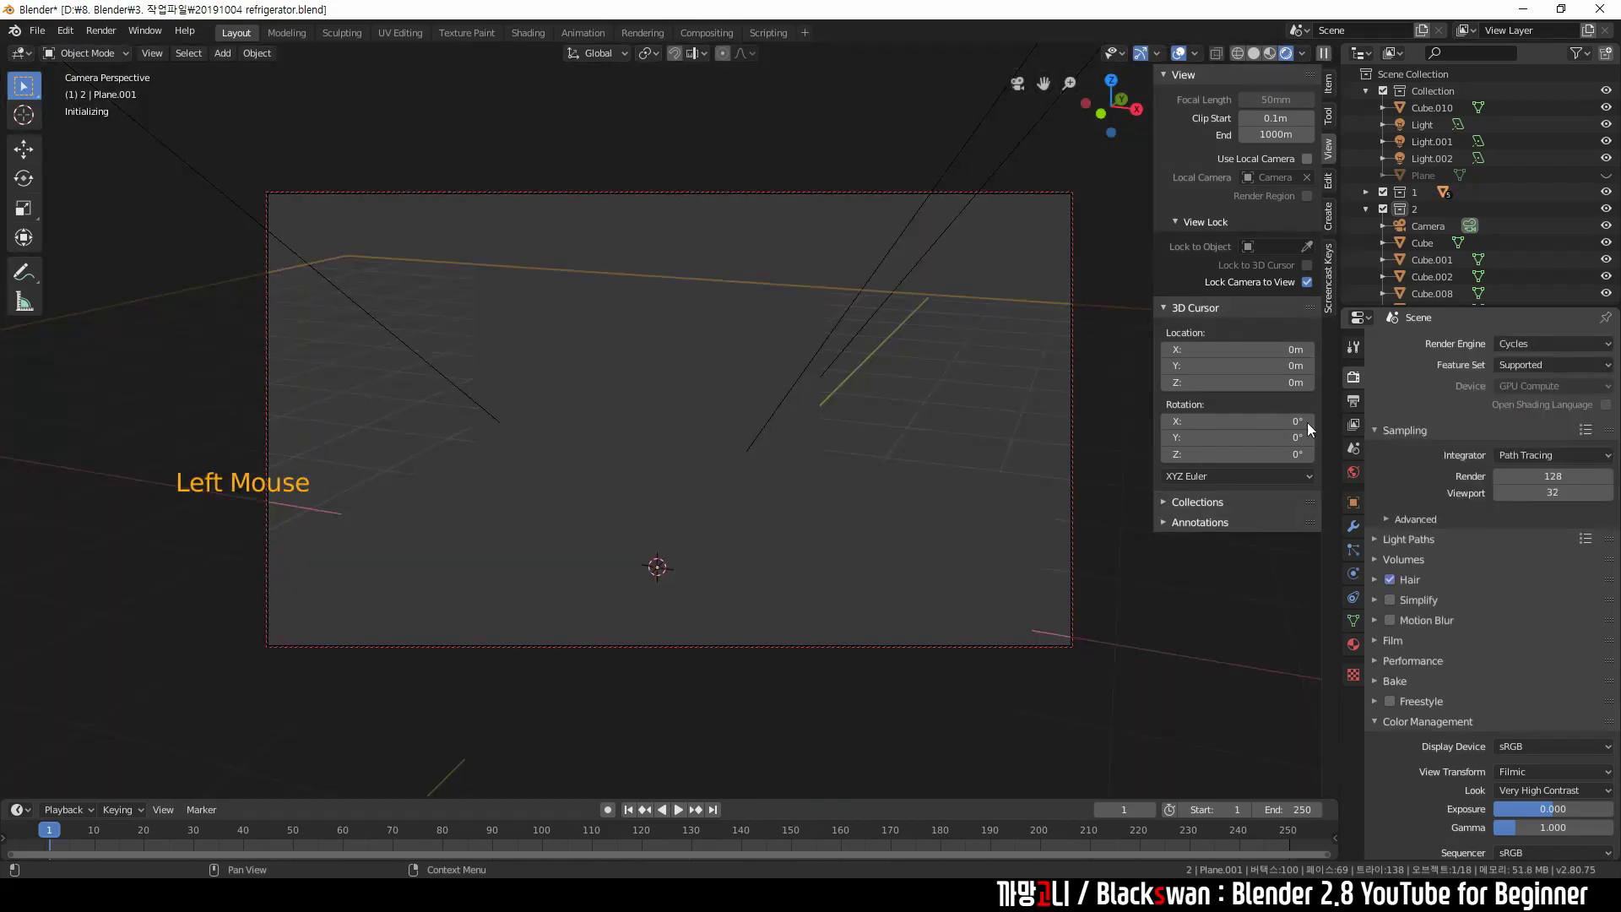
pyautogui.middleClick(775, 434)
pyautogui.middleClick(846, 443)
pyautogui.middleClick(862, 423)
pyautogui.middleClick(793, 394)
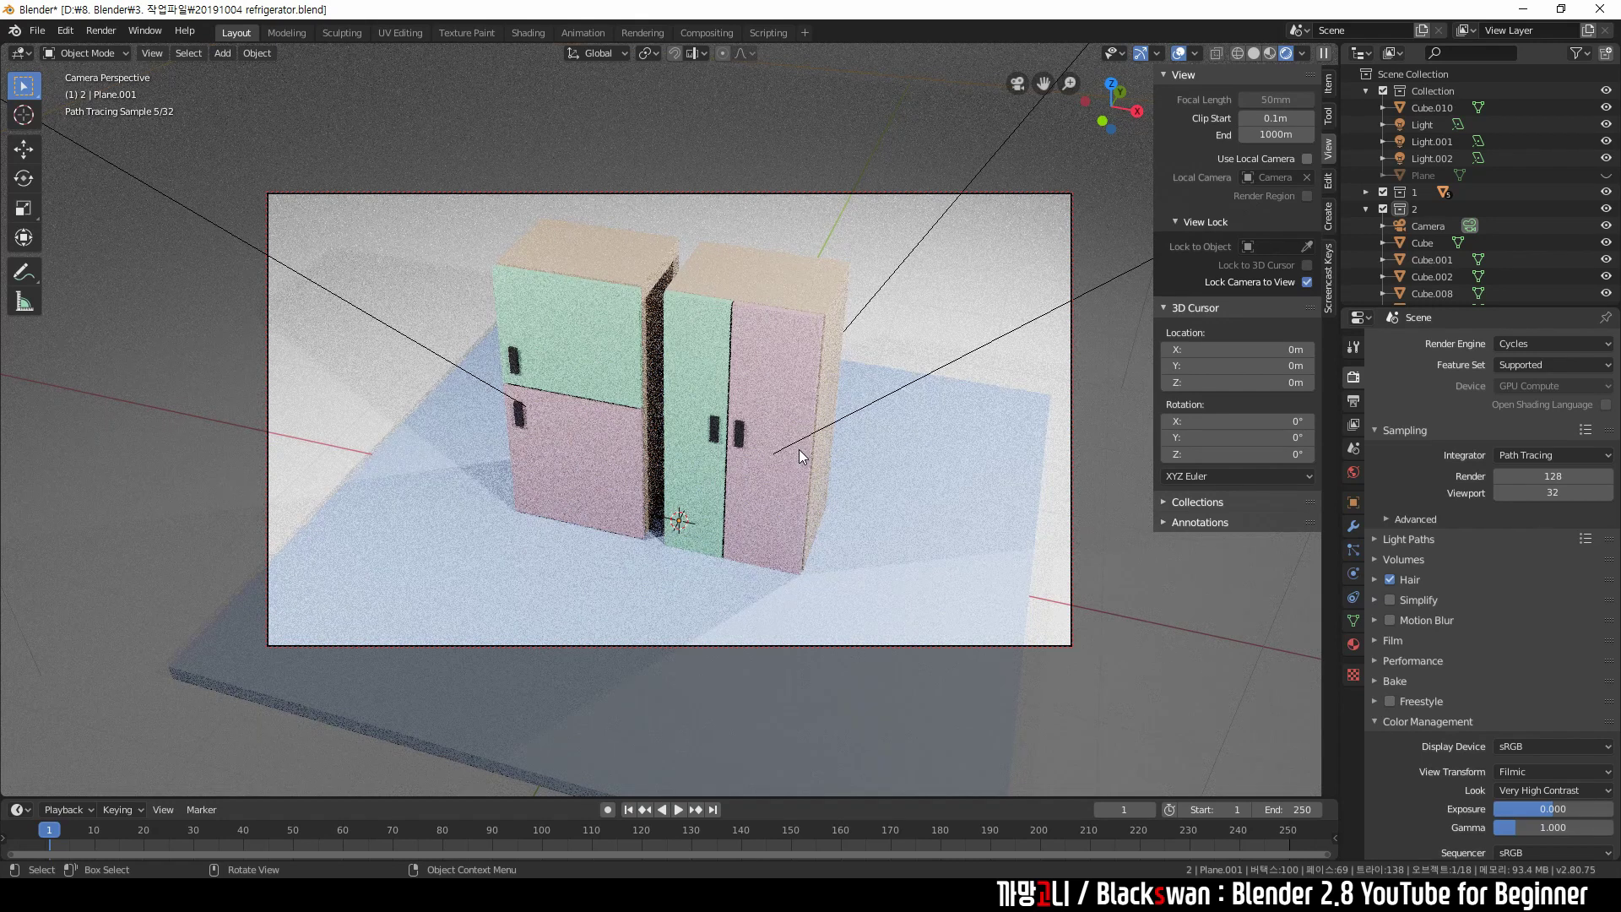
pyautogui.click(951, 426)
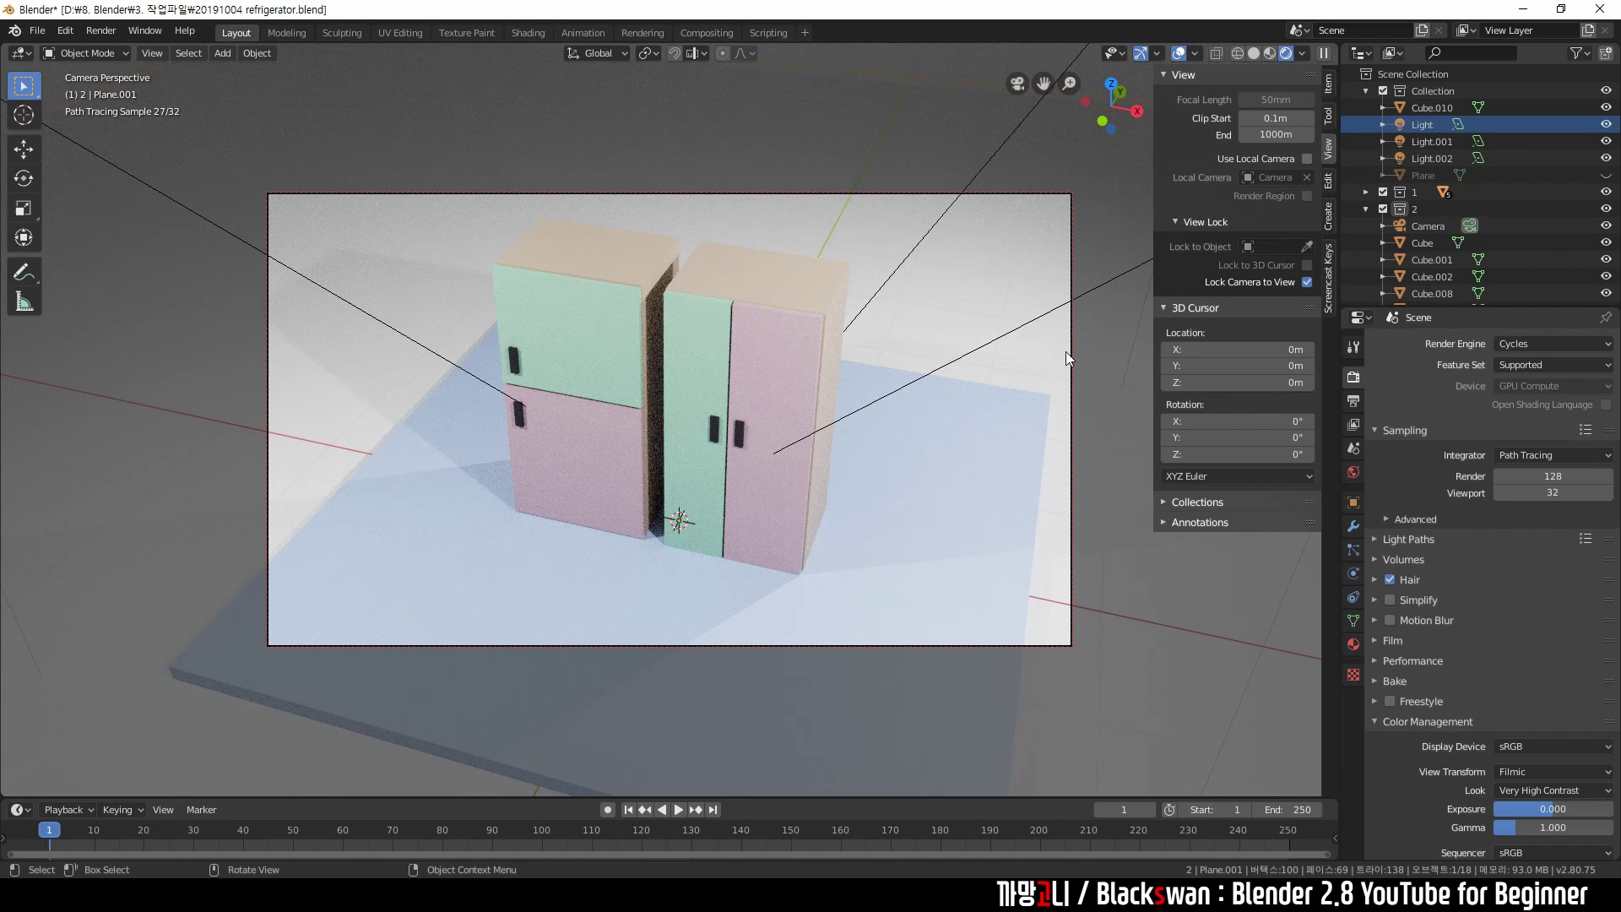
# Leave the camera view and select the scene lights in the outliner to inspect them.
pyautogui.click(1098, 347)
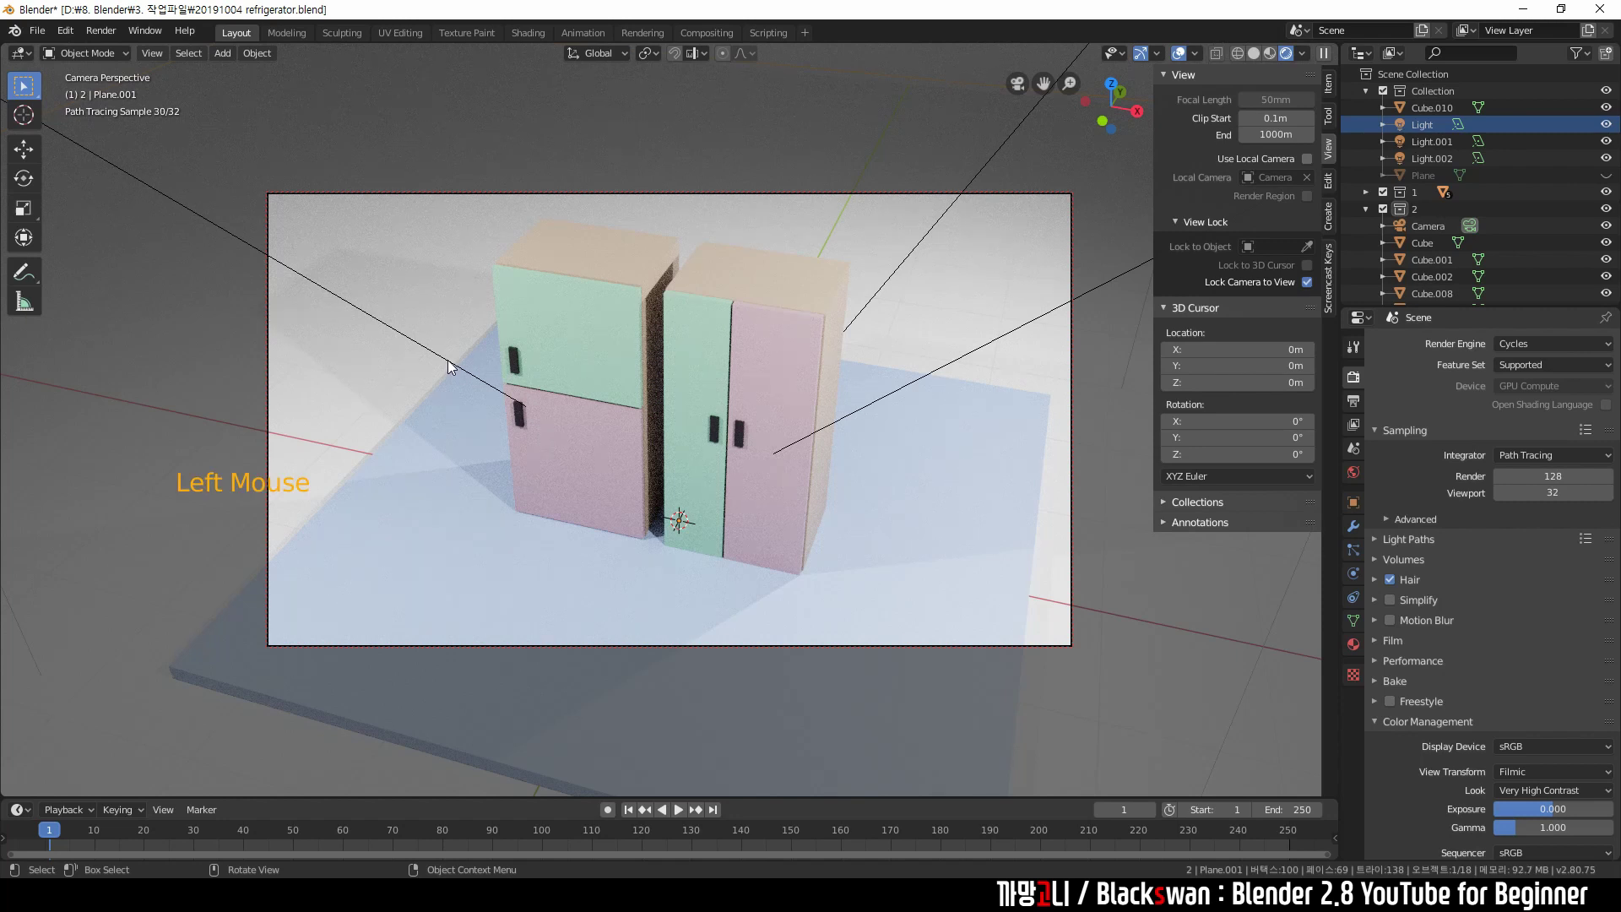
pyautogui.click(1114, 368)
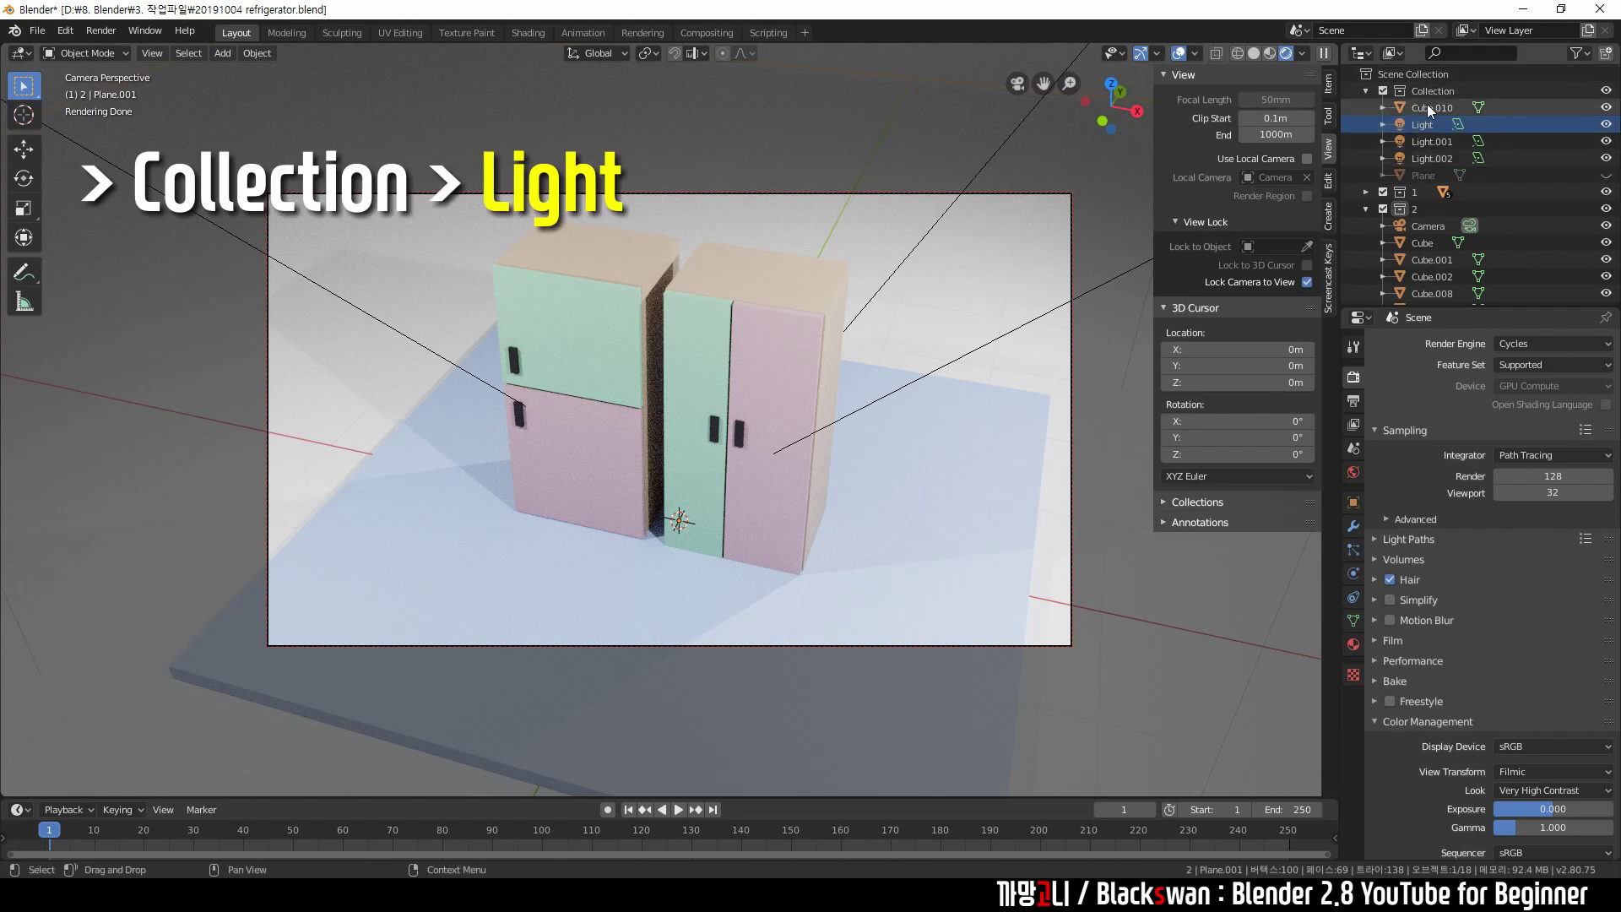
pyautogui.click(1428, 130)
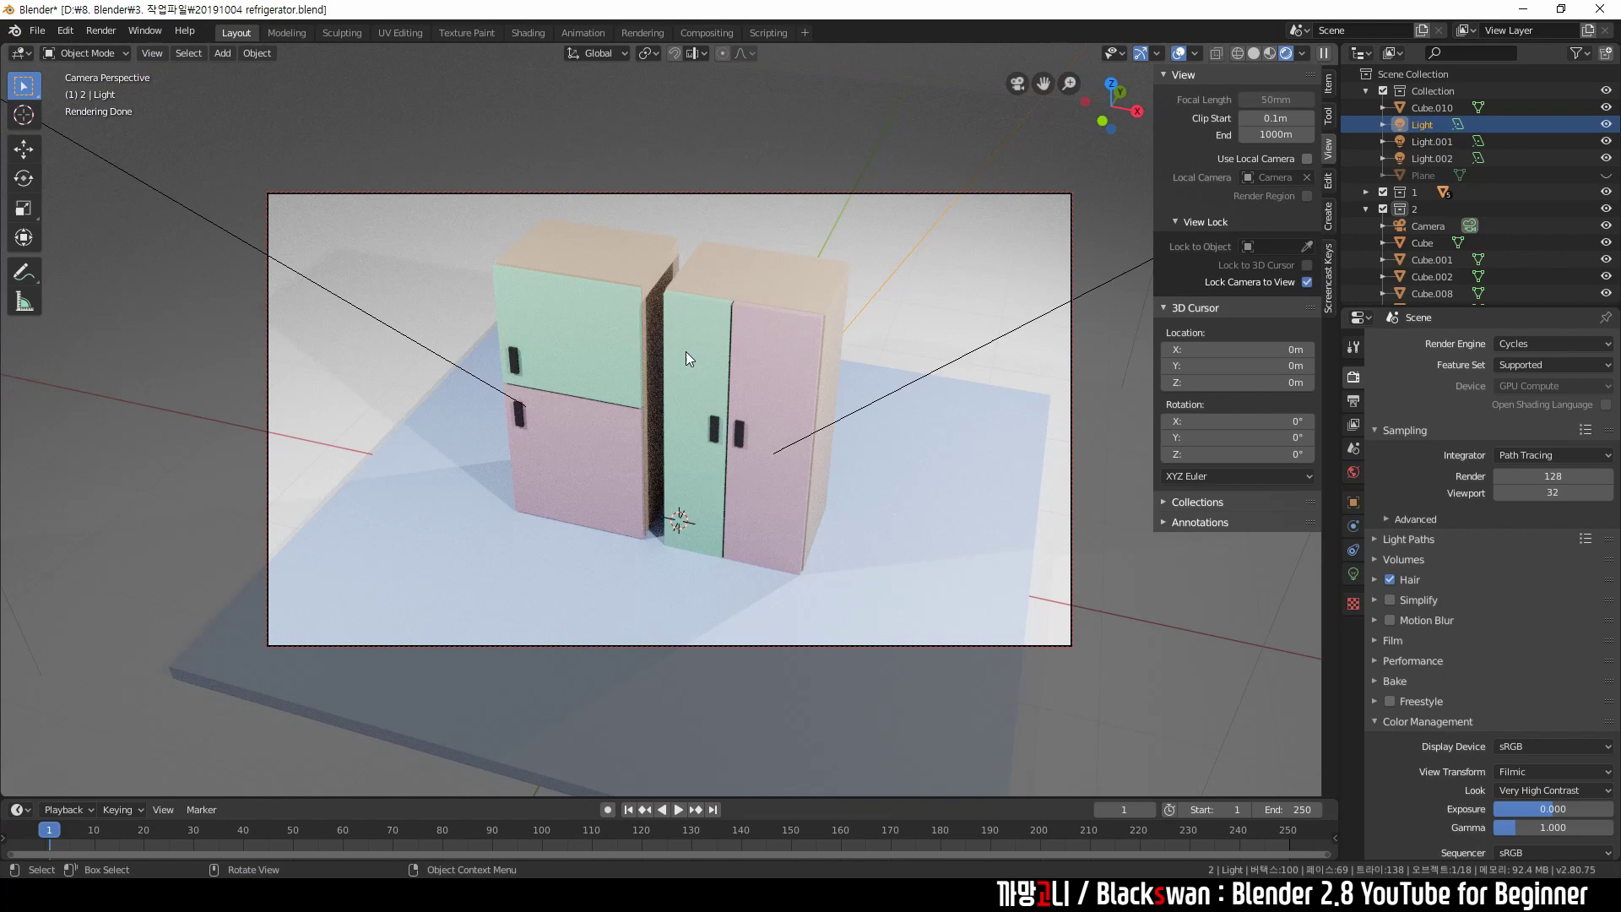
pyautogui.press('KP_0')
pyautogui.scroll(-3)
pyautogui.middleClick(810, 407)
pyautogui.click(1437, 147)
pyautogui.click(1438, 160)
pyautogui.click(1050, 176)
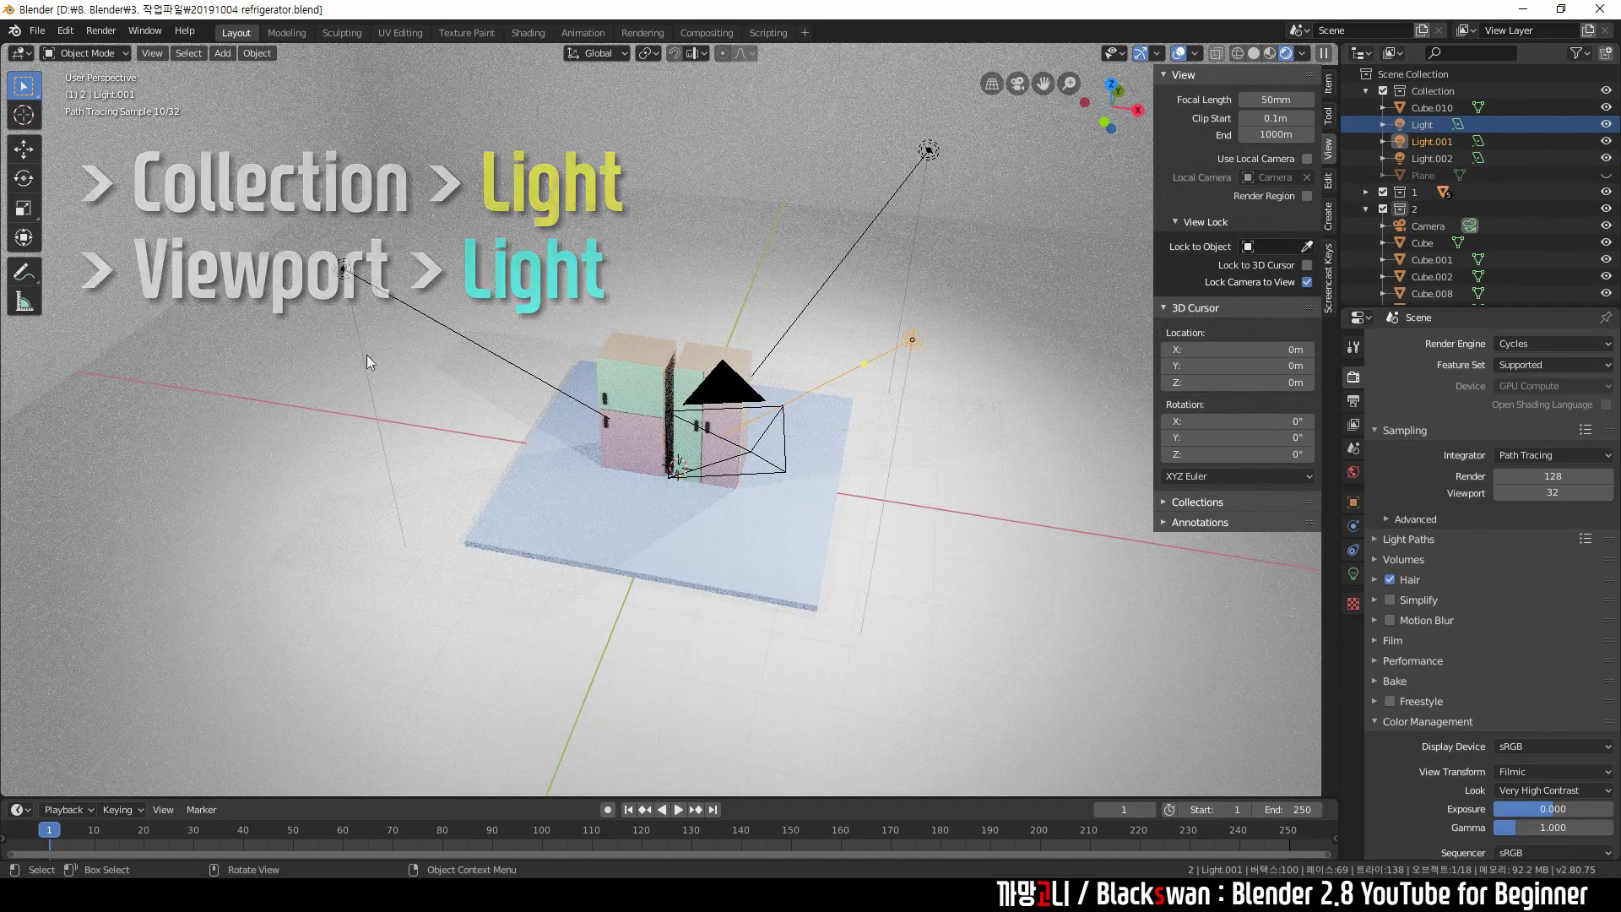